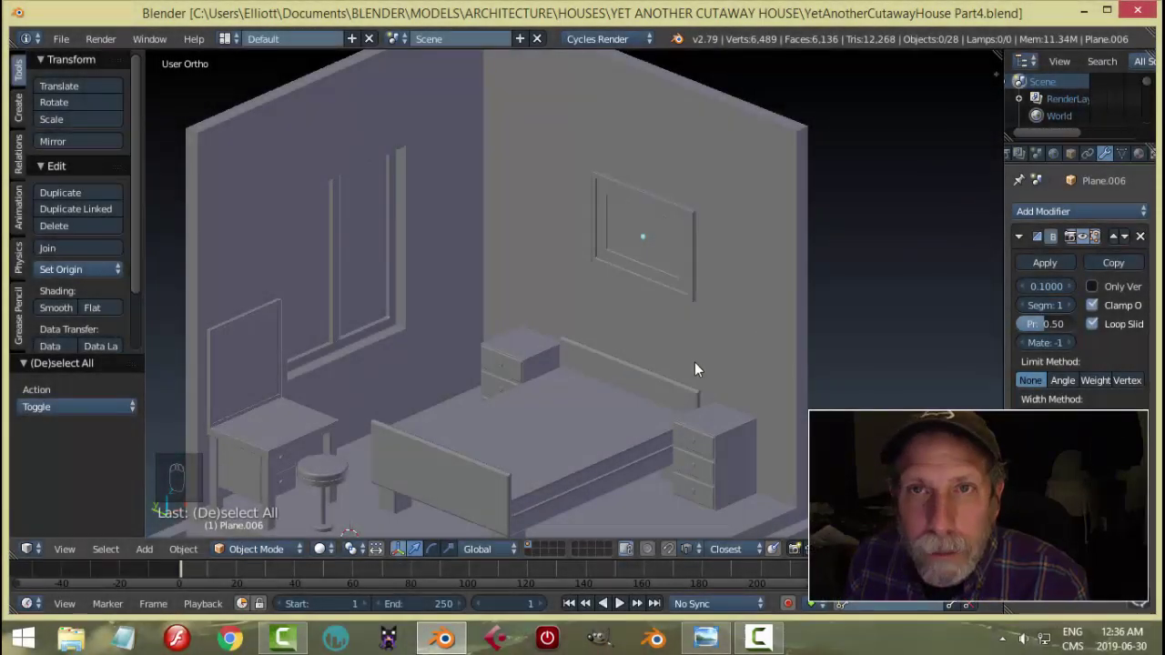
Orbit and zoom in on the bed and nightstands, then select the headboard behind the bed
left_click_drag(650, 367, 650, 372)
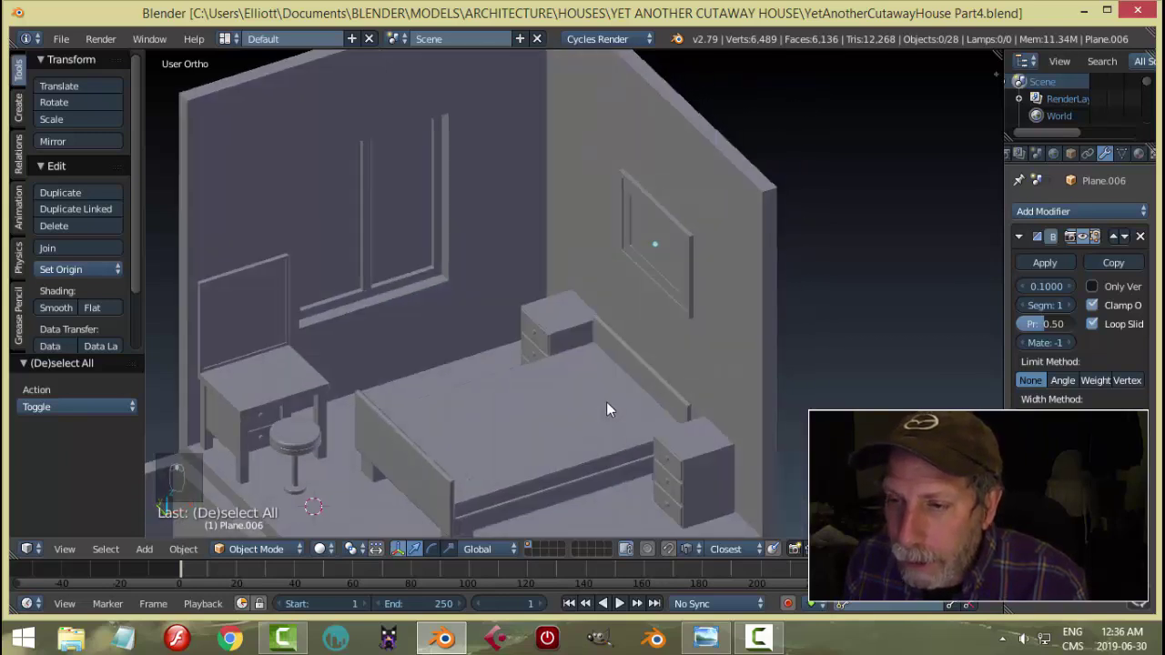
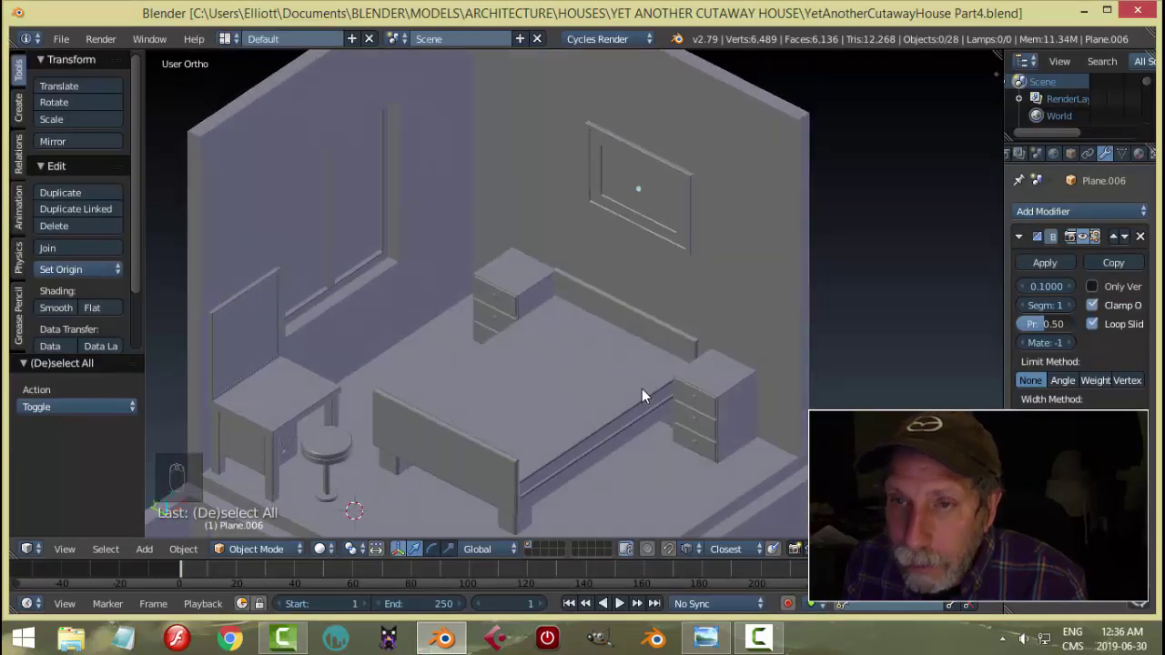
left_click_drag(594, 381, 594, 369)
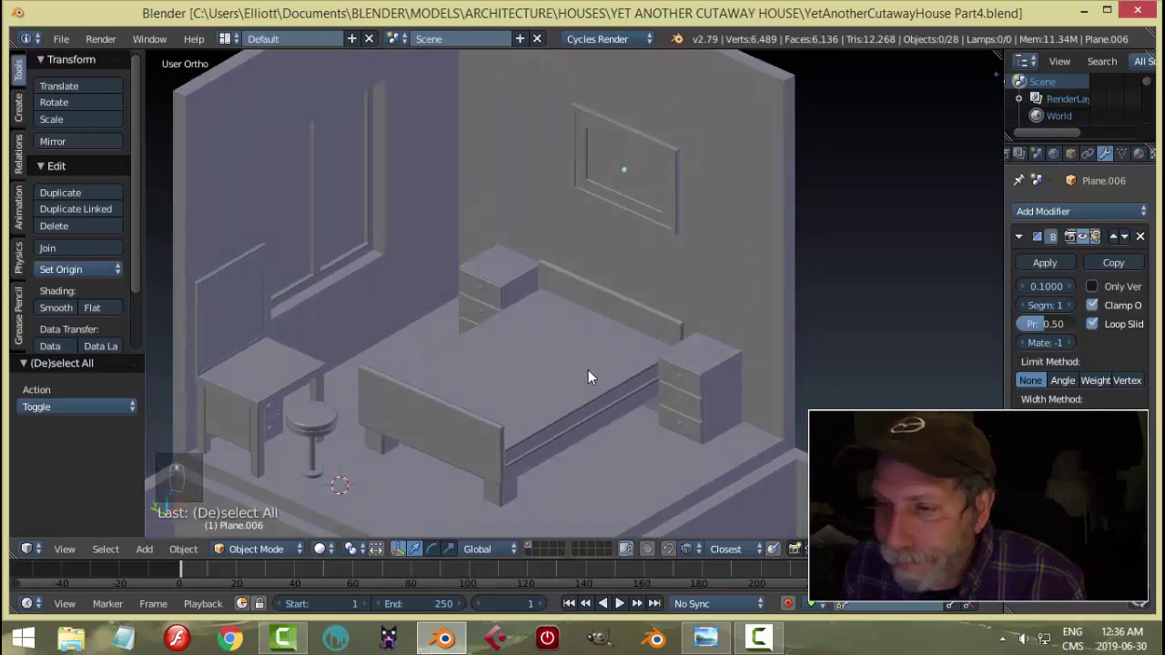
middle_click(599, 379)
middle_click(604, 360)
middle_click(617, 383)
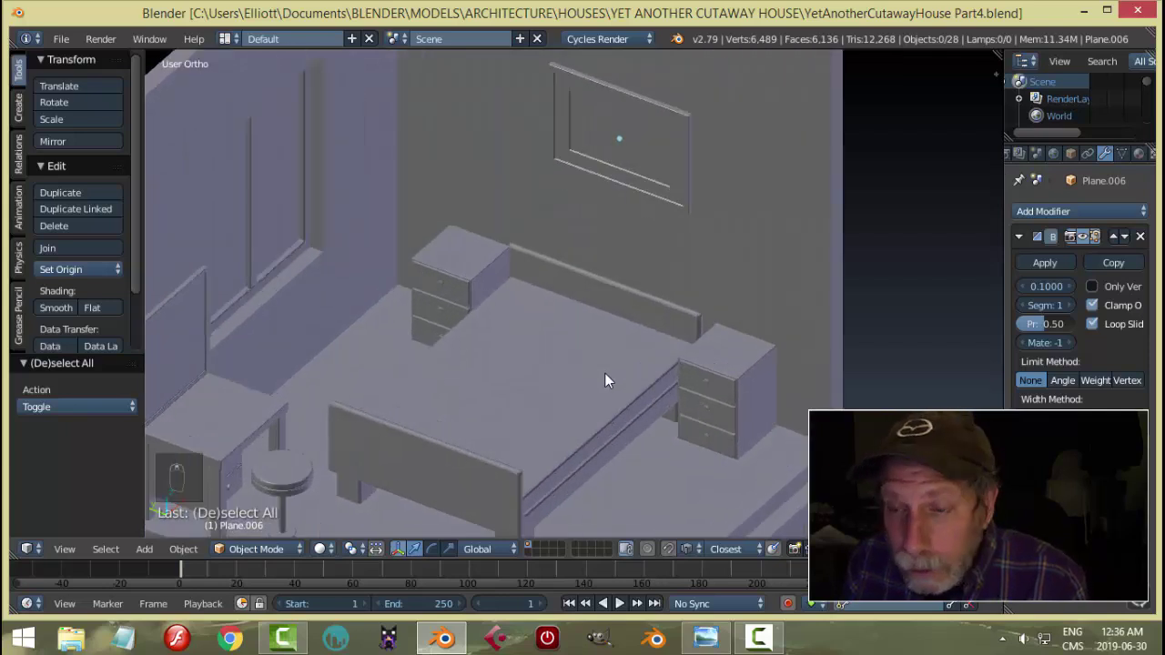
left_click_drag(613, 379, 584, 368)
middle_click(551, 378)
left_click_drag(563, 369, 622, 390)
left_click_drag(622, 390, 615, 381)
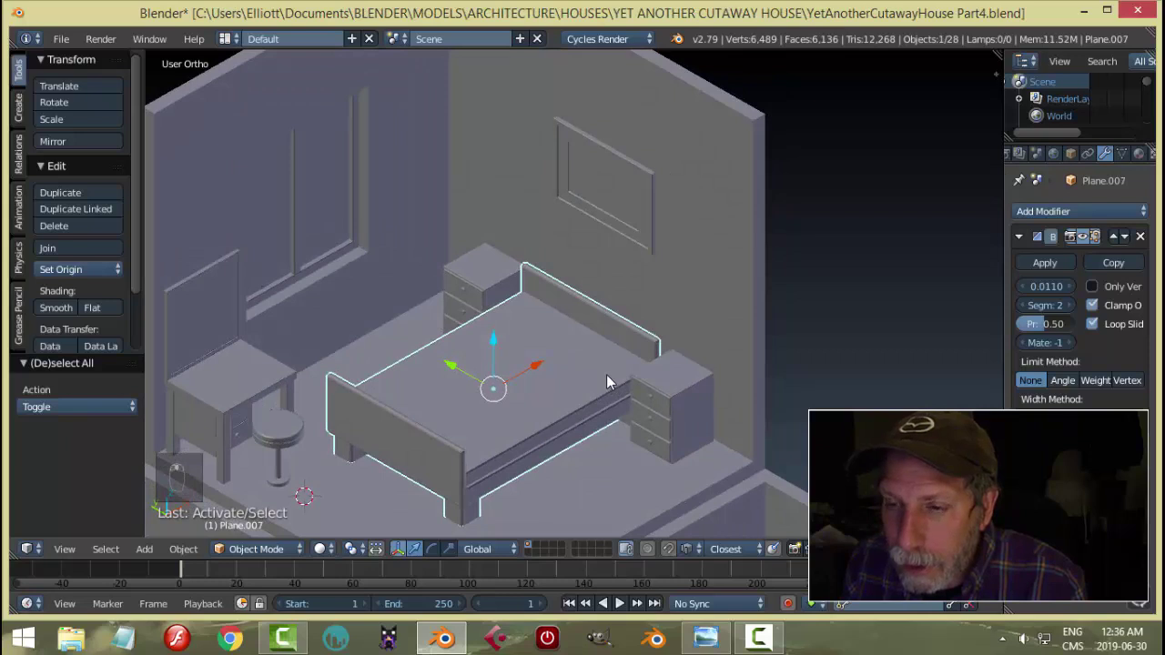
Snap the cursor to the headboard, add a plane there and scale it down to pillow size
key("shift+s")
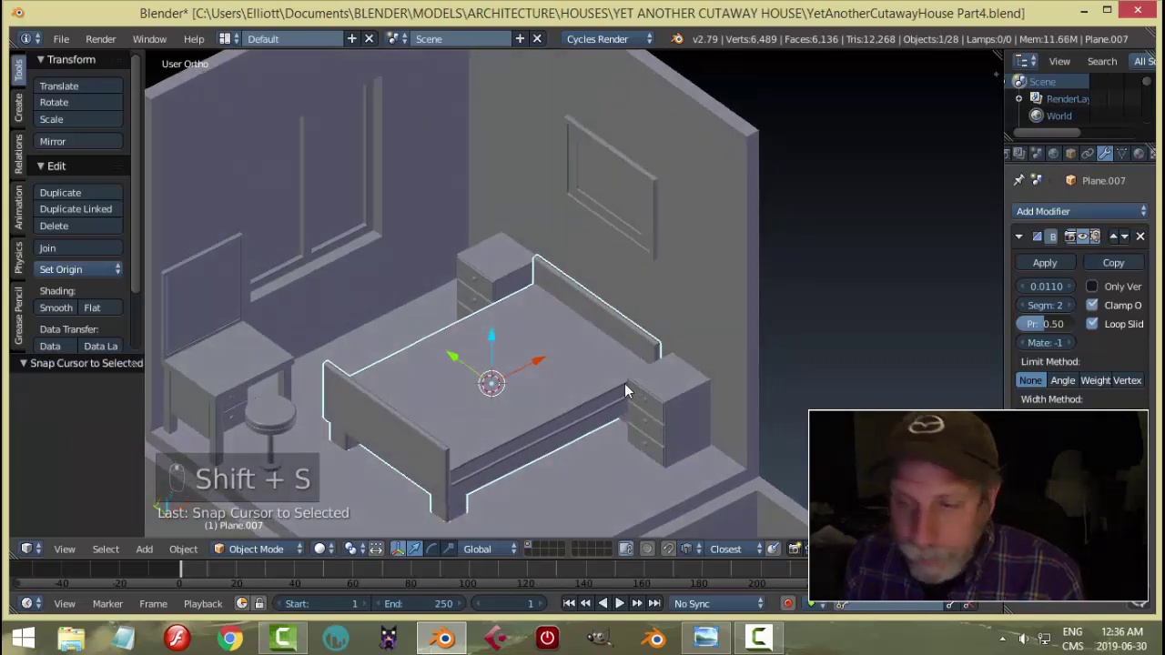
key("shift+a")
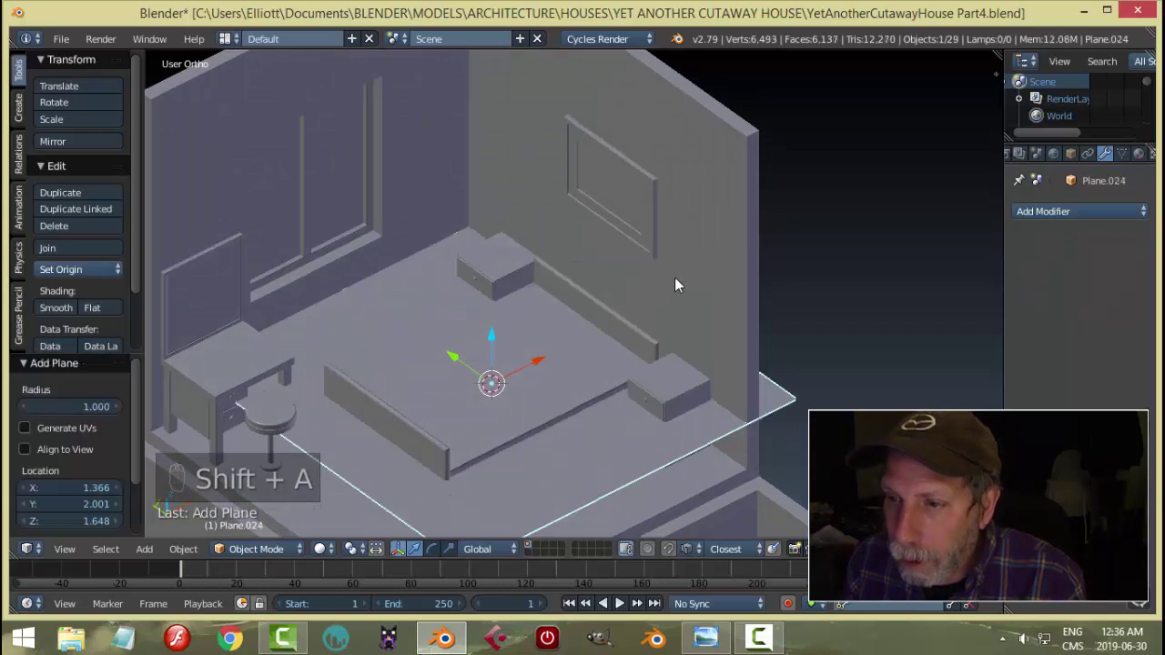
key("Tab")
key("s")
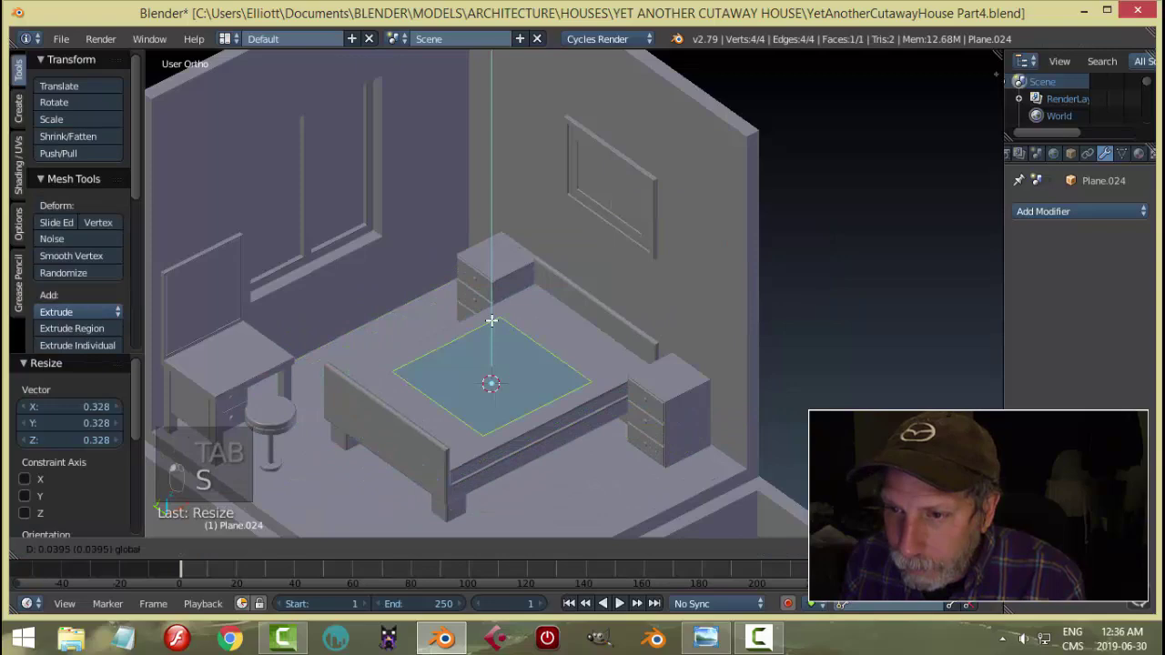
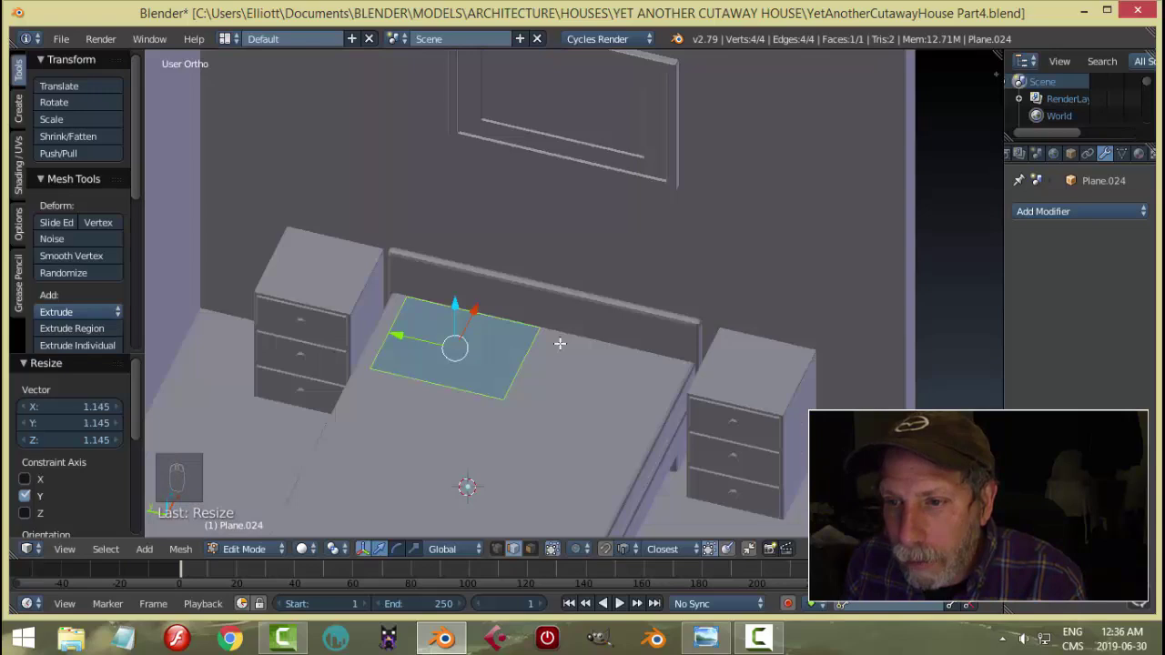
key("s")
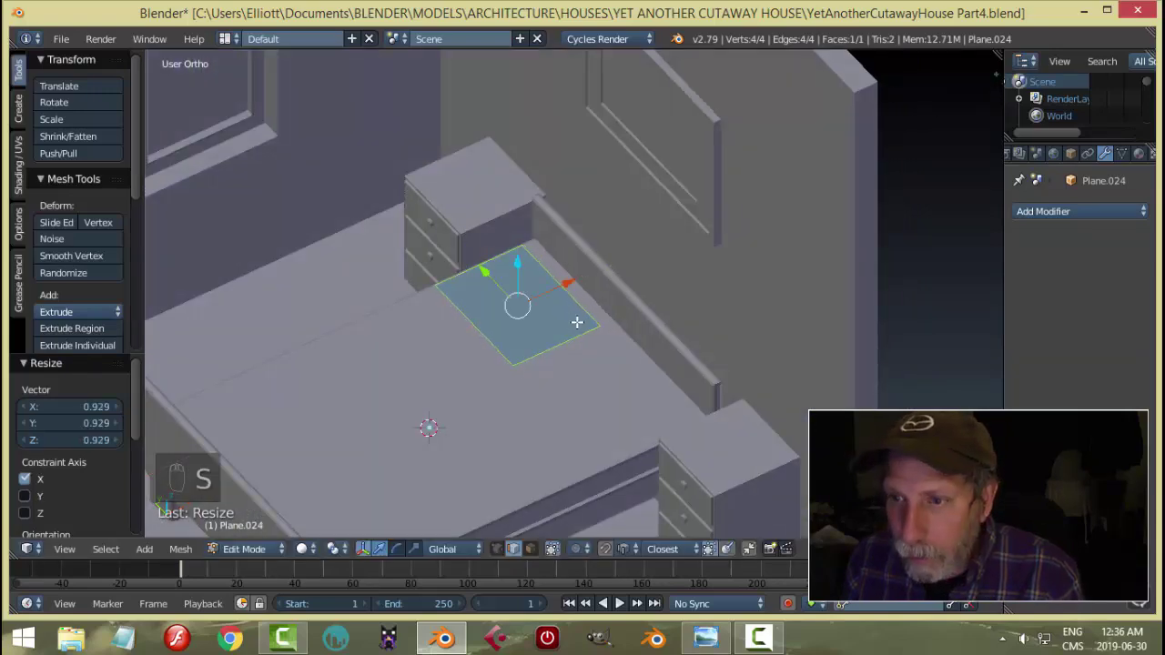
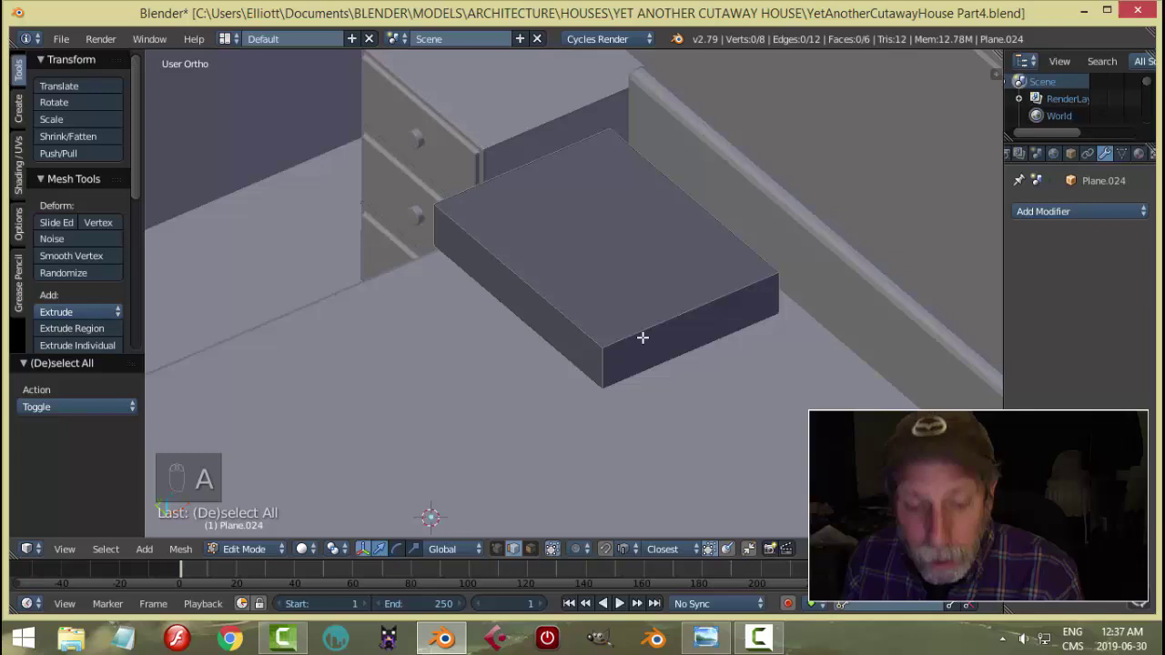
Loop-cut the pillow slab lengthwise and crosswise, then snap the 3D cursor to its centre
key("ctrl+r")
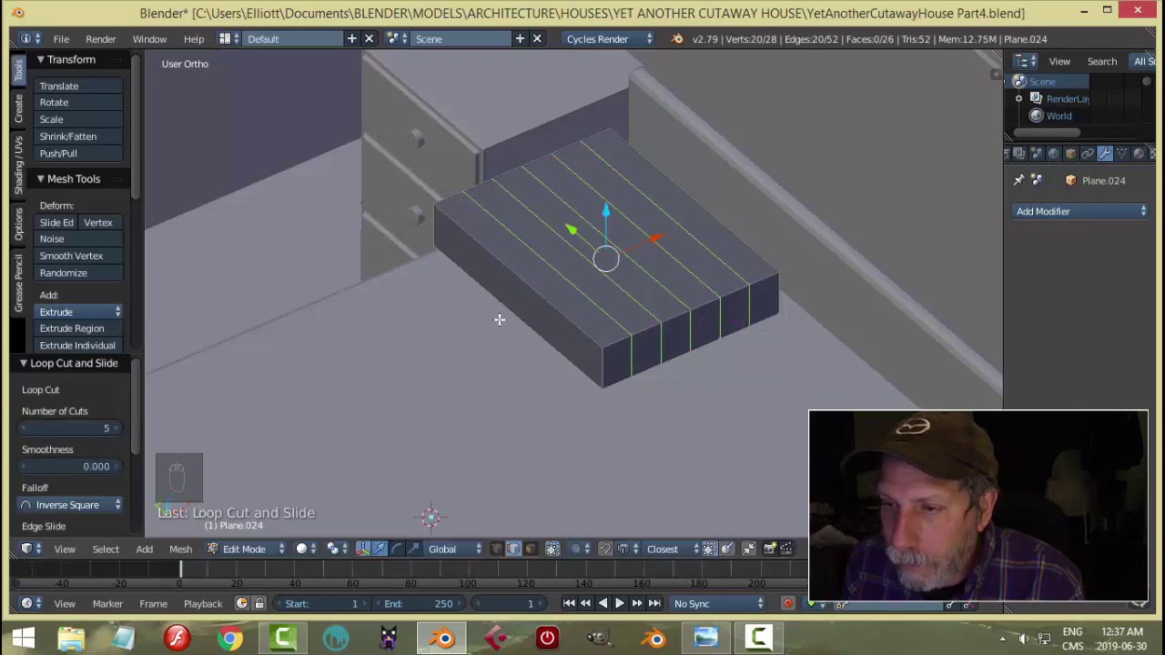
key("ctrl+r")
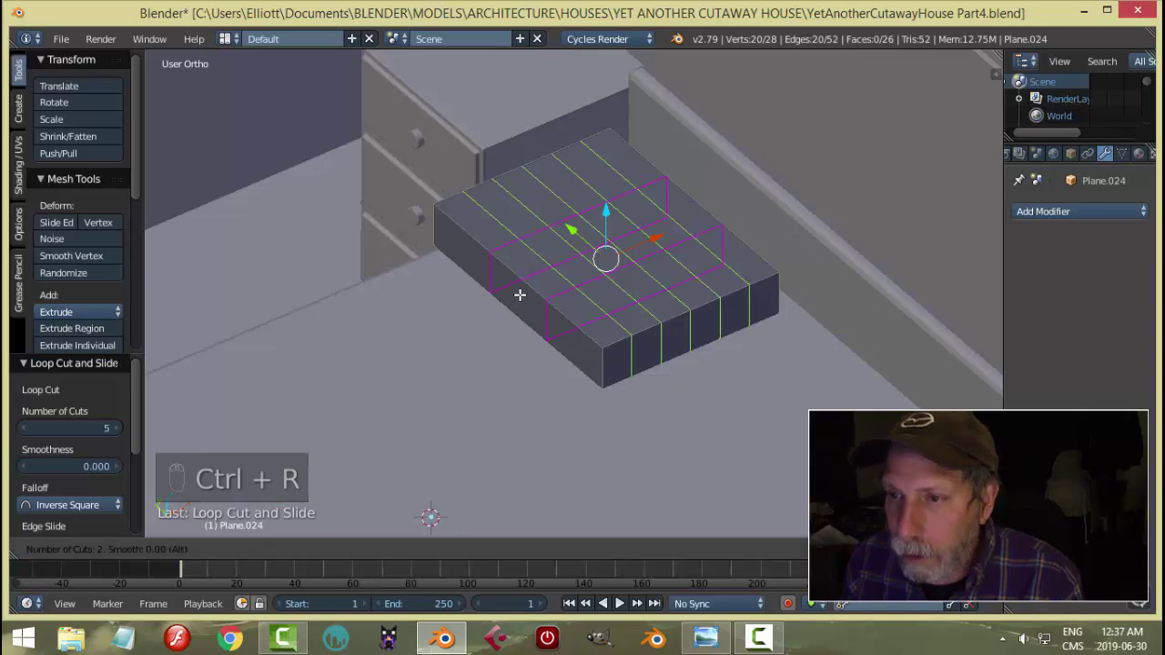
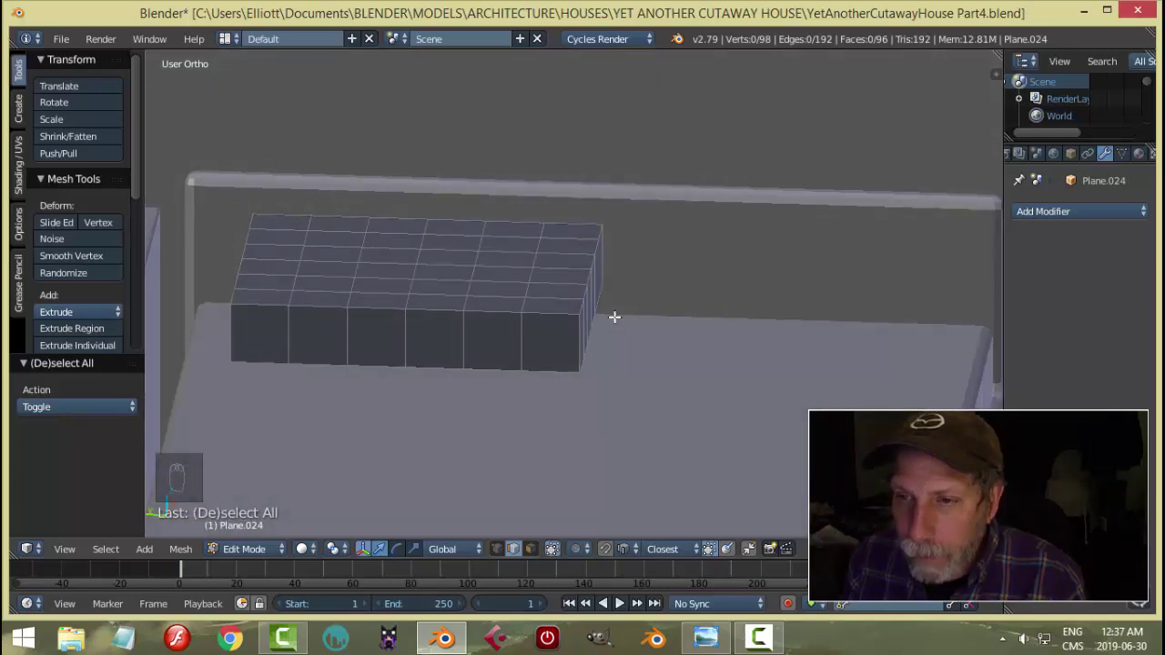
key("Tab")
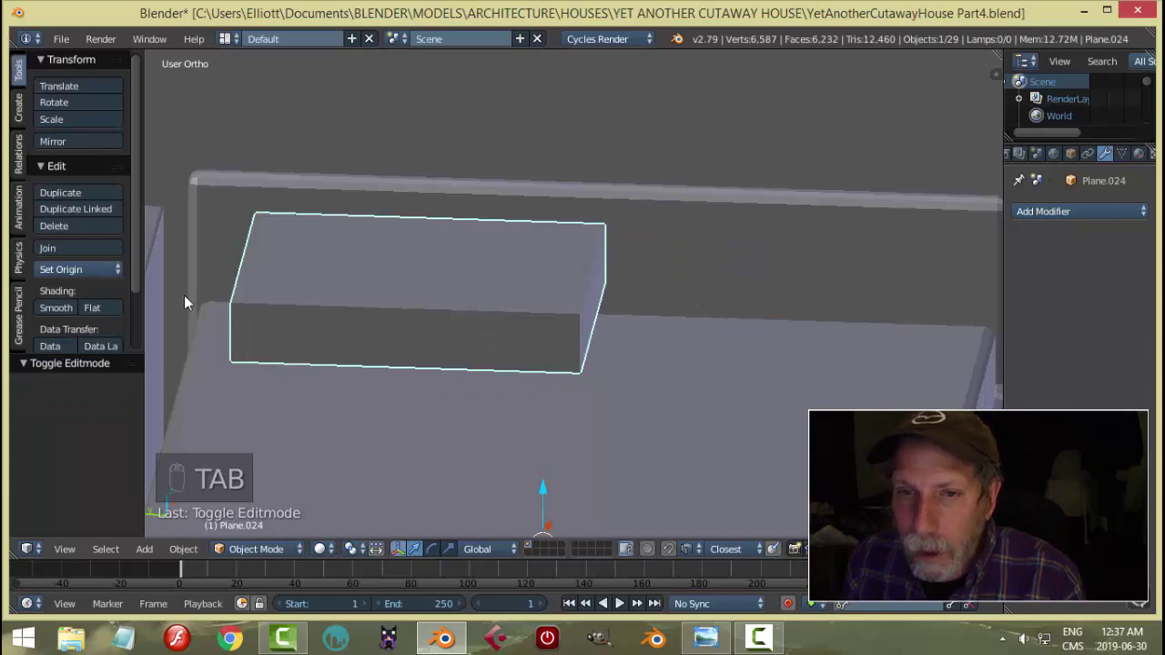
left_click_drag(517, 317, 499, 314)
key("shift+s")
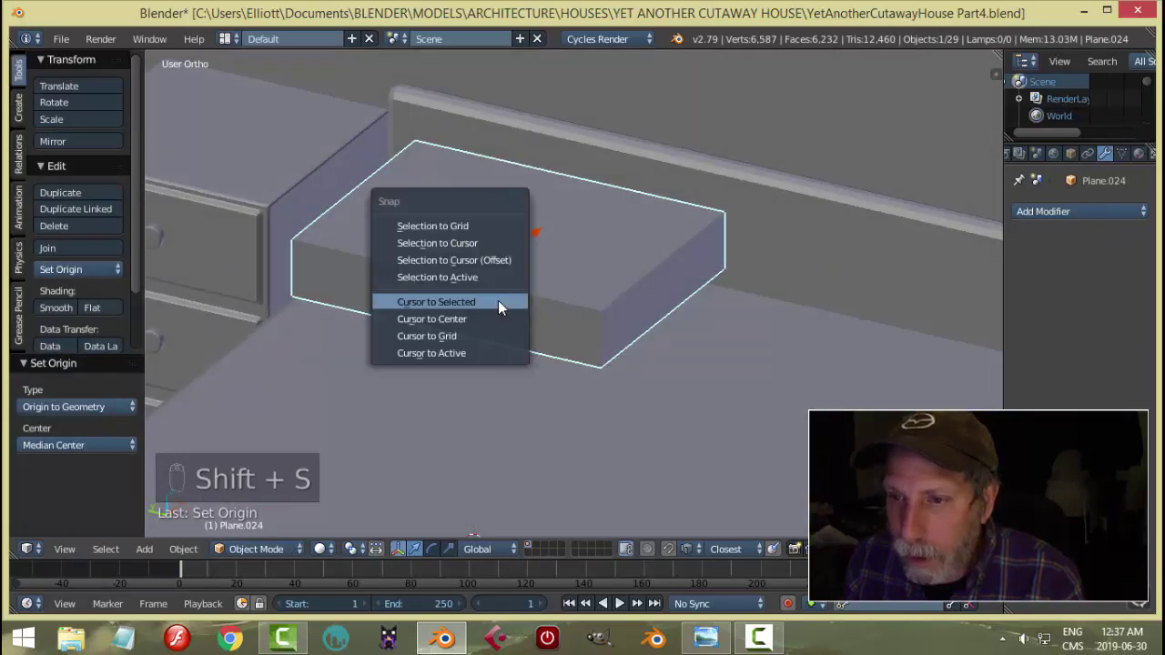
left_click_drag(654, 243, 663, 251)
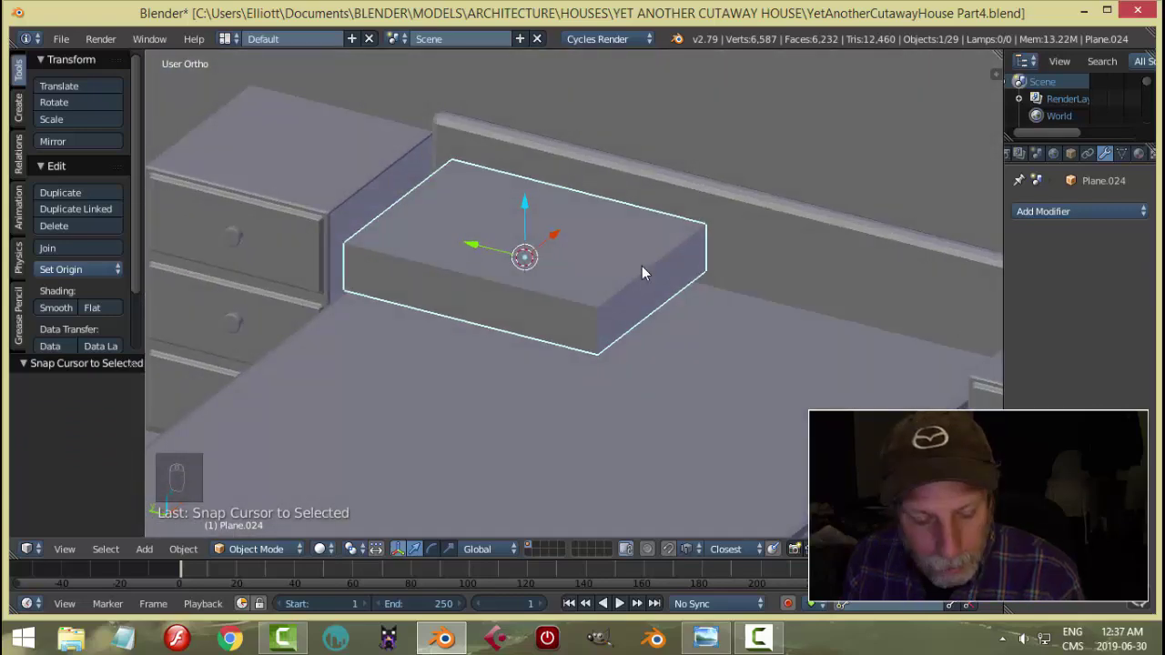
Add a lattice at the cursor and shrink and flatten it toward the pillow's size
key("shift+a")
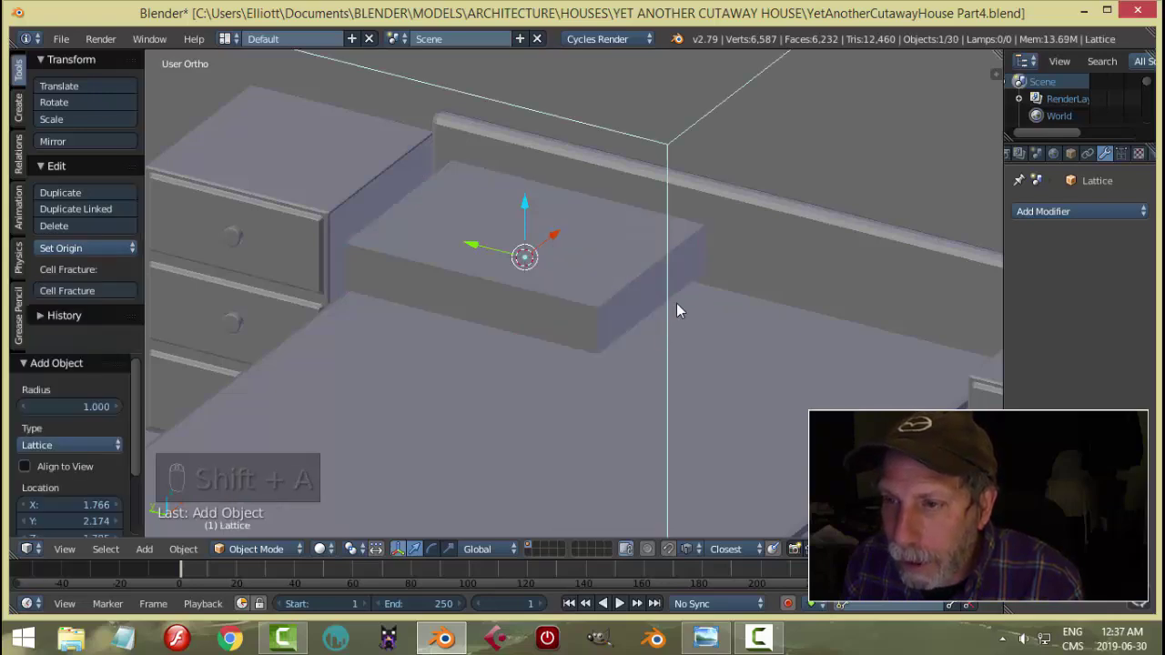
left_click_drag(686, 302, 775, 269)
key("s")
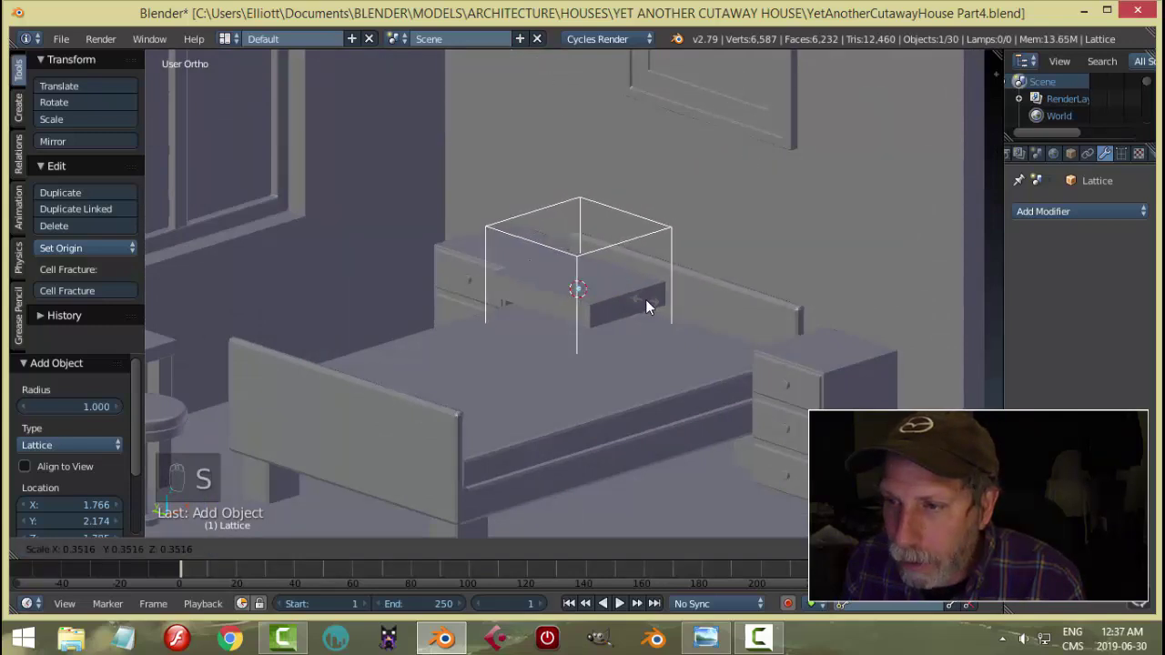
left_click_drag(628, 292, 670, 288)
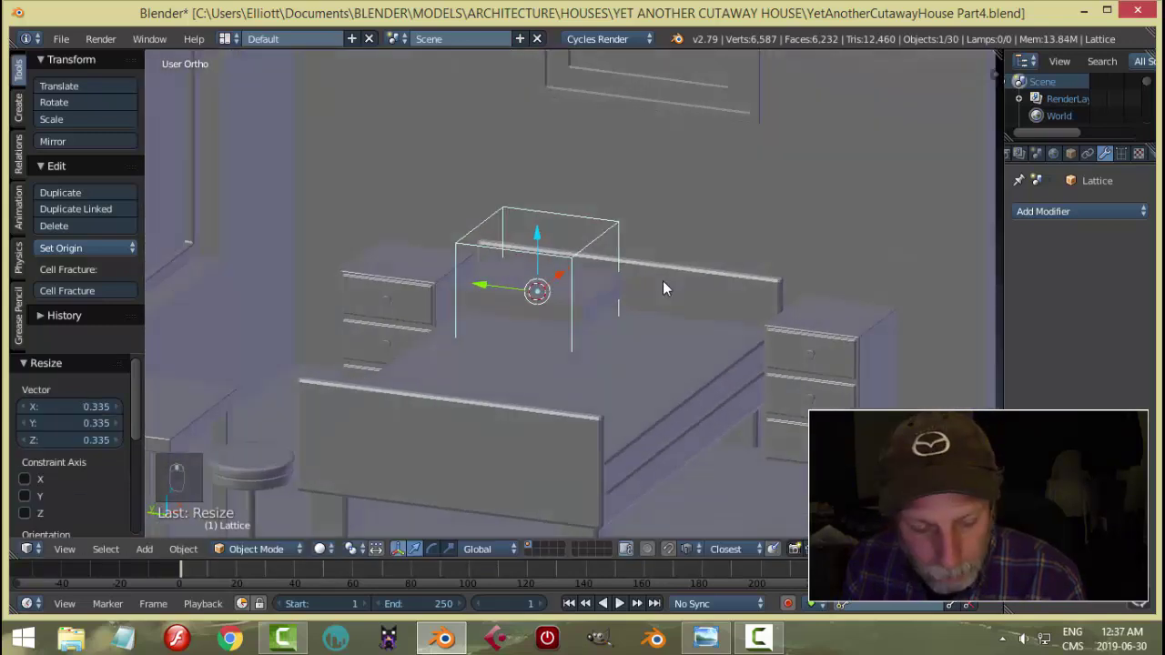
key("s")
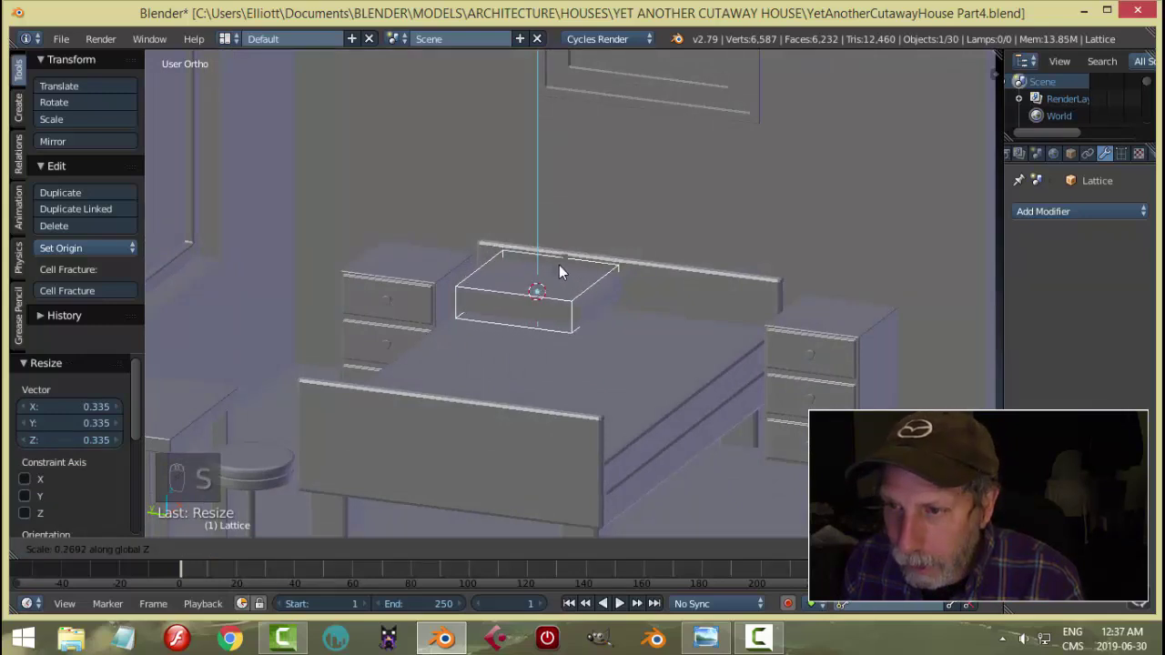
left_click_drag(644, 304, 664, 329)
Fit the lattice's length, width and height snugly to the pillow and raise its U resolution to 3
key("s")
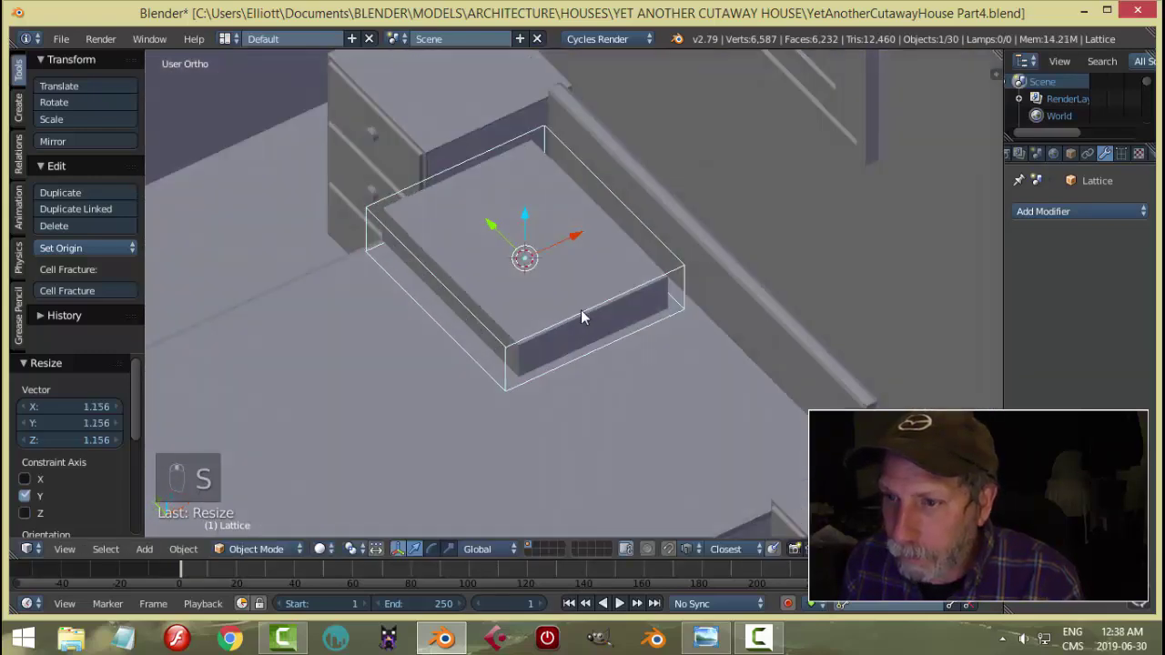
key("s")
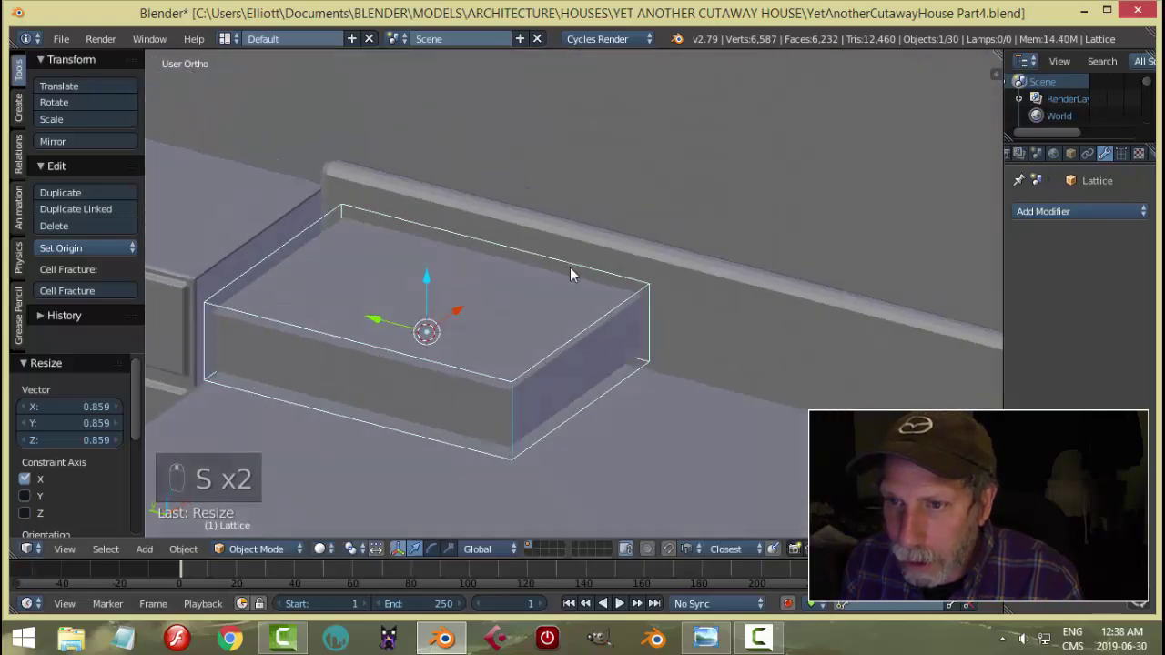
key("s")
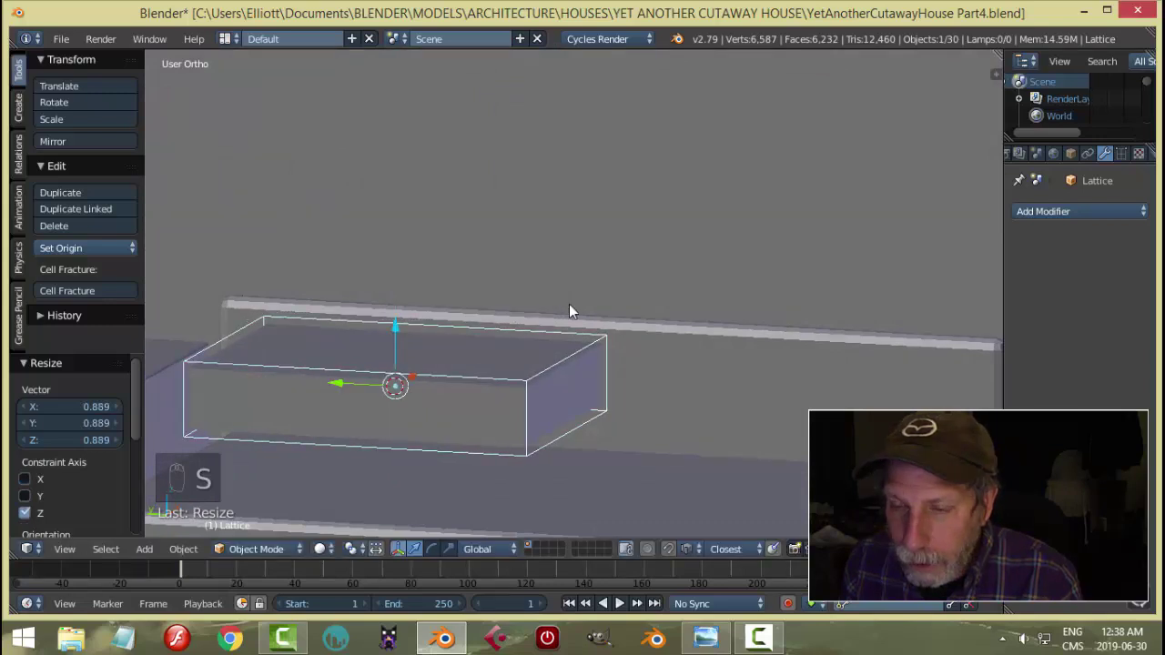
left_click_drag(589, 327, 1126, 163)
left_click_drag(1126, 163, 959, 307)
left_click_drag(645, 347, 604, 347)
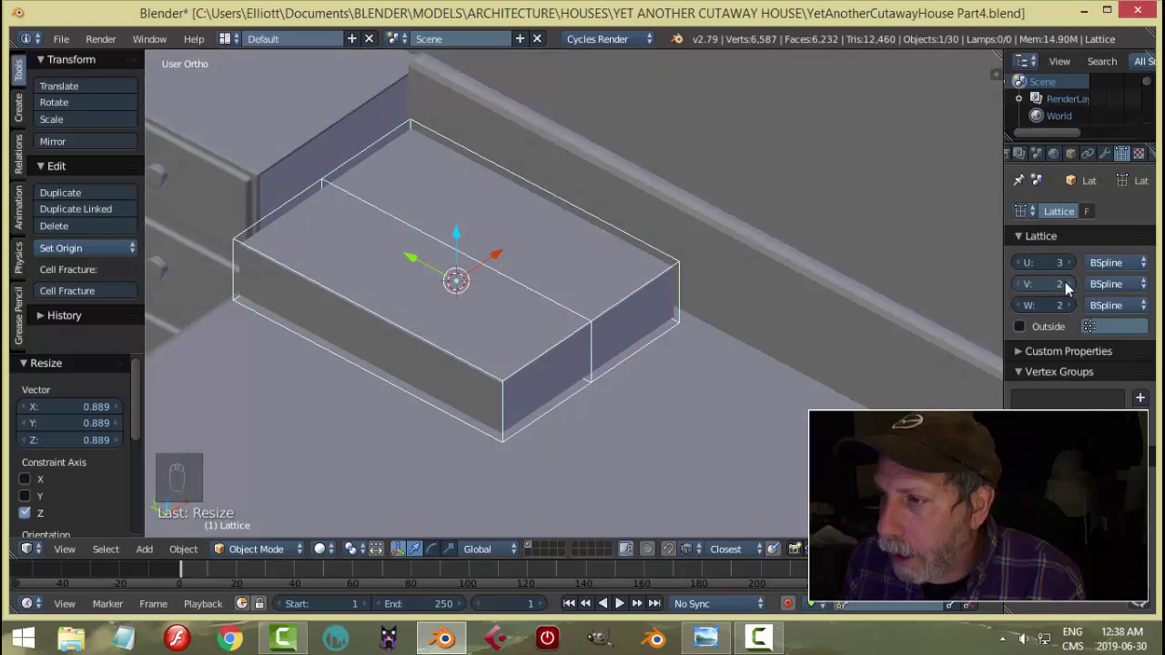
Select the pillow slab so the lattice can drive it at strength 1.00
left_click(1074, 287)
left_click_drag(533, 376, 588, 357)
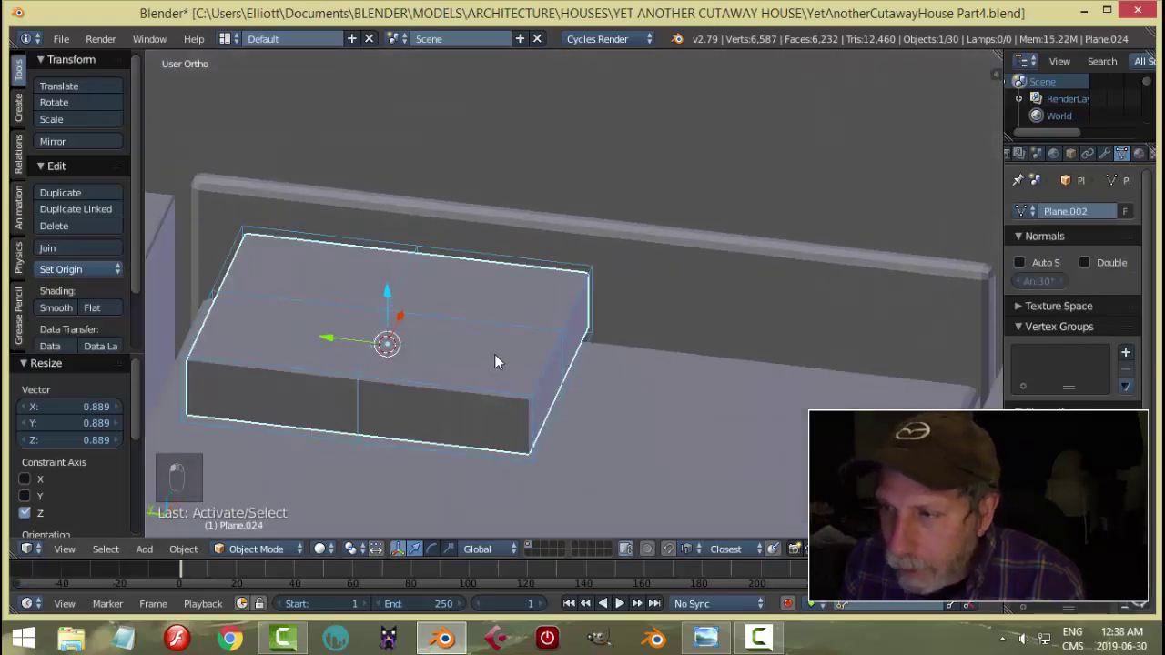
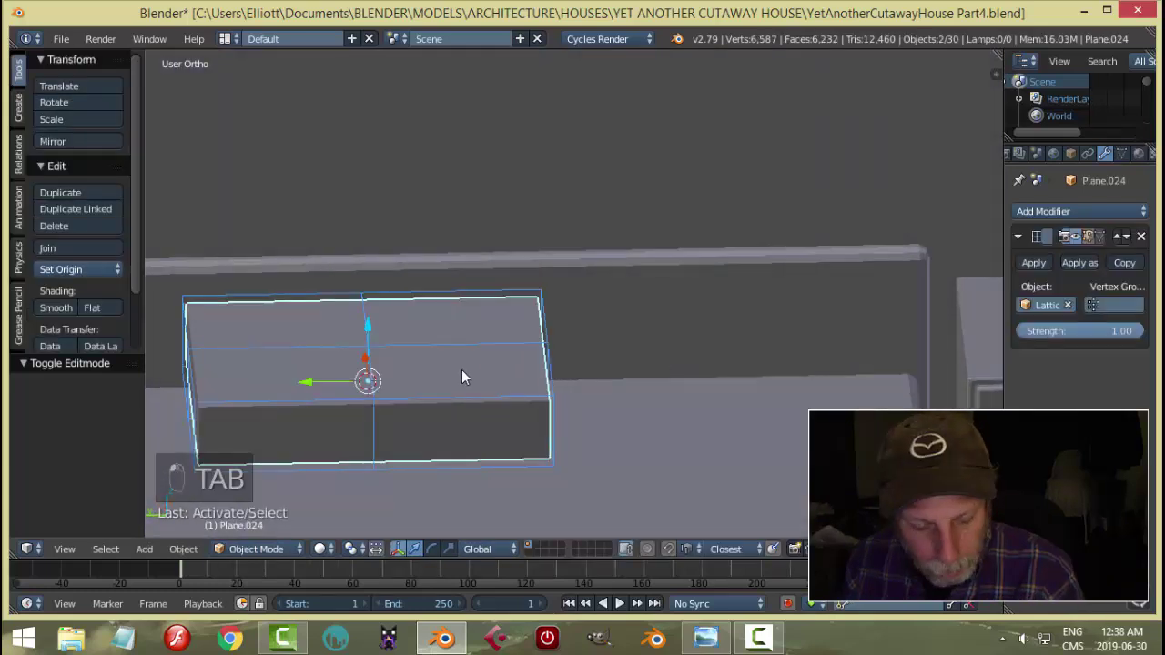
Select the lattice and scale its points so the pillow block tapers at its ends
key("shift+h")
left_click_drag(483, 390, 536, 326)
key("Tab")
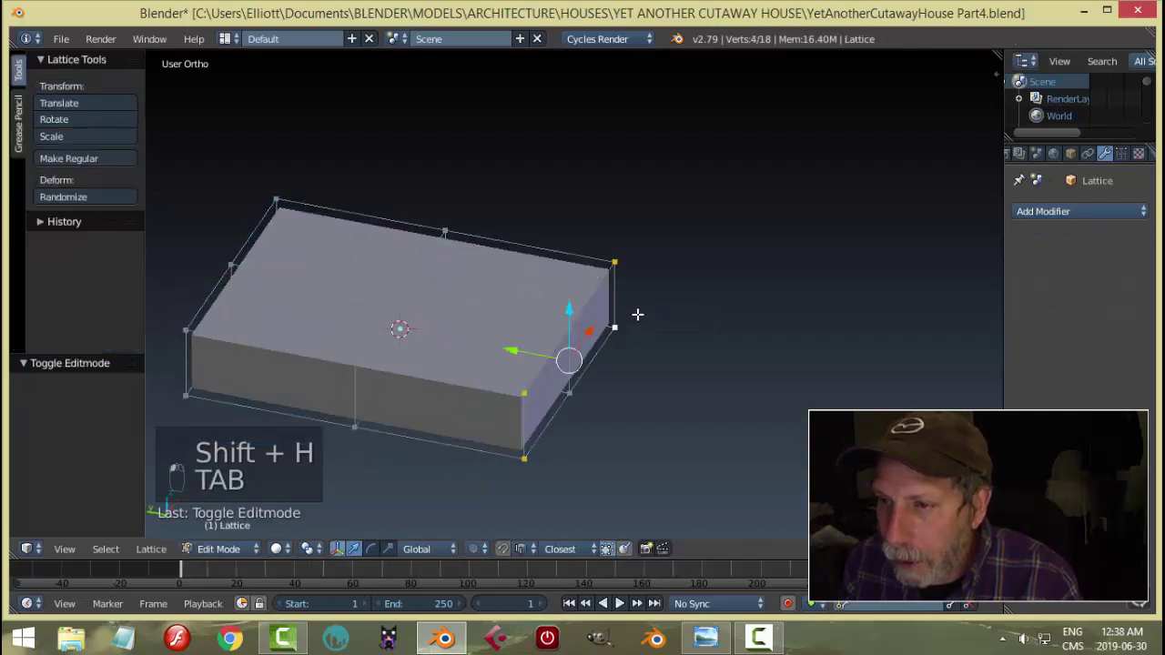
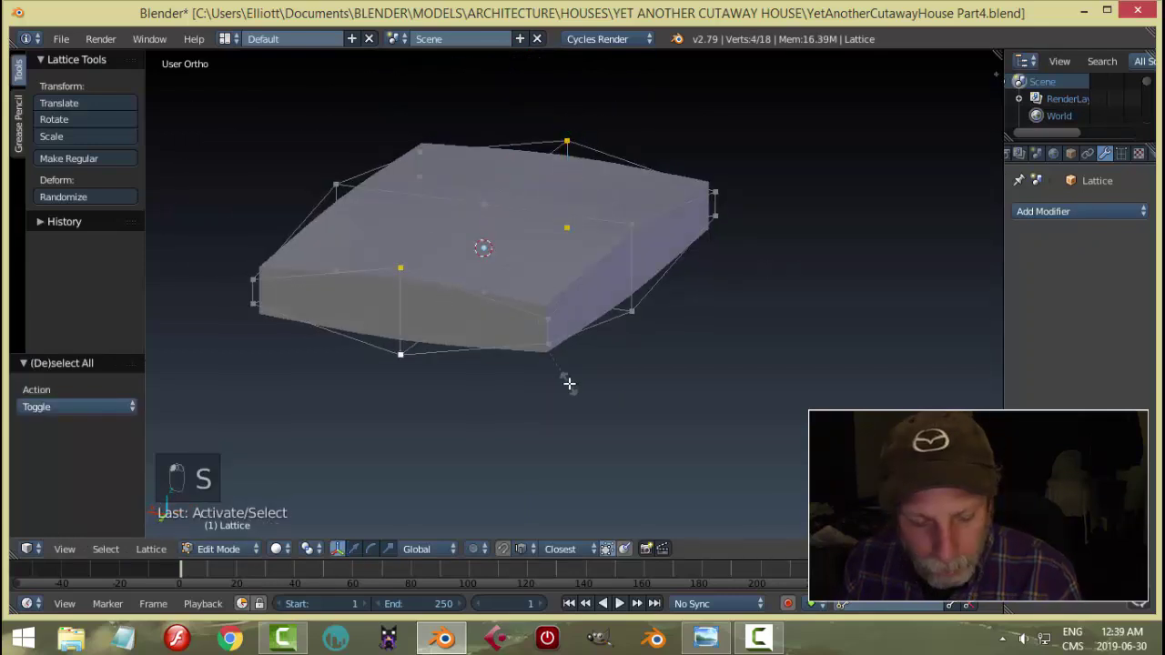
key("a")
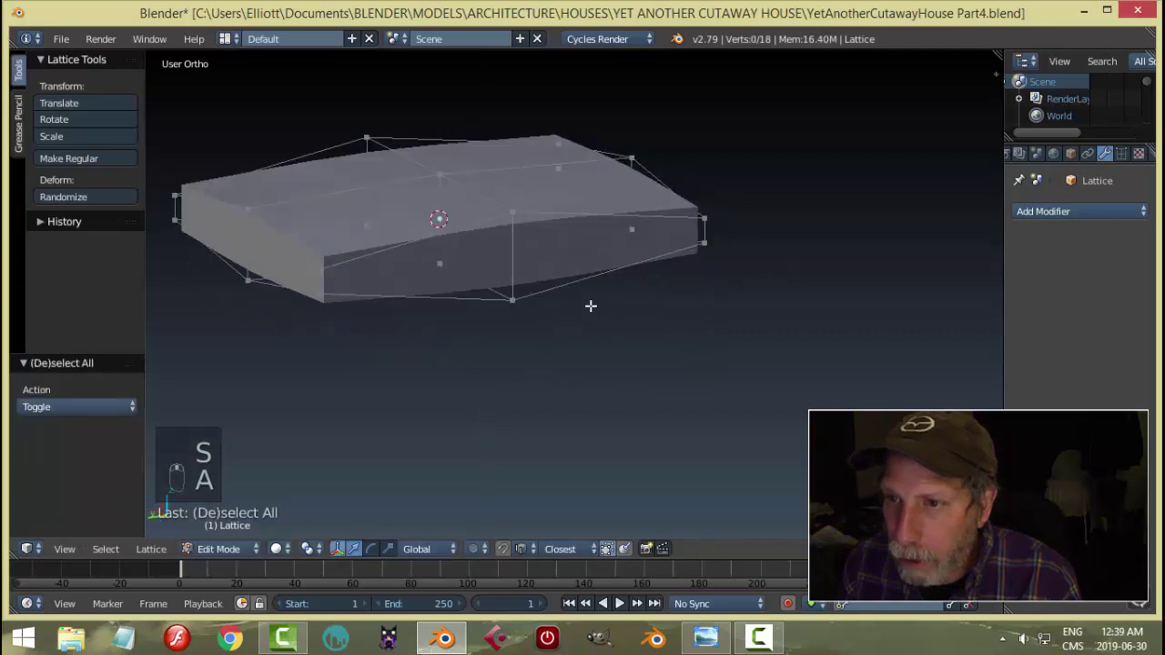
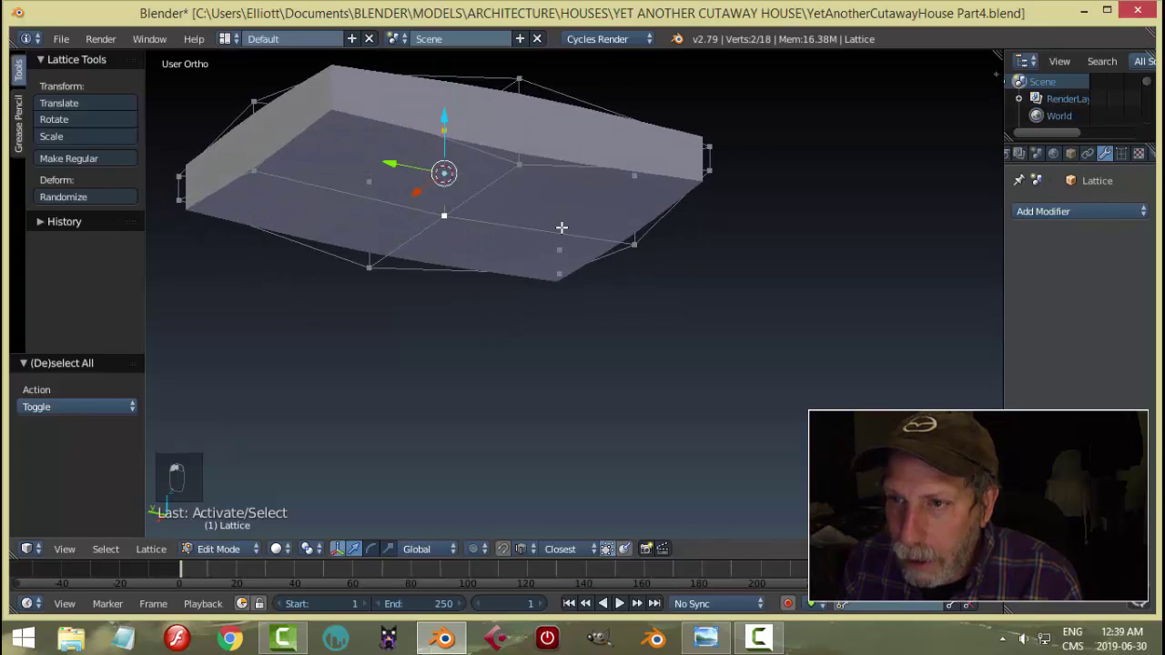
key("s")
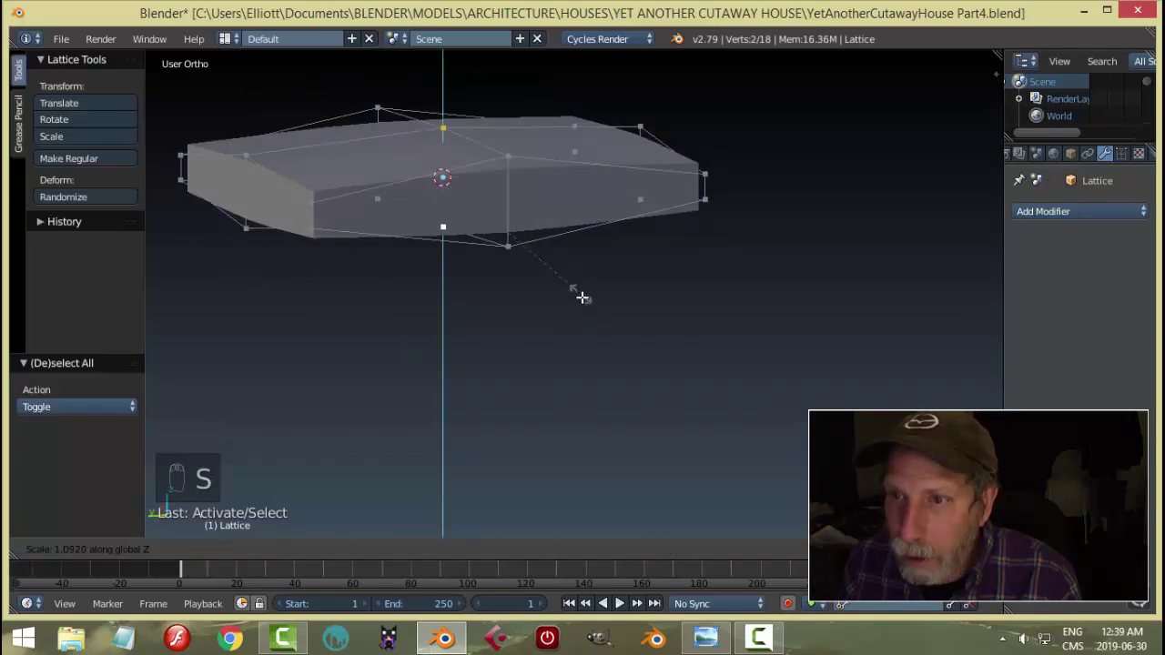
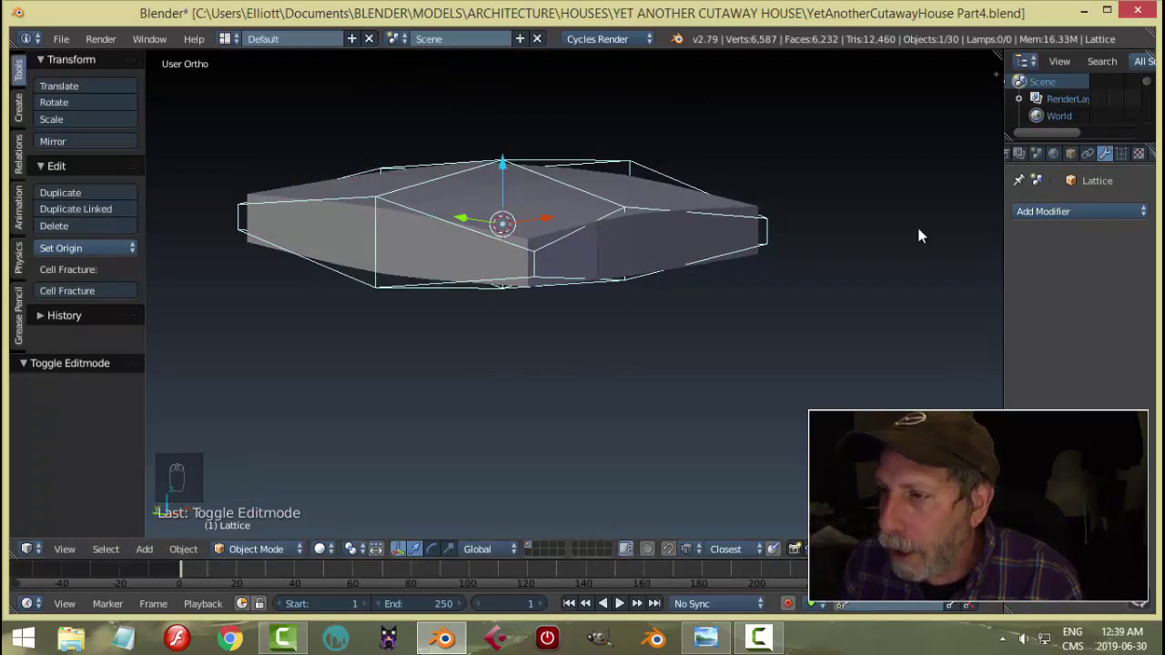
Tweak the lattice points into a puffier rounded cushion and unhide the rest of the bedroom
left_click_drag(673, 238, 752, 336)
left_click_drag(758, 344, 669, 357)
left_click_drag(66, 315, 830, 272)
key("h")
left_click_drag(678, 387, 759, 231)
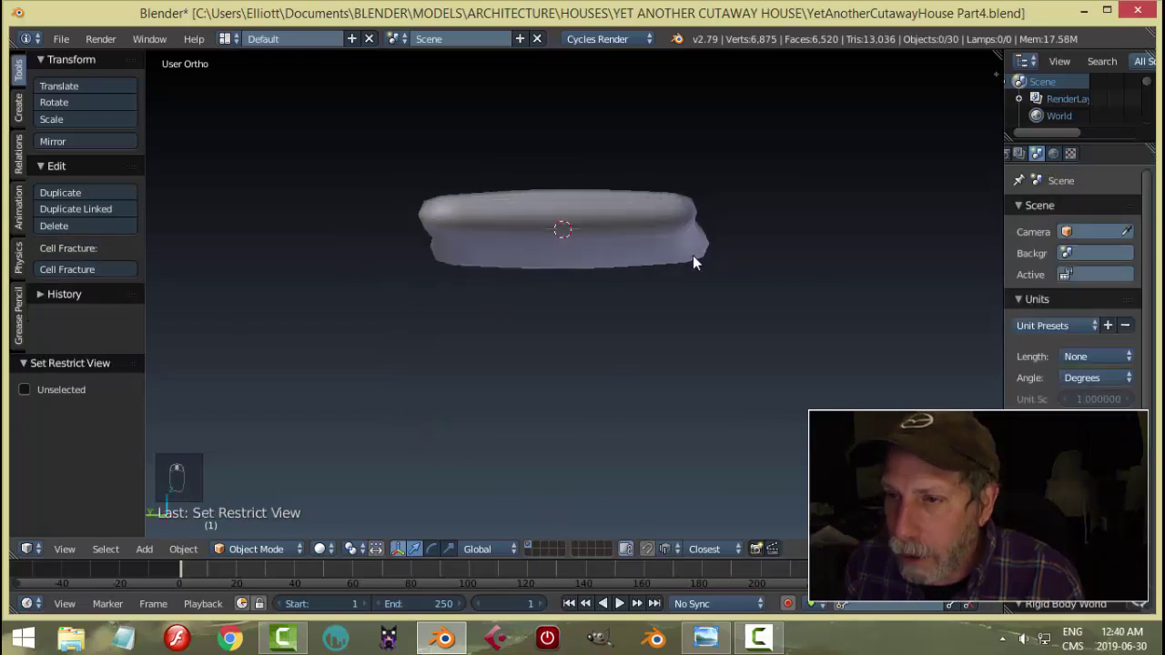
middle_click(694, 306)
key("alt+h")
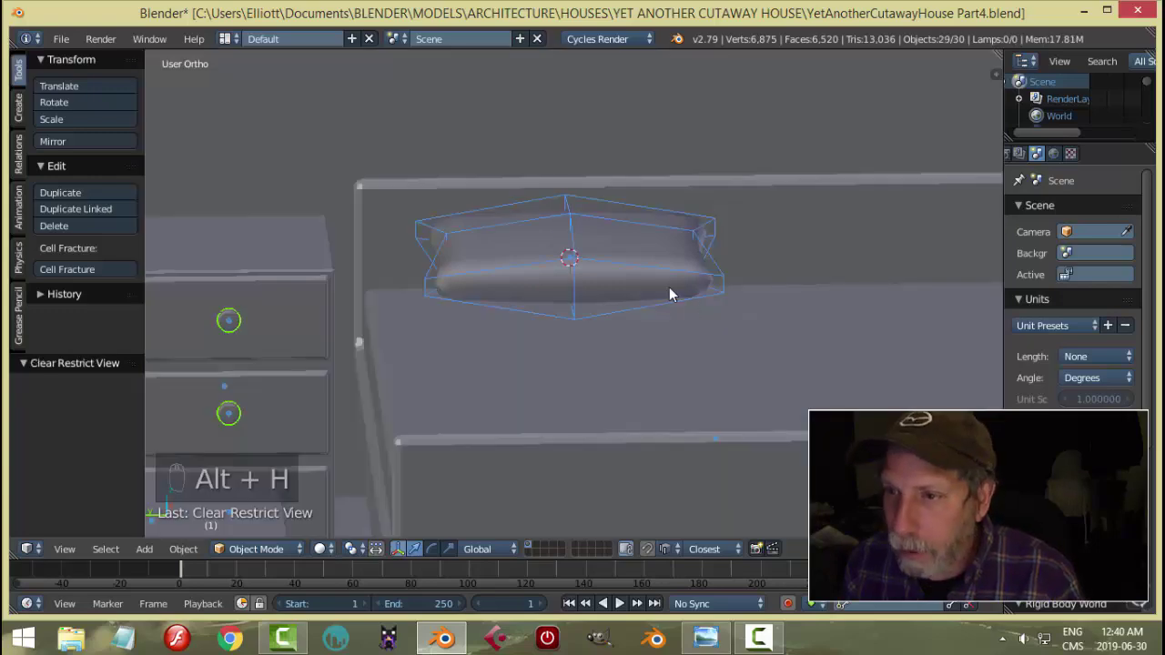
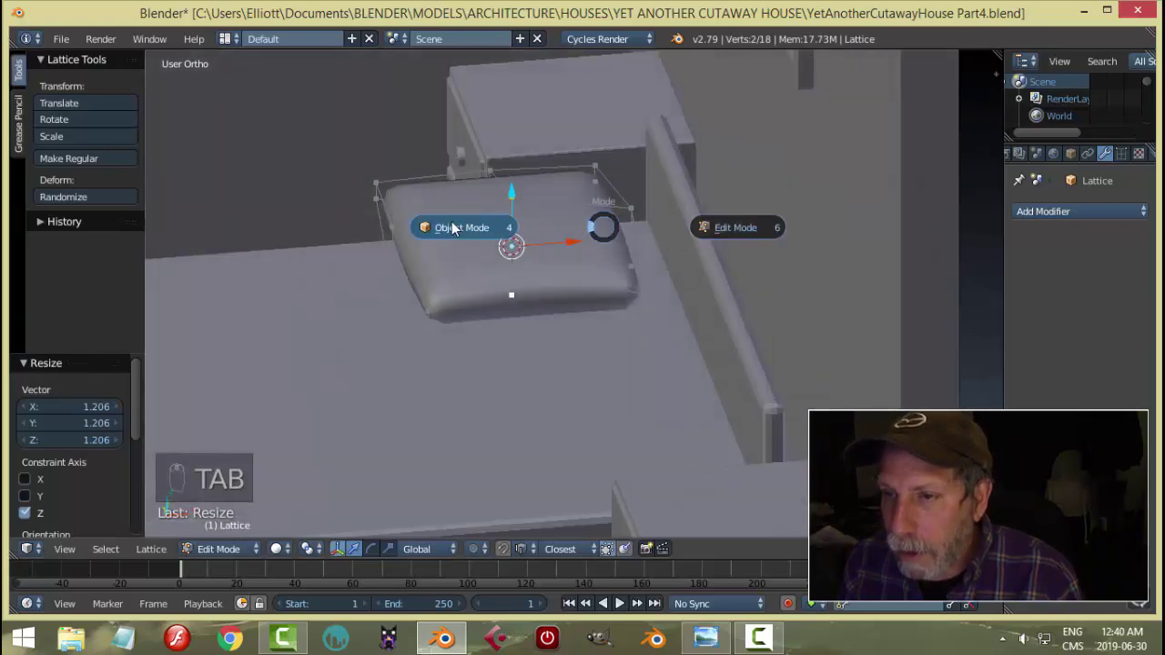
key("a")
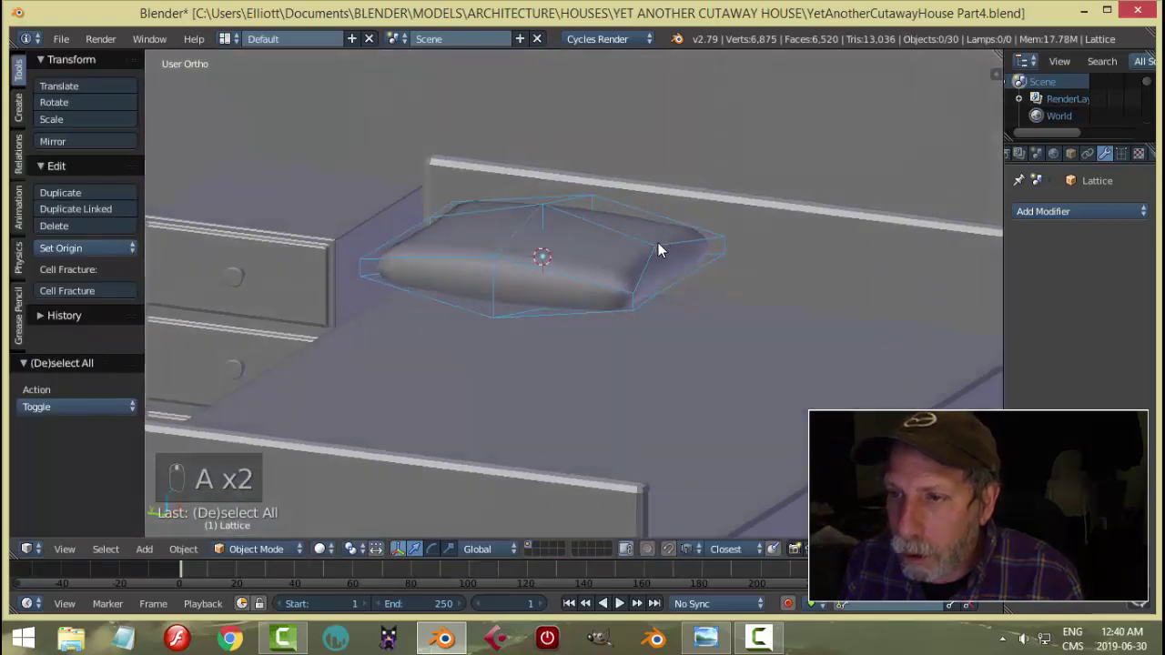
Apply the lattice shaping to the pillow and reselect it with the puffy shape intact
left_click_drag(663, 250, 591, 258)
left_click_drag(581, 266, 668, 251)
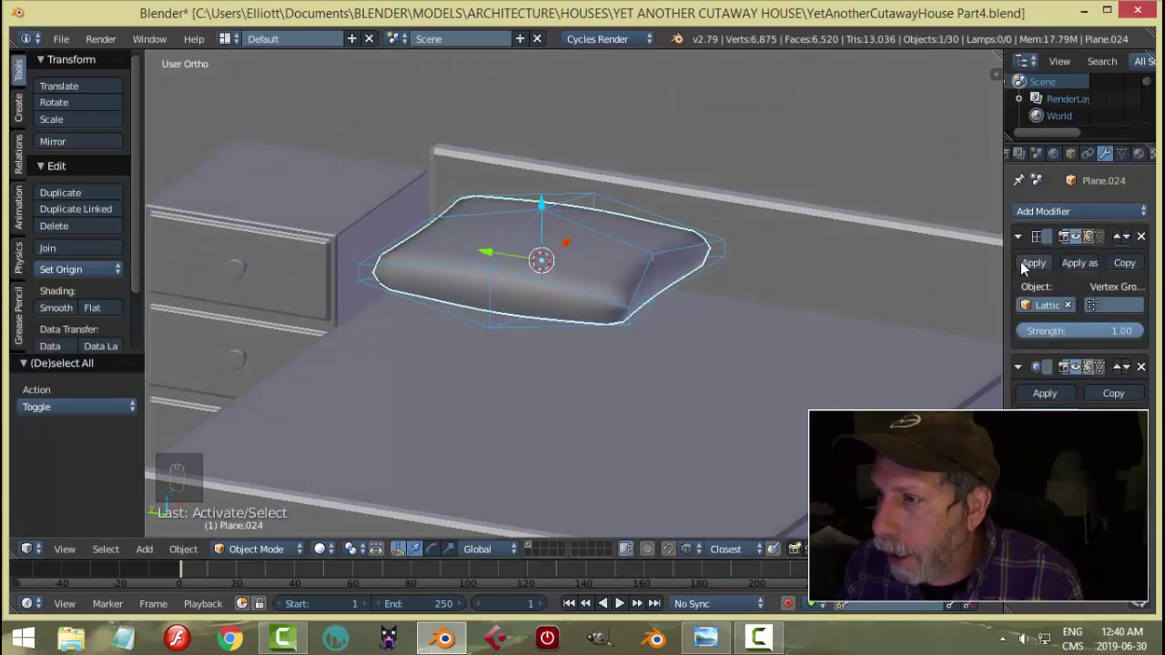
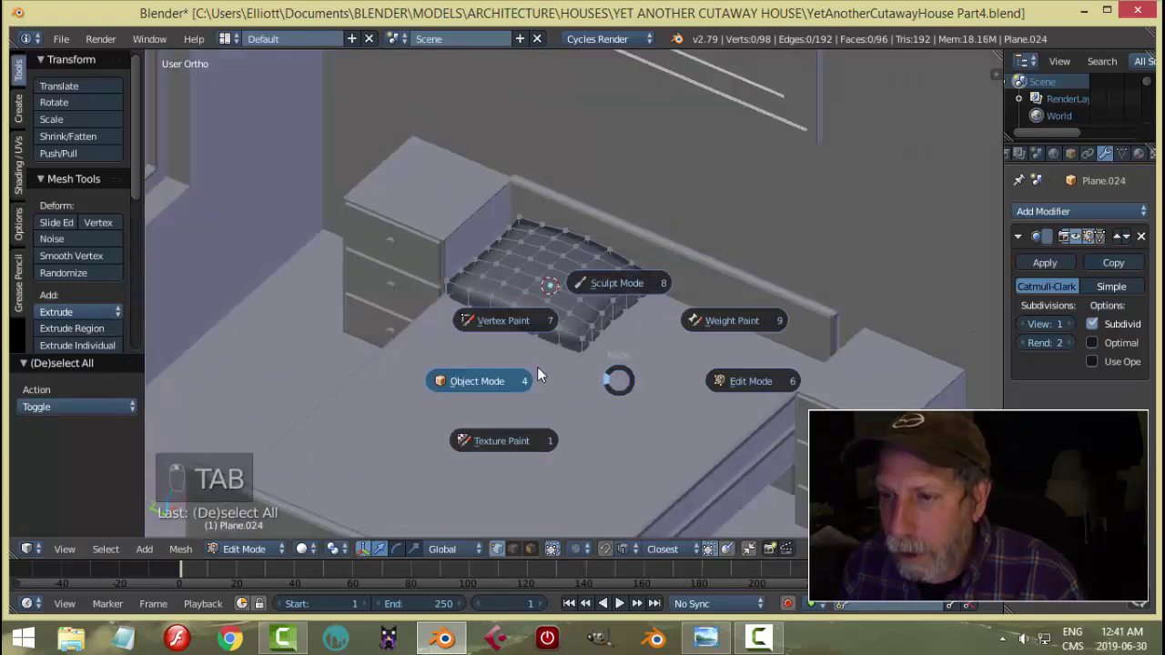
Scale the pillow's corner vertices into soft points with proportional editing and leave edit mode
middle_click(610, 387)
left_click_drag(614, 343, 690, 295)
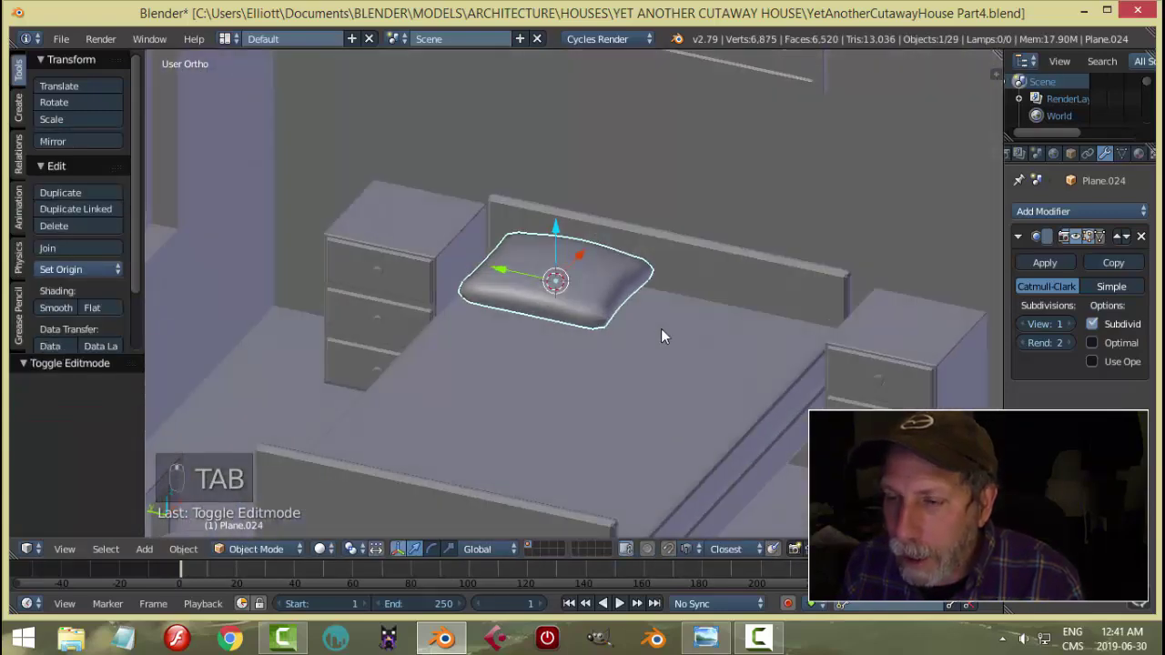
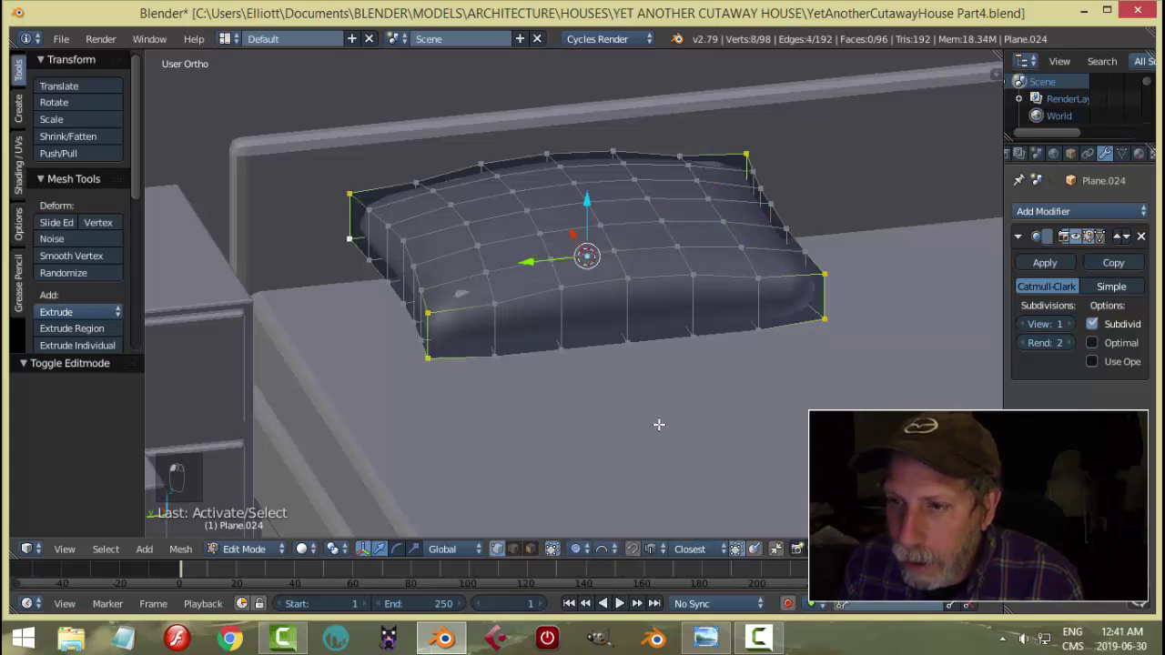
key("s")
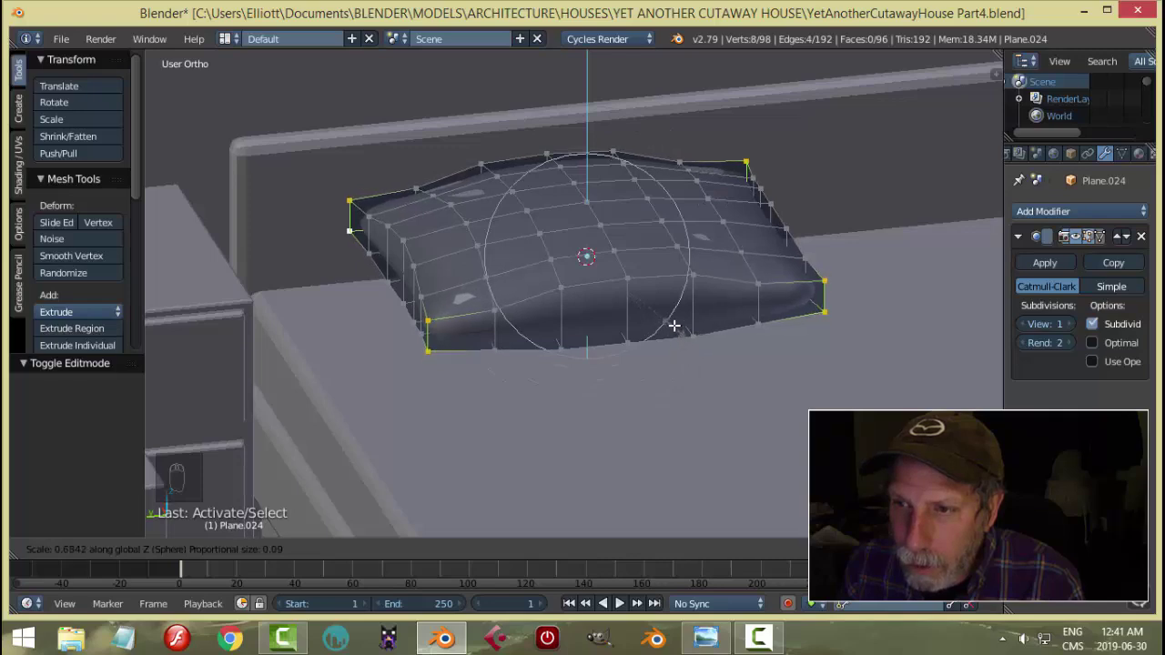
key("Tab")
left_click_drag(653, 324, 574, 373)
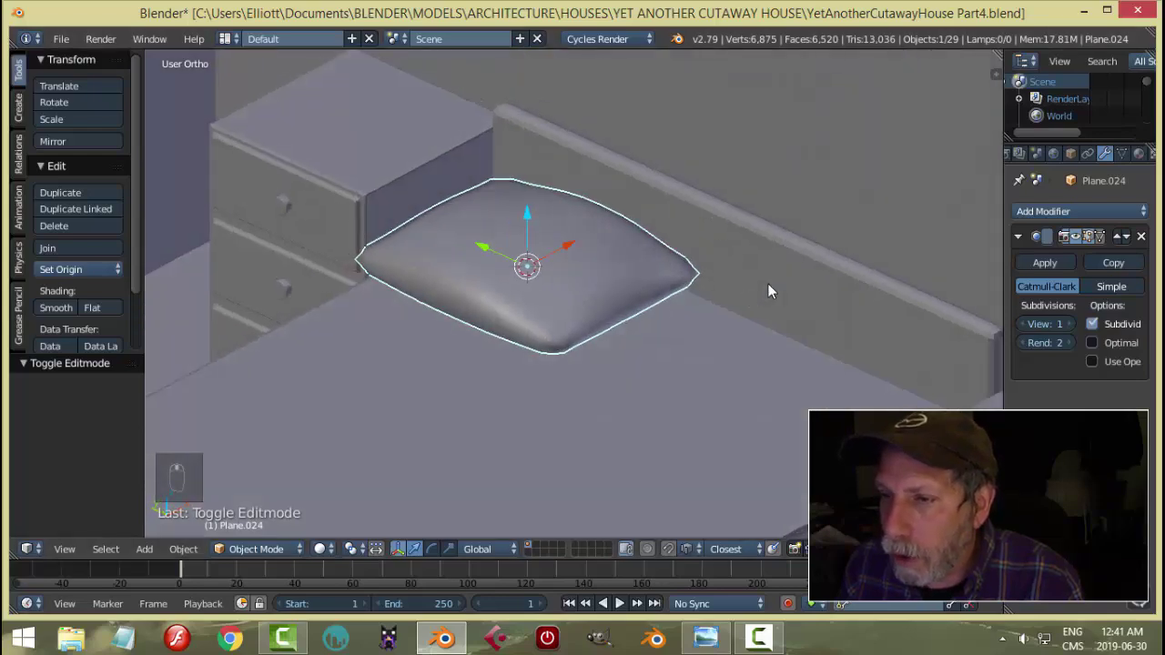
left_click_drag(1077, 332, 674, 318)
left_click_drag(697, 295, 1027, 326)
left_click_drag(626, 402, 567, 197)
left_click(567, 196)
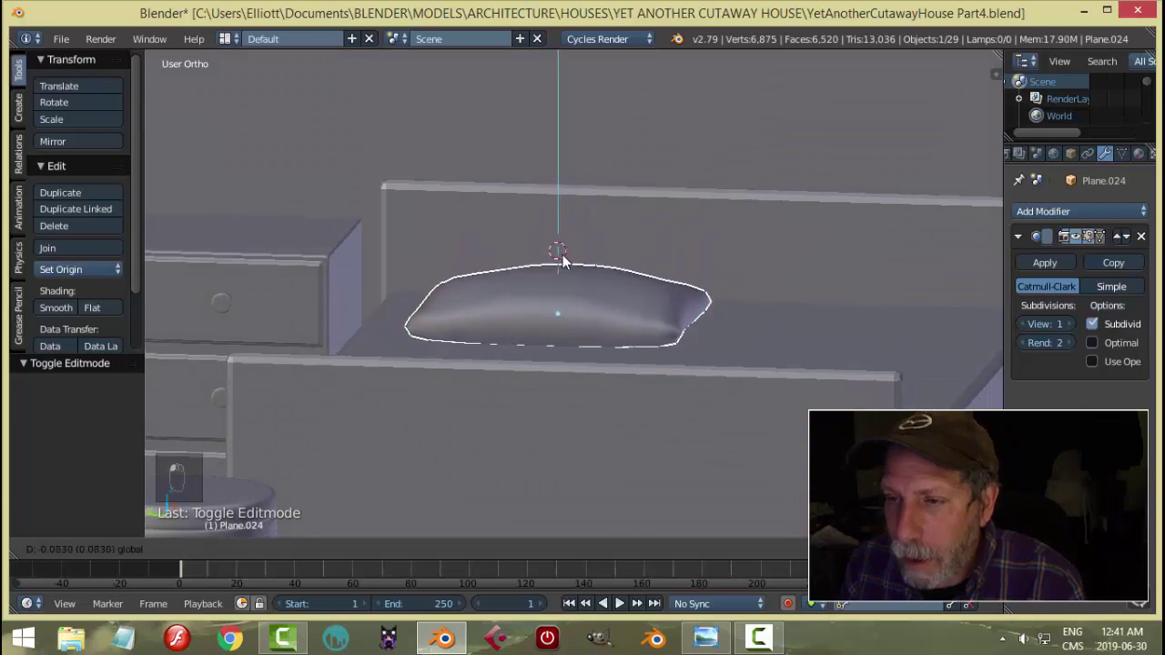
Move the pillow down onto the bed against the headboard
key("a")
left_click_drag(648, 324, 628, 371)
left_click_drag(618, 339, 598, 283)
left_click_drag(598, 283, 594, 263)
left_click_drag(587, 286, 654, 299)
left_click_drag(654, 299, 676, 262)
Duplicate the pillow and slide the copy along X beside the first one
key("shift+d")
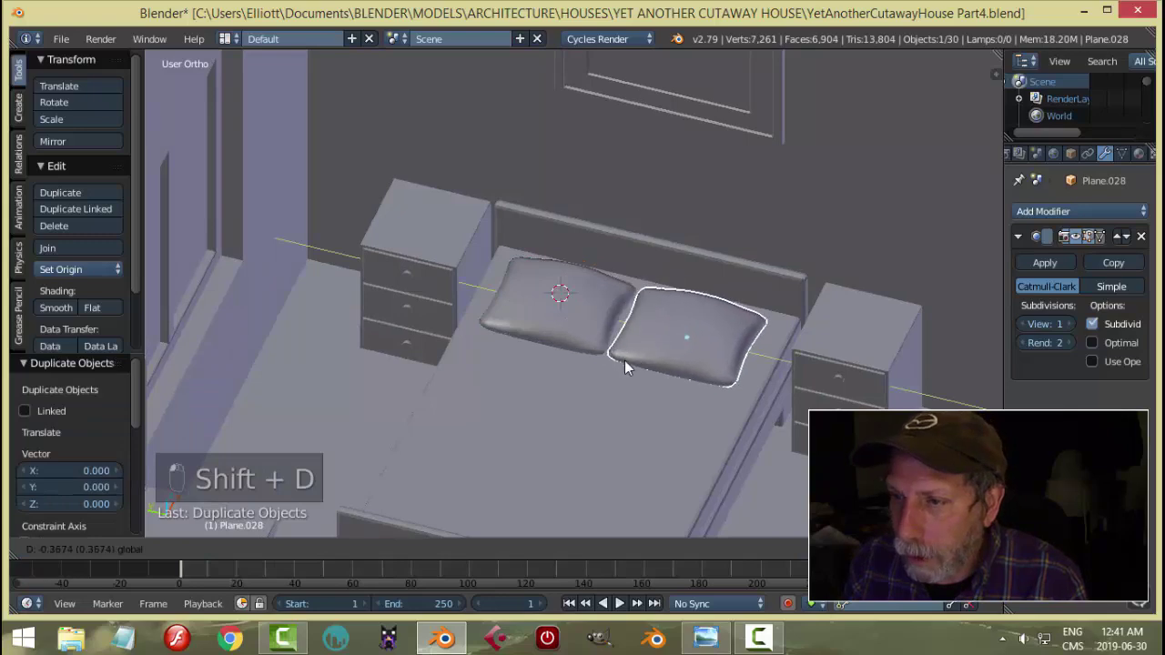
key("a")
left_click_drag(698, 357, 693, 292)
left_click_drag(694, 292, 719, 362)
middle_click(720, 361)
key("a")
left_click_drag(734, 367, 775, 385)
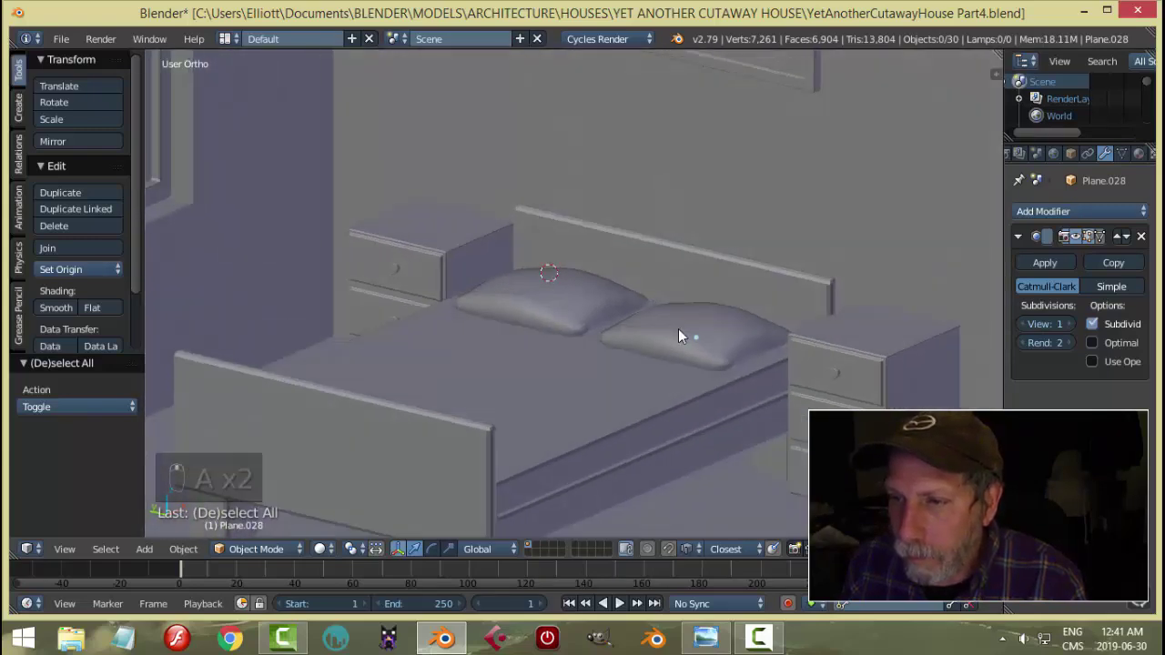
left_click_drag(665, 342, 594, 343)
Edit the second pillow's mesh and start a loop cut around its middle
key("Tab")
key("a")
key("ctrl+r")
Add an extra edge loop around the second pillow's middle and leave mesh editing
key("a")
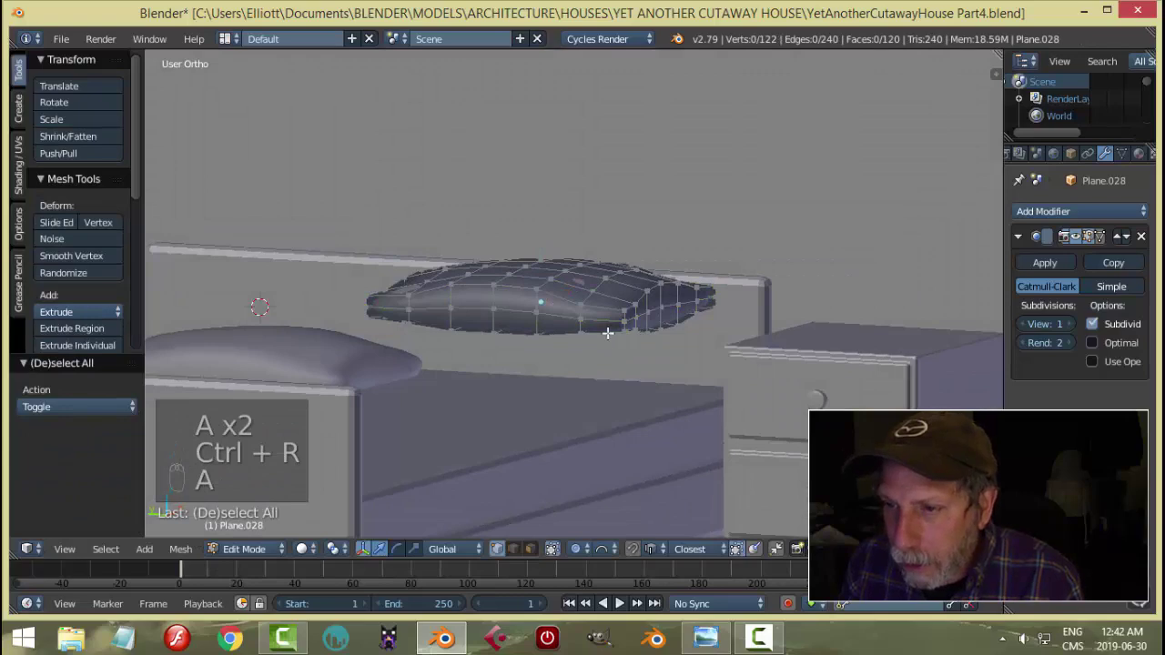
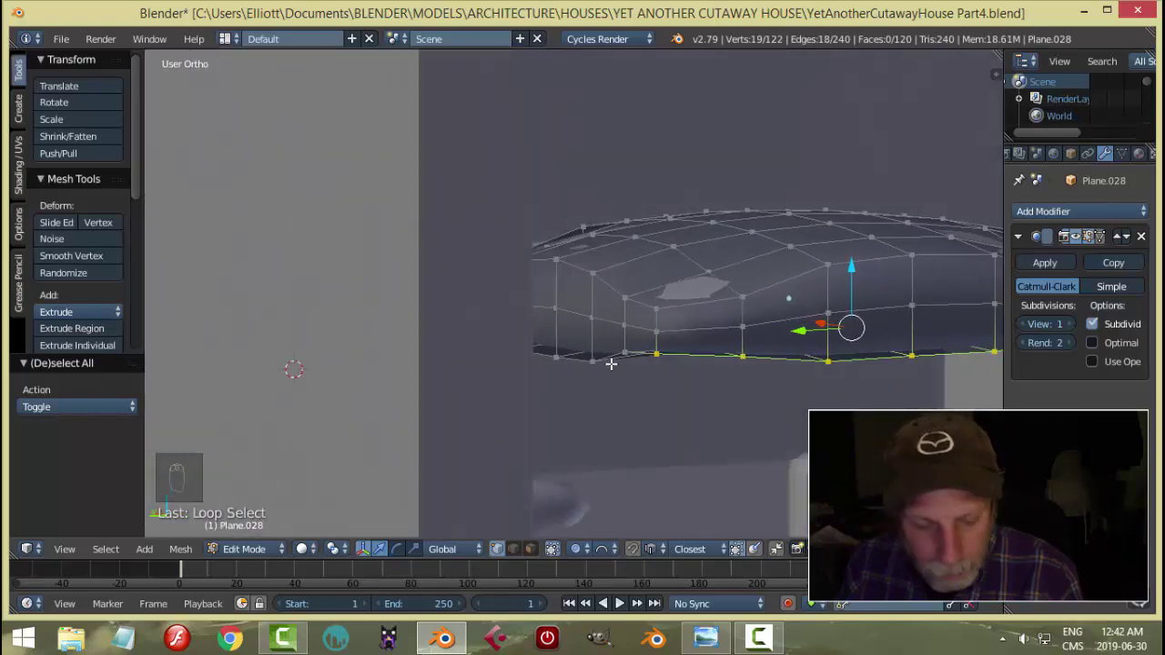
key("a")
key("Tab")
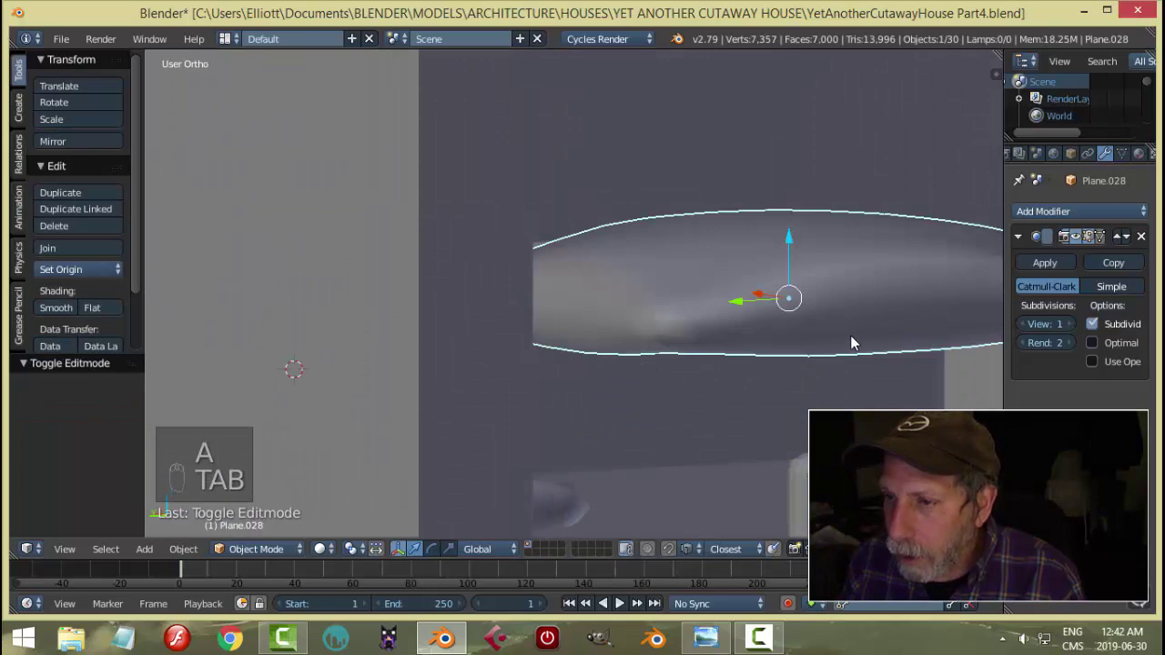
Hide everything except the second pillow and view it from underneath
left_click_drag(756, 358, 755, 358)
key("shift+h")
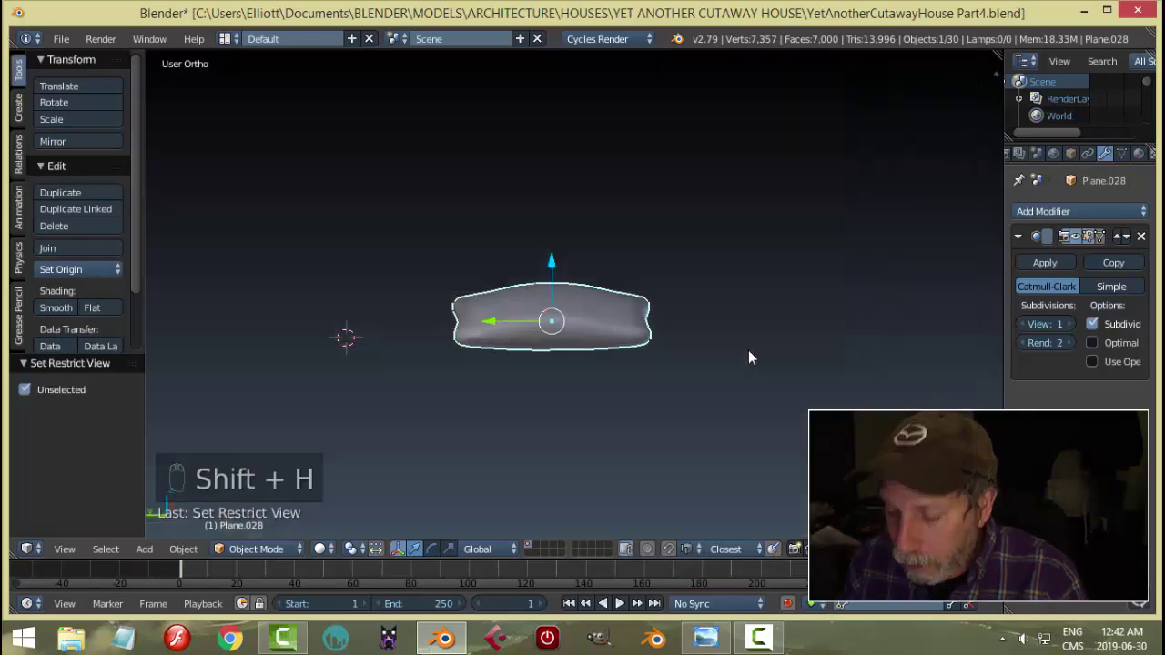
key("ctrl+KP_7")
Brush-select the pillow's underside faces and delete them
key("Tab")
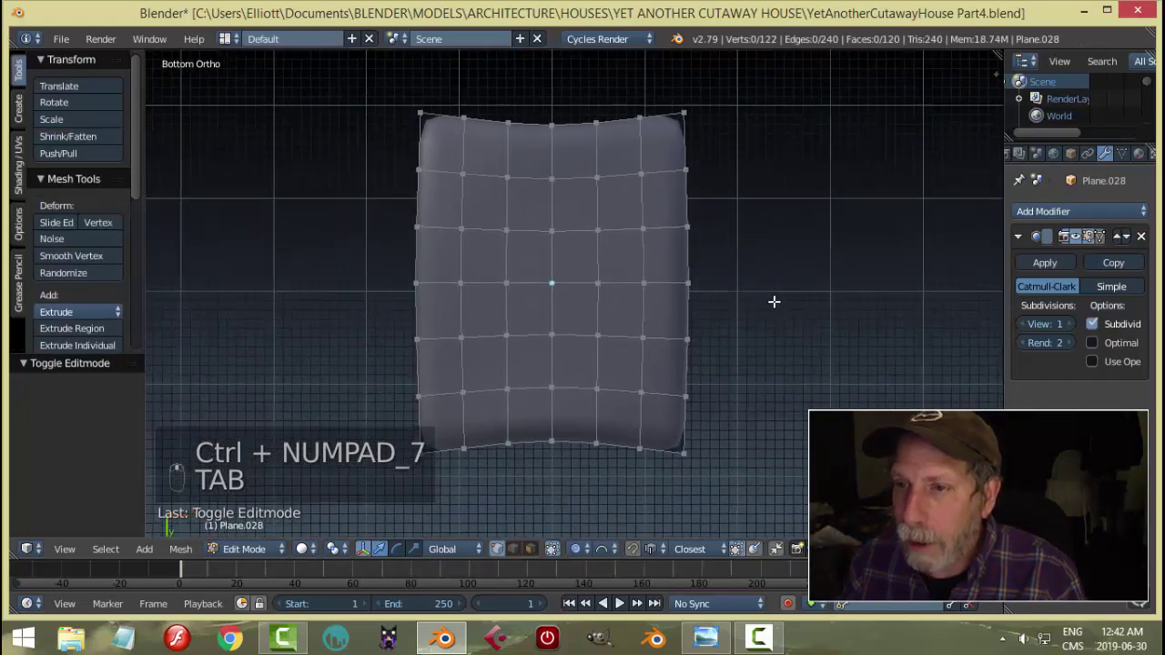
key("ctrl+Tab")
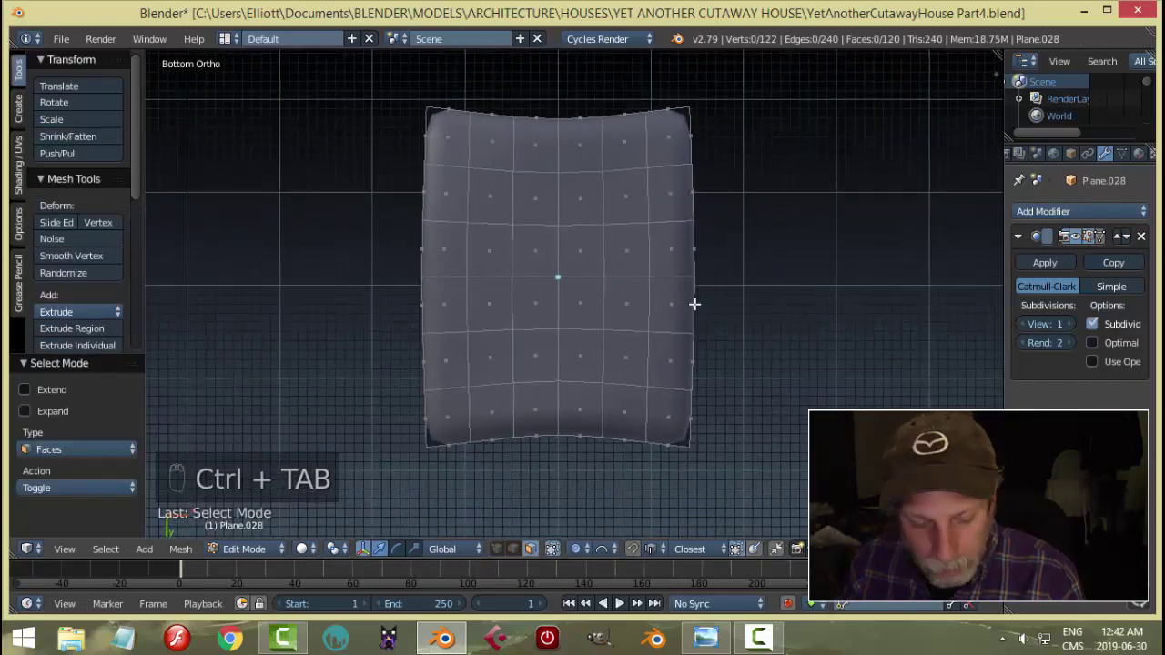
key("c")
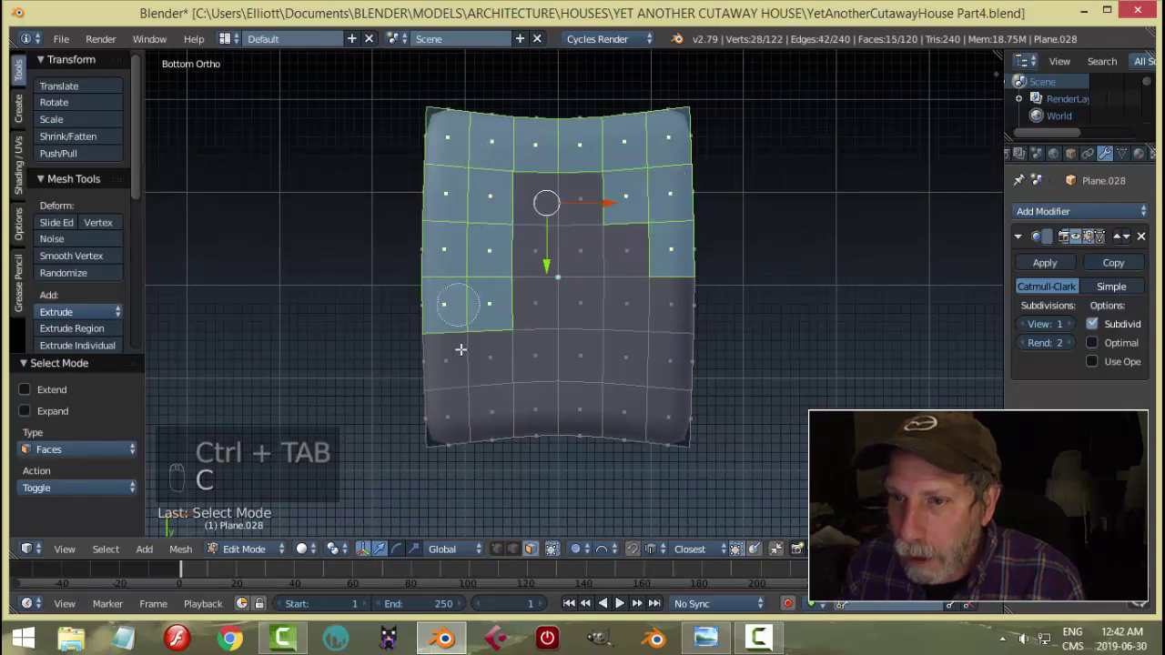
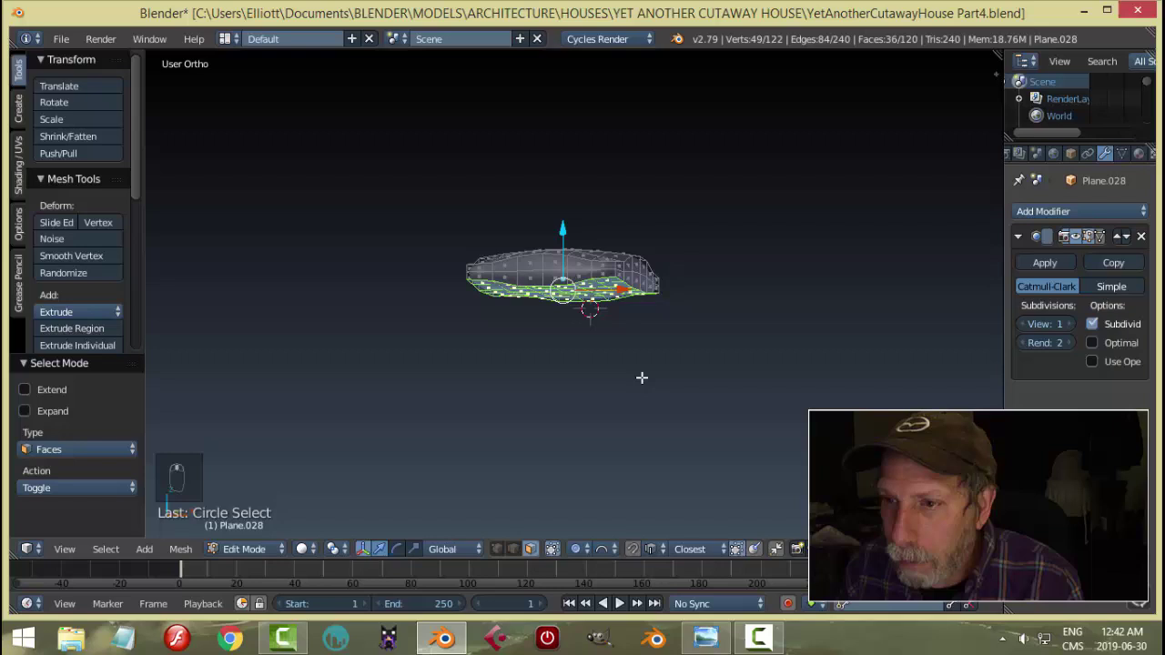
key("x")
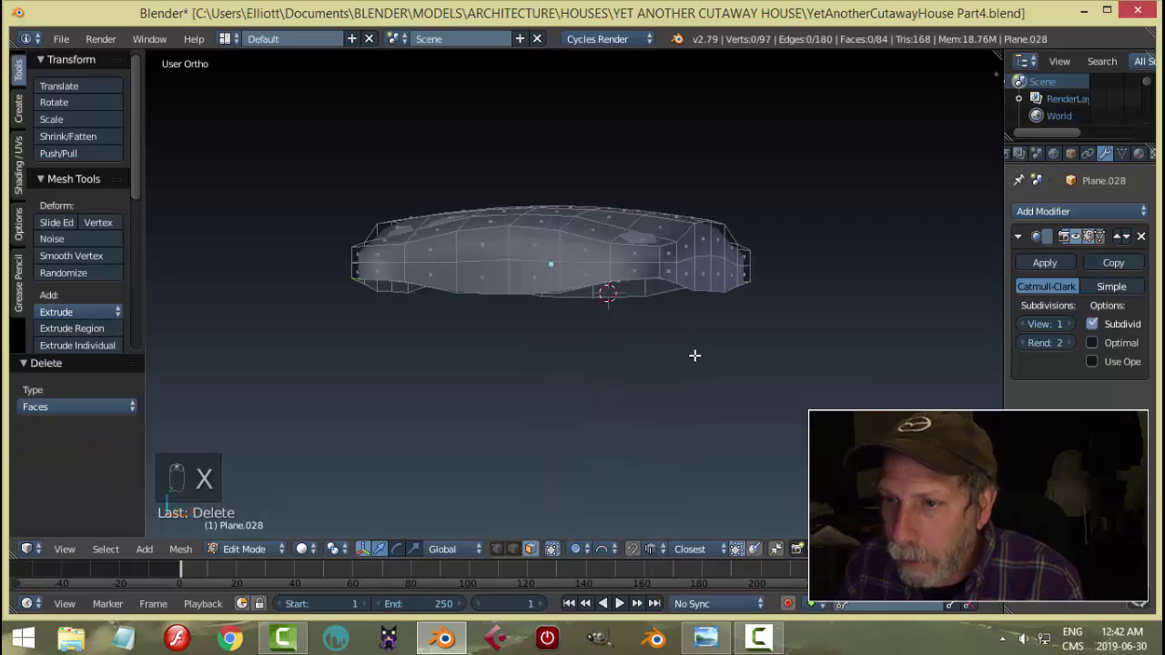
Resize the open bottom edge loop to form a flat rim, then leave mesh editing
key("ctrl+Tab")
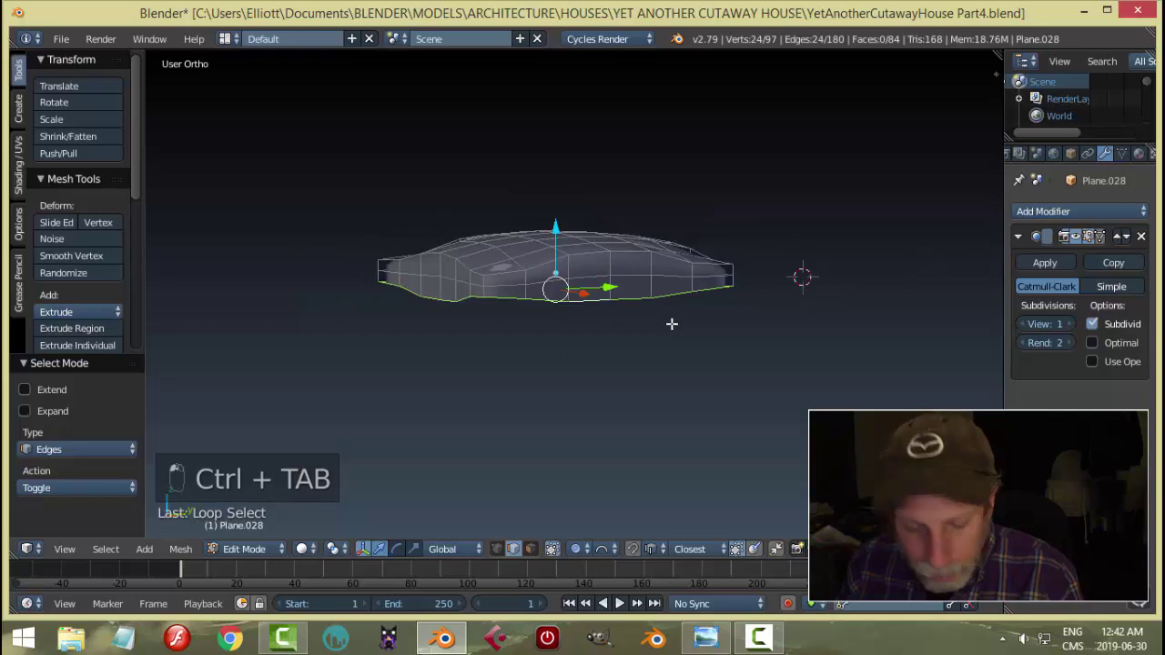
key("s")
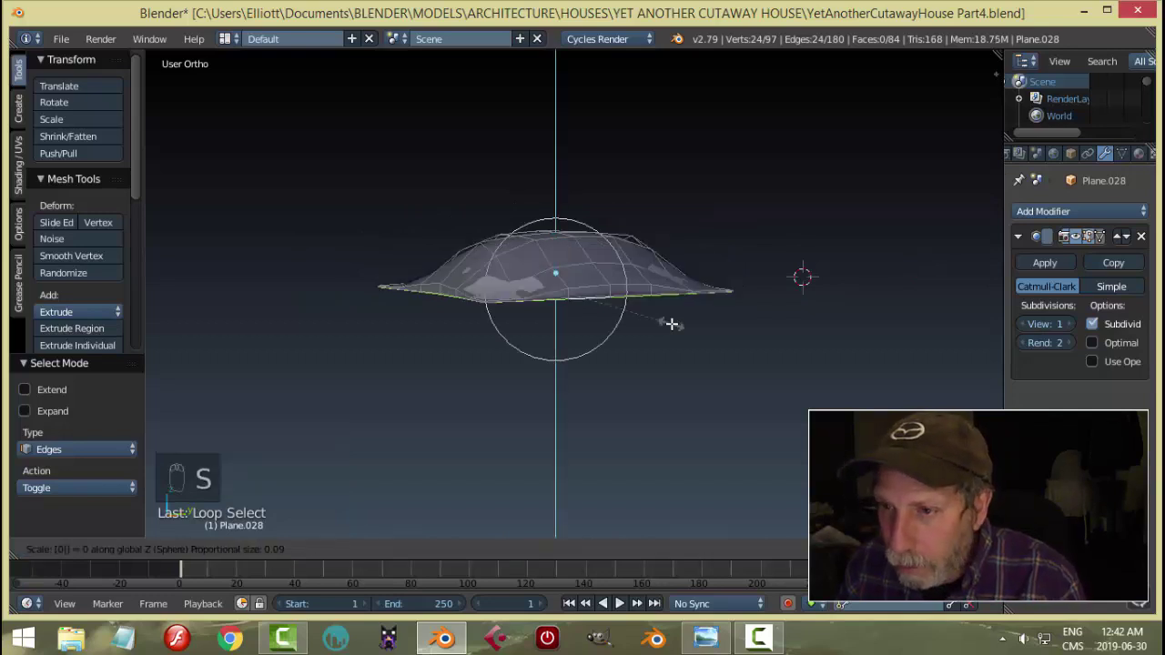
left_click(587, 557)
key("s")
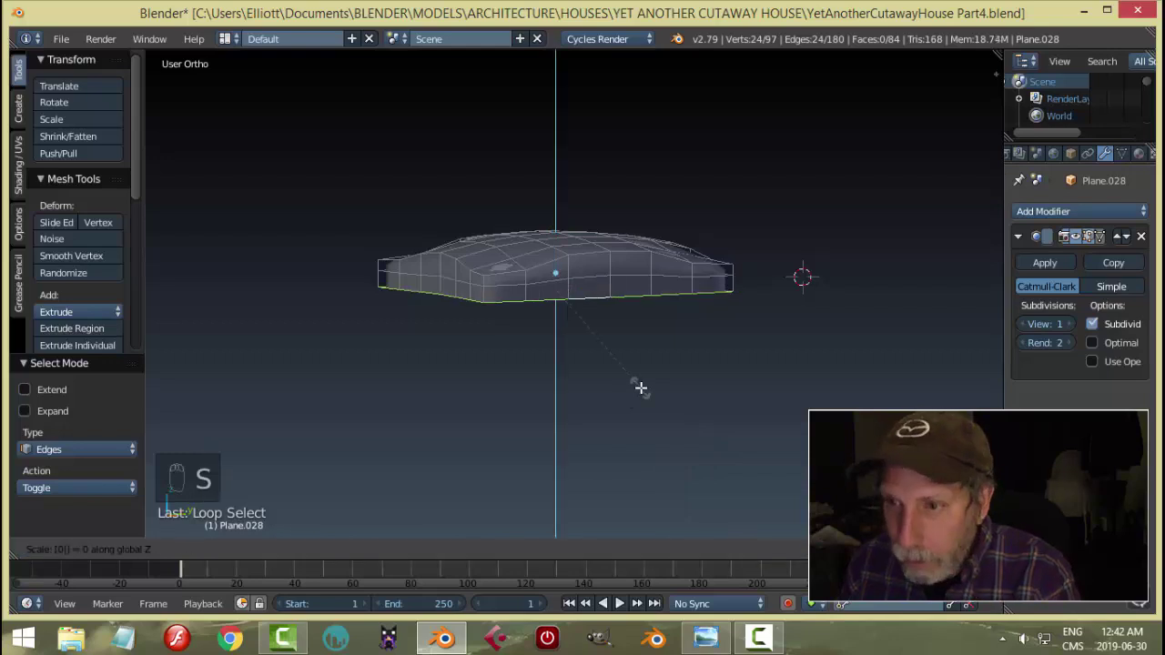
key("a")
key("Tab")
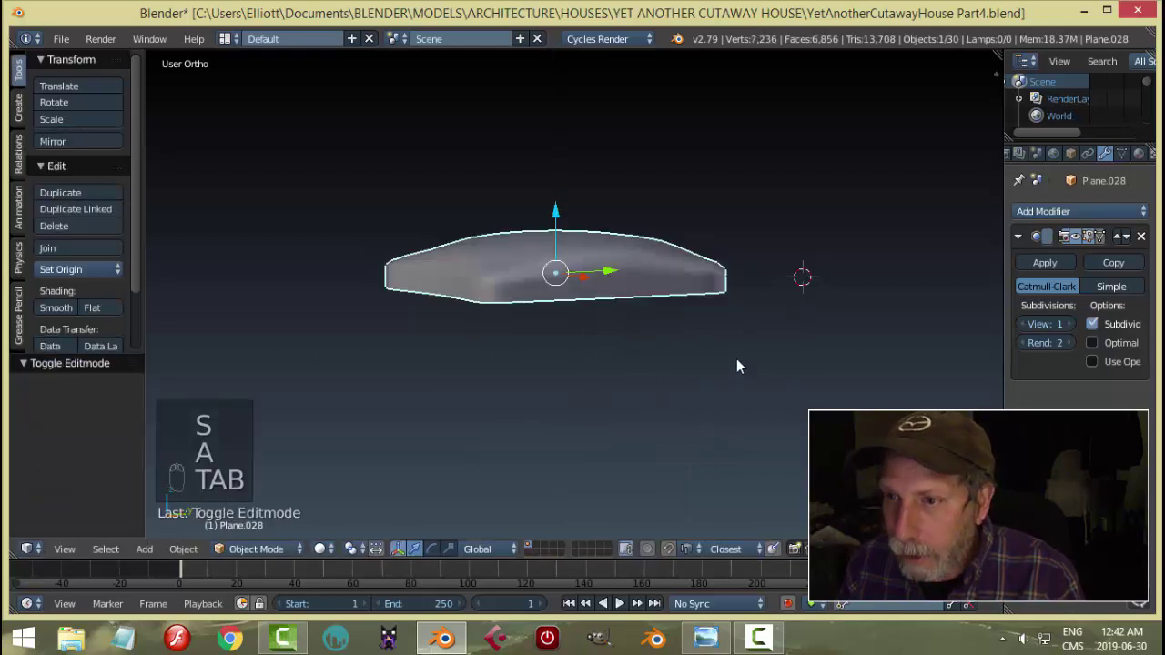
Bring back the hidden bedroom objects and reframe the bed
key("alt+h")
key("a")
middle_click(678, 367)
left_click_drag(740, 367, 795, 370)
middle_click(840, 366)
left_click_drag(616, 280, 586, 235)
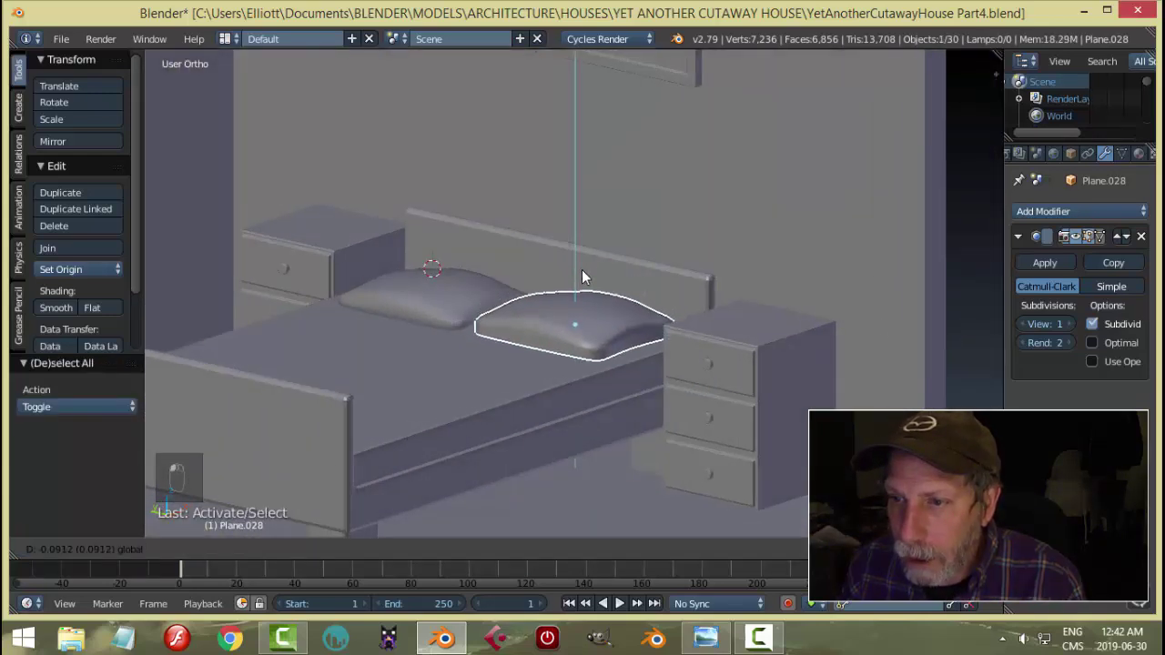
key("a")
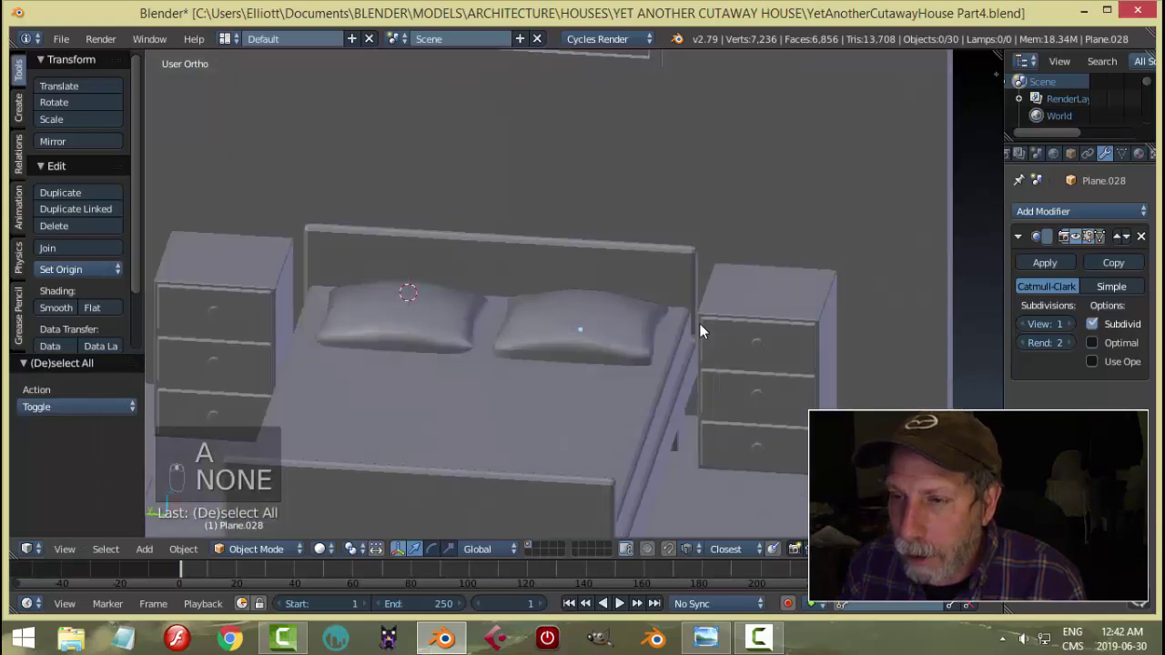
Delete the original pillow and duplicate the reshaped one into its place beside it
right_click(427, 321)
key("x")
left_click_drag(543, 375, 579, 338)
left_click(647, 370)
key("shift+d")
left_click_drag(523, 333, 453, 334)
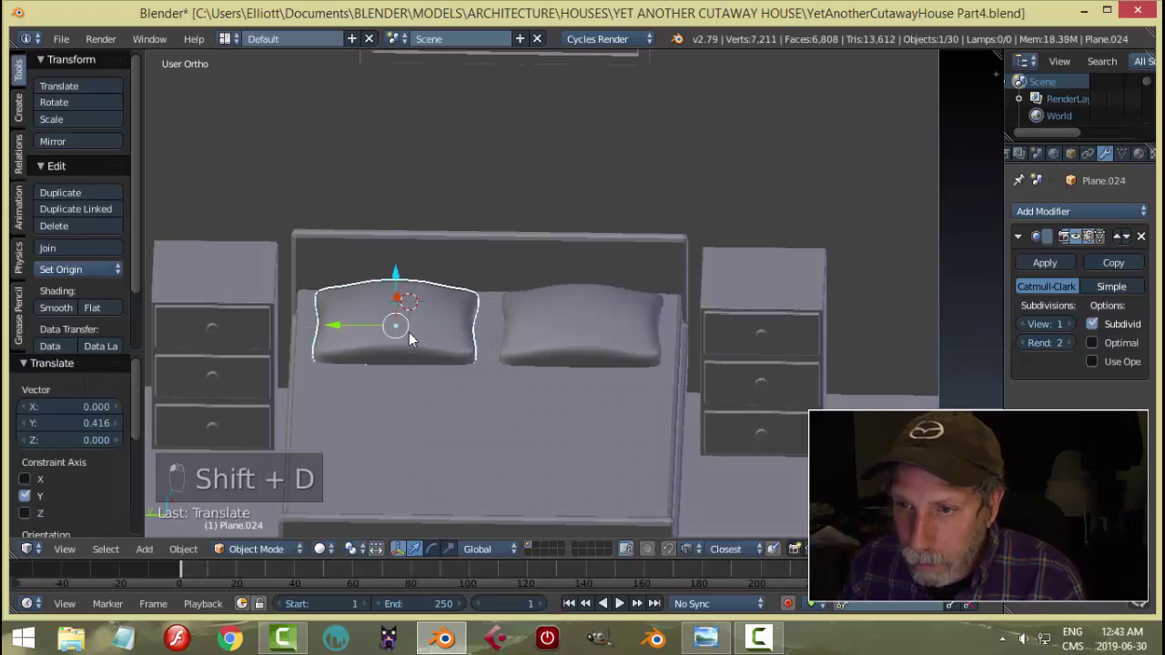
key("a")
Orbit around the bedroom to check the two pillows against the headboard
left_click_drag(604, 323, 603, 311)
left_click_drag(598, 332, 552, 288)
left_click_drag(586, 263, 620, 240)
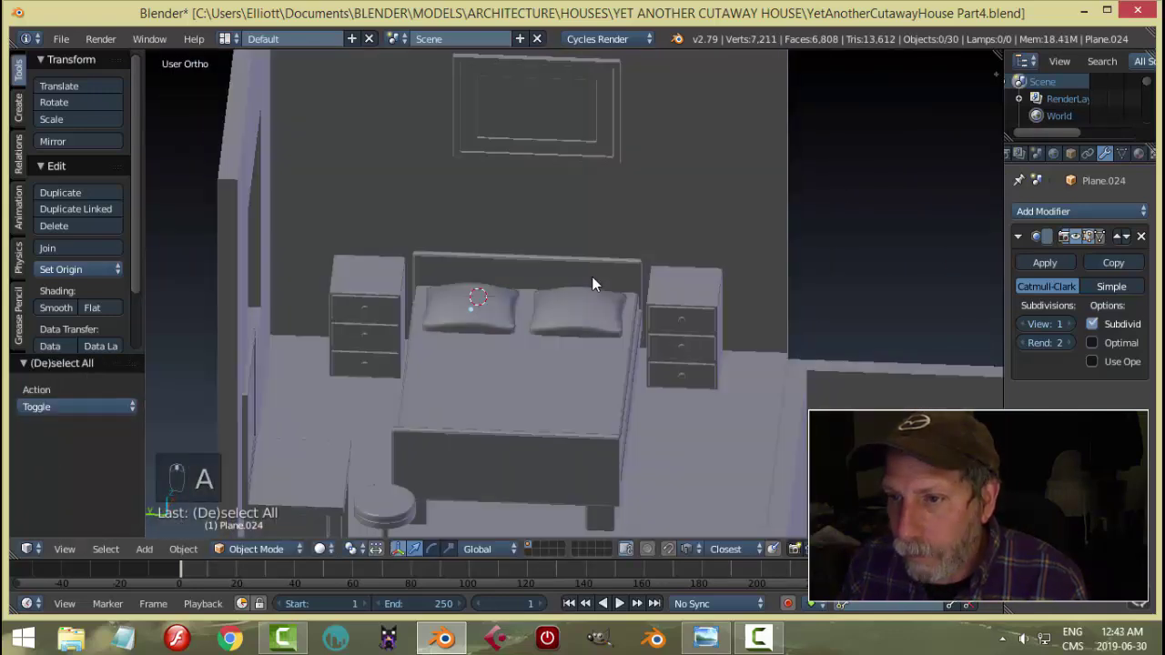
left_click_drag(554, 320, 583, 379)
left_click_drag(628, 304, 671, 249)
left_click_drag(672, 247, 602, 365)
left_click_drag(590, 322, 610, 380)
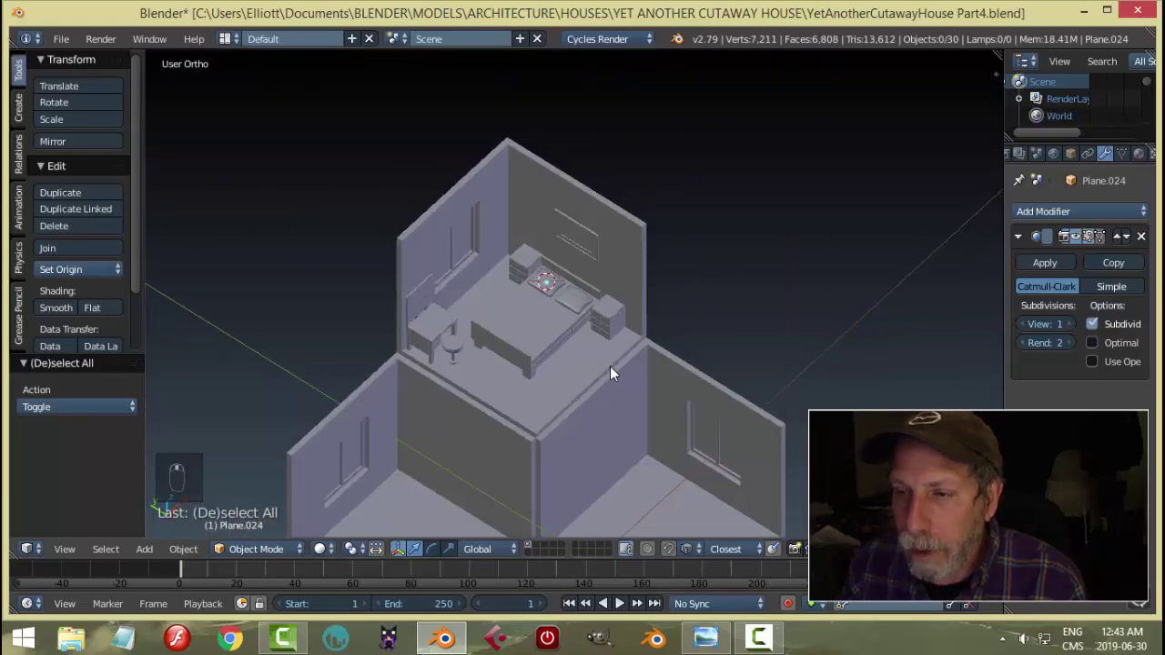
Inspect the bed and pillows from several angles and deselect the finished pillow
middle_click(600, 369)
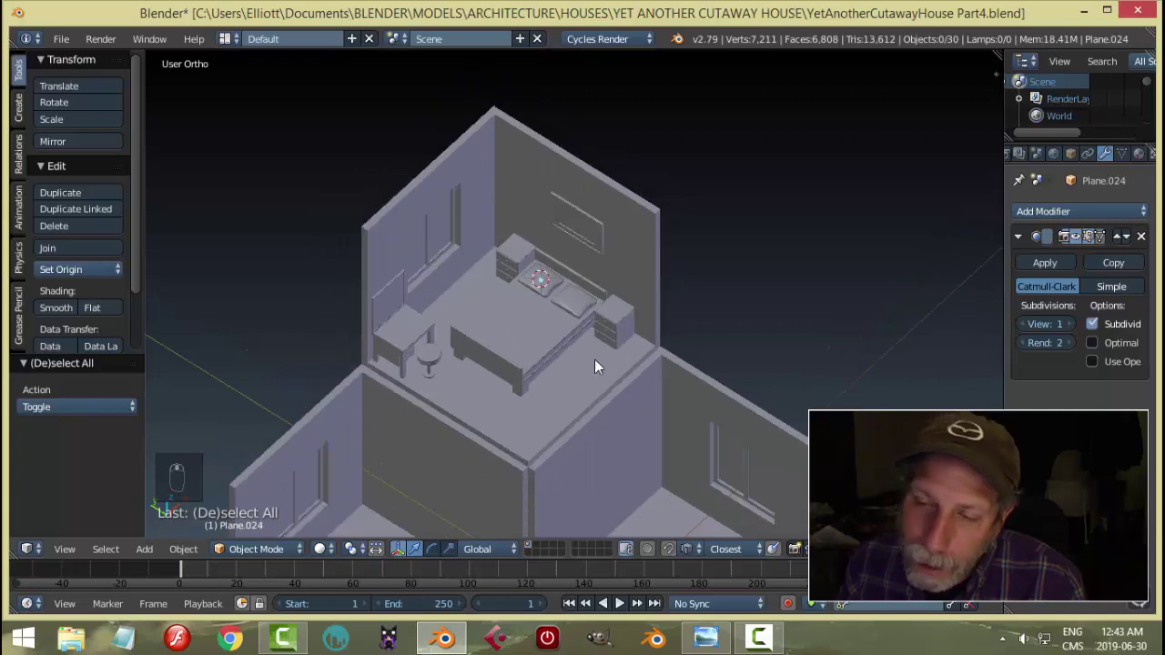
left_click_drag(596, 353, 573, 298)
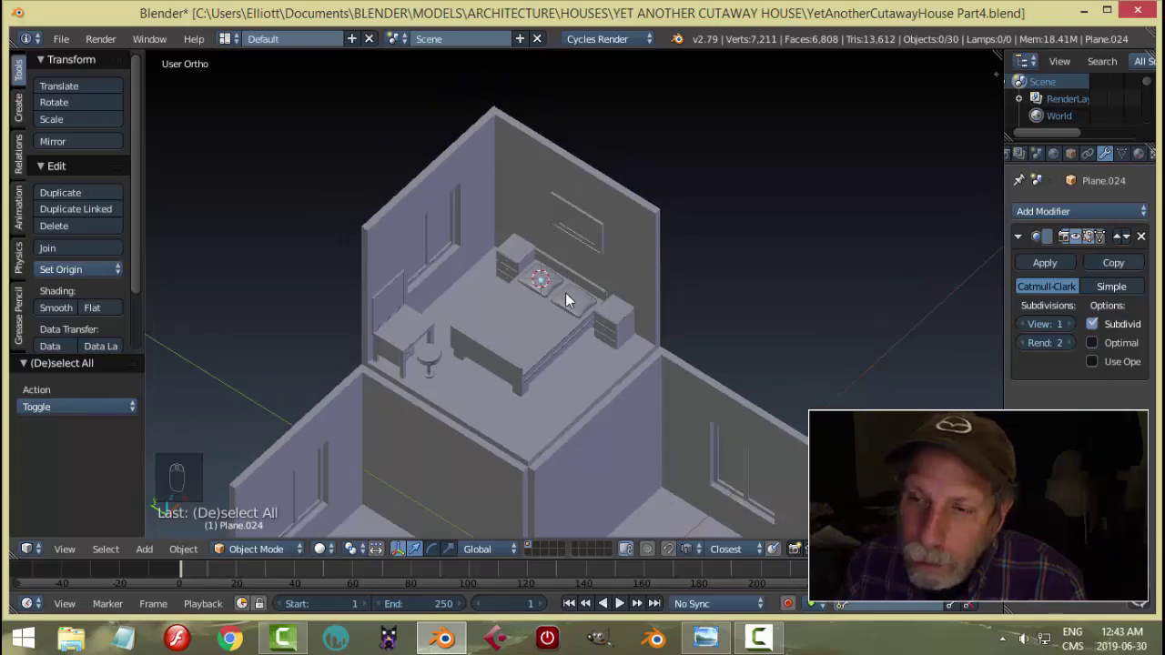
left_click_drag(573, 347, 615, 307)
middle_click(603, 315)
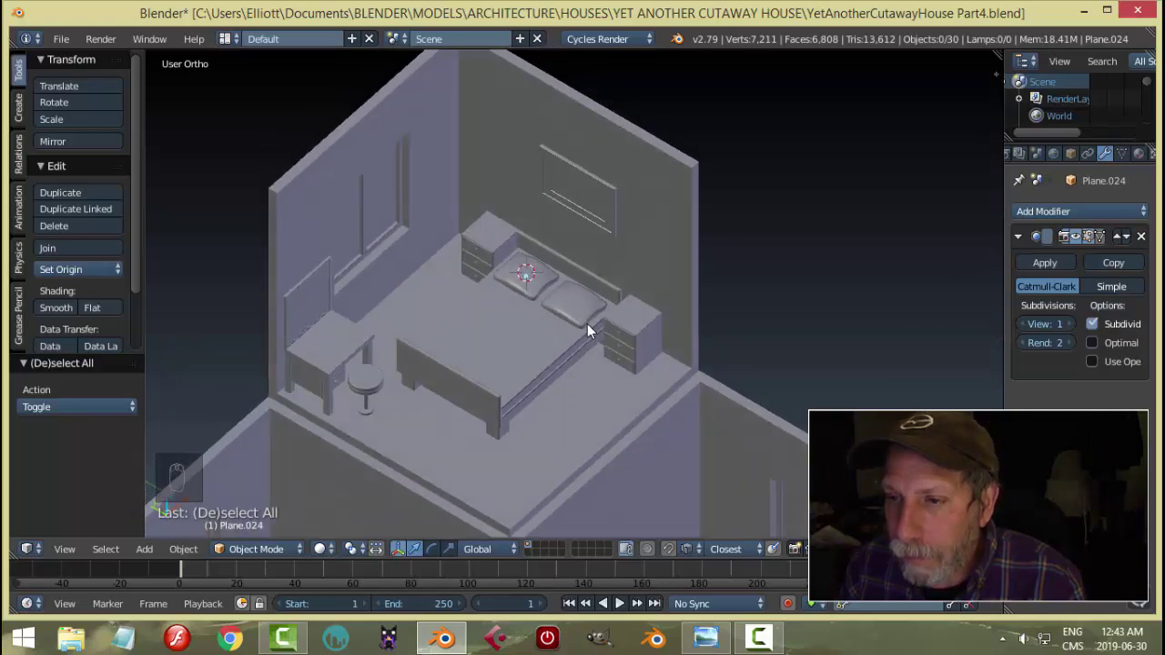
left_click_drag(594, 330, 573, 350)
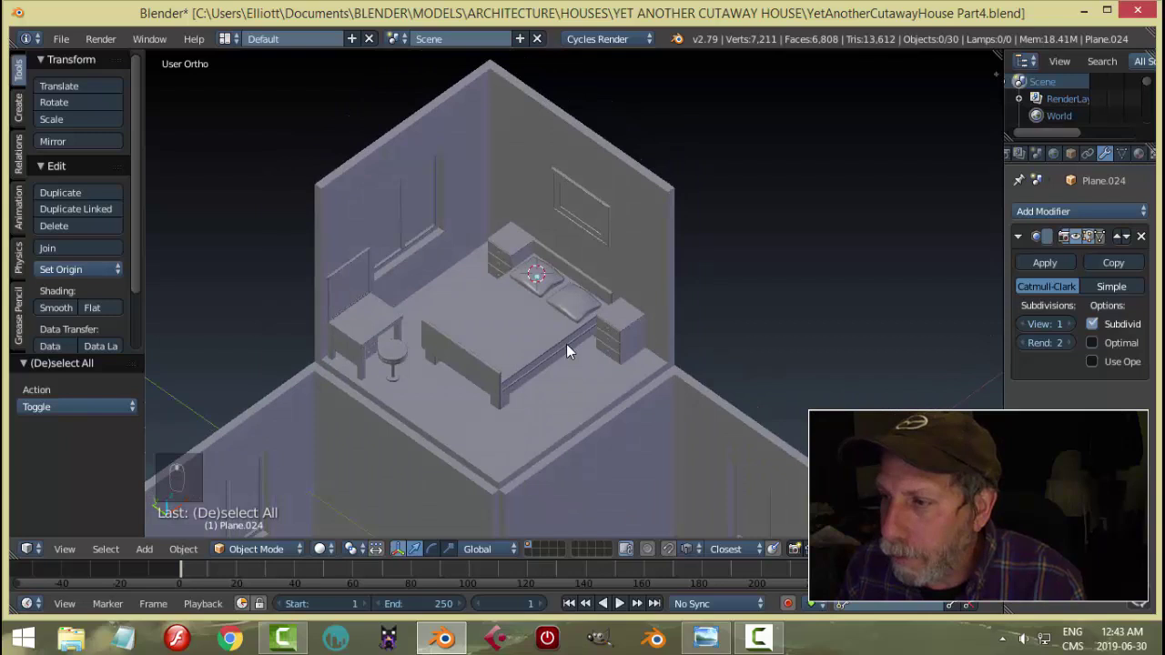
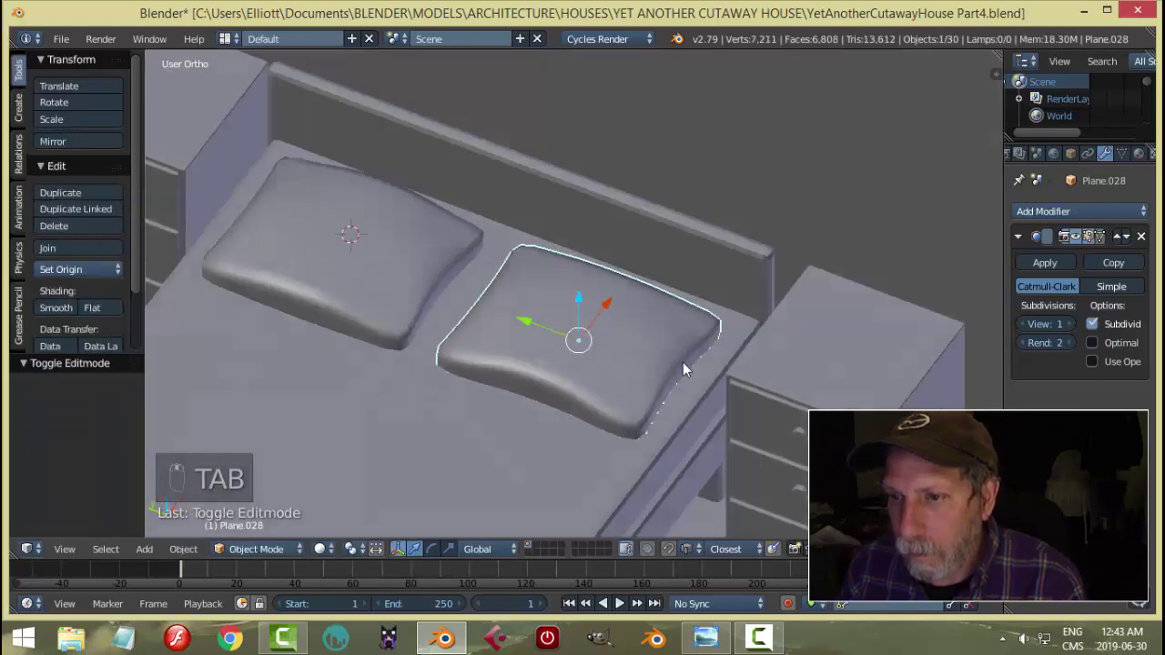
left_click_drag(678, 385, 660, 334)
key("a")
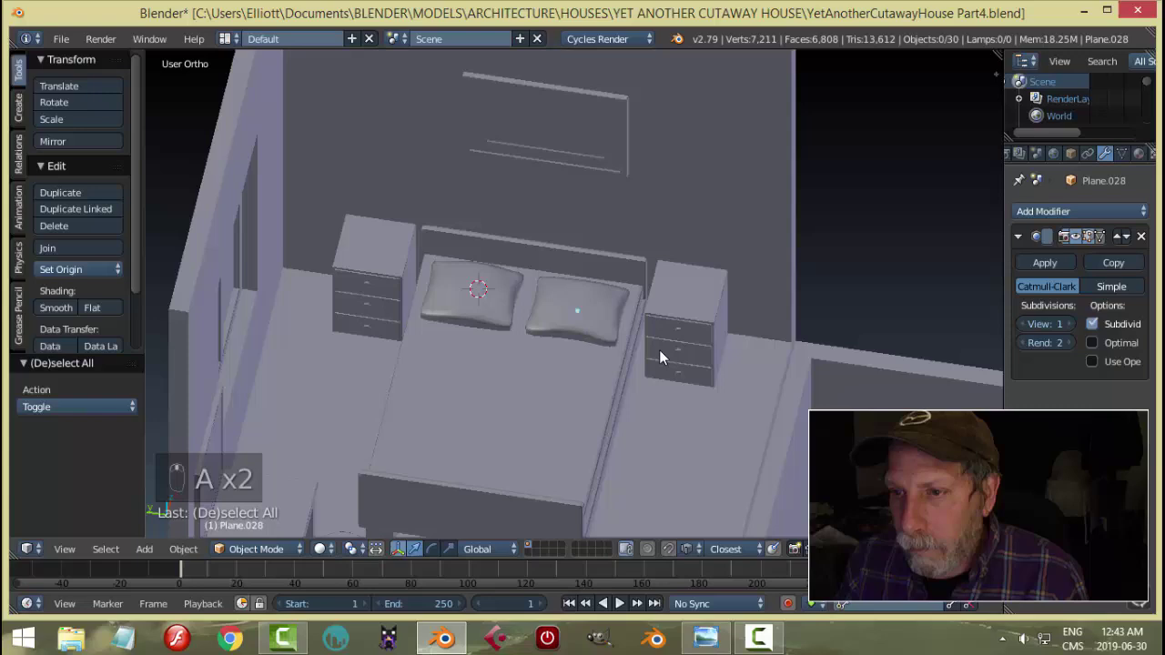
Save the cutaway house file
key("ctrl+s")
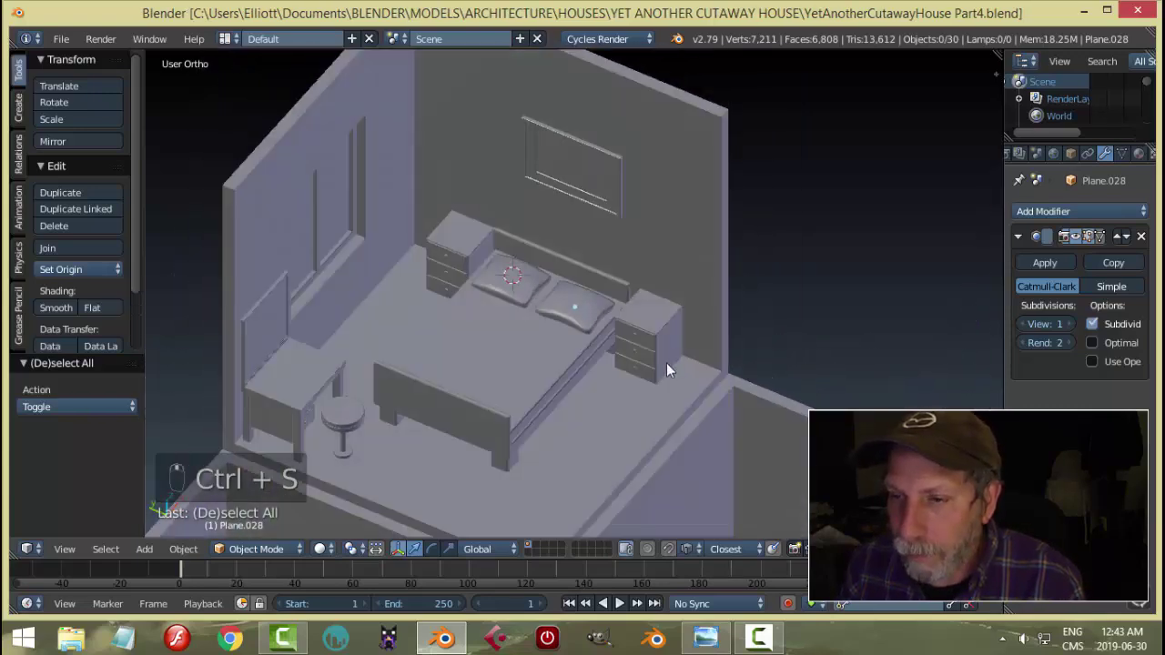
middle_click(669, 373)
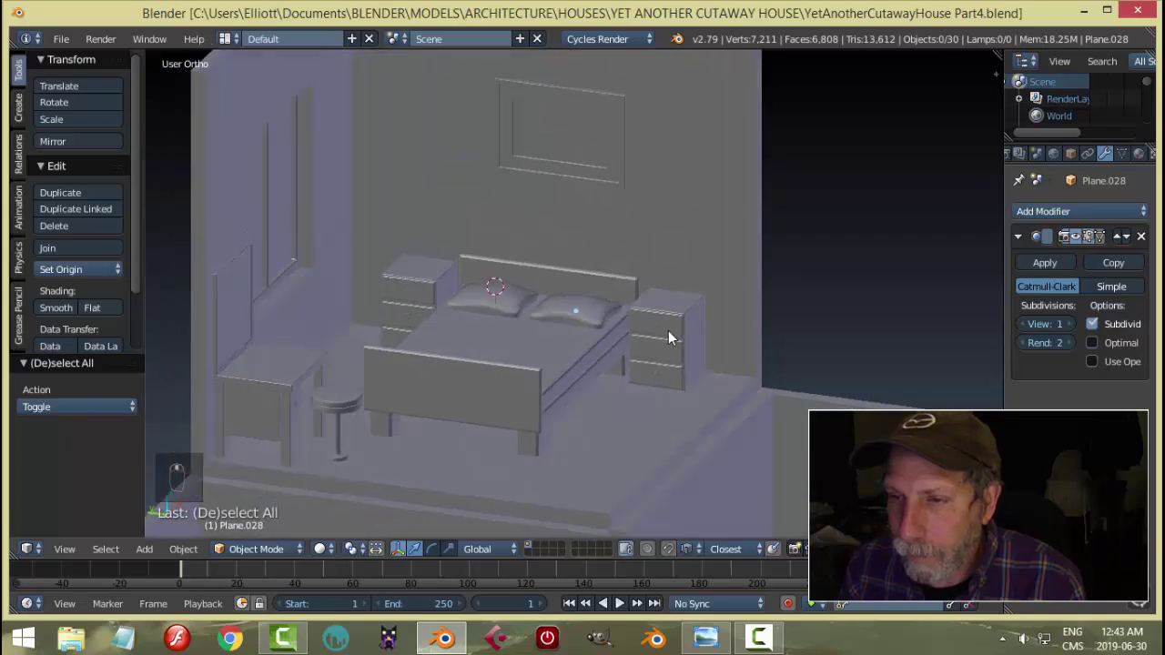
key("ctrl+s")
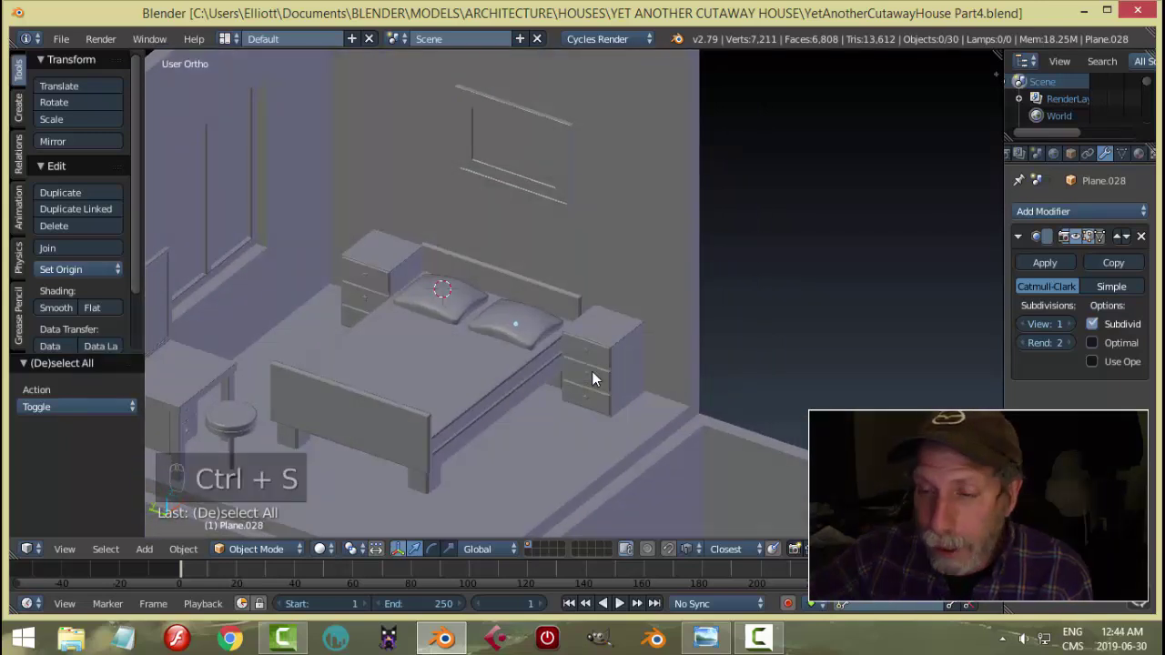
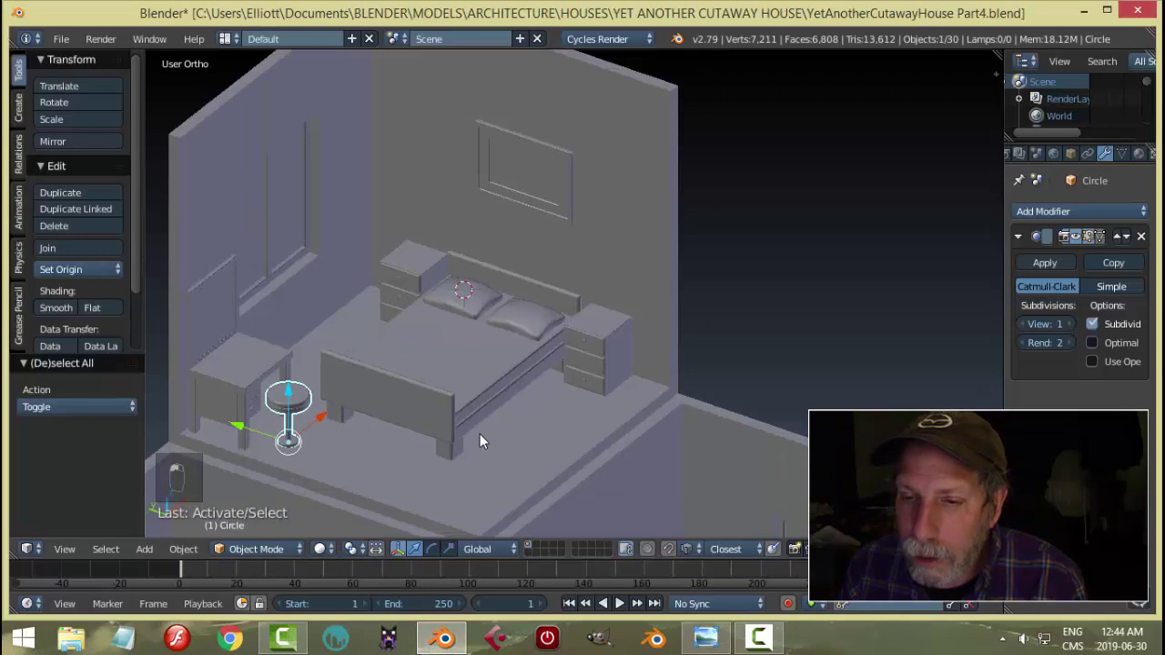
Duplicate the round lamp model and carry the copy above the left nightstand
key("shift+d")
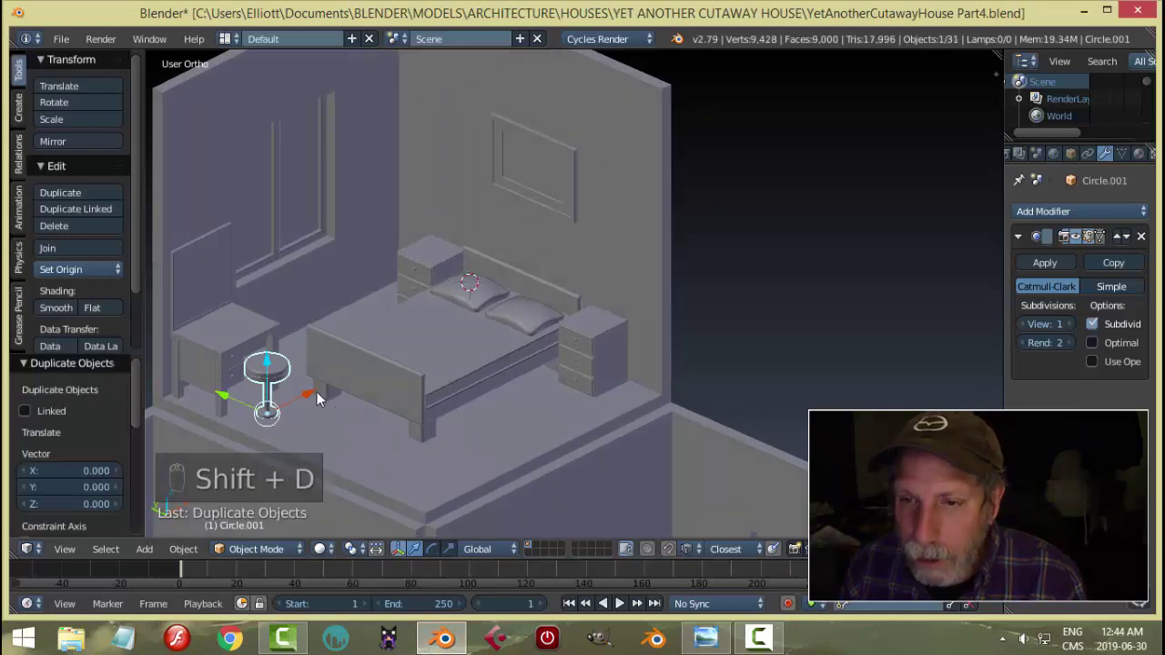
left_click_drag(377, 368, 526, 315)
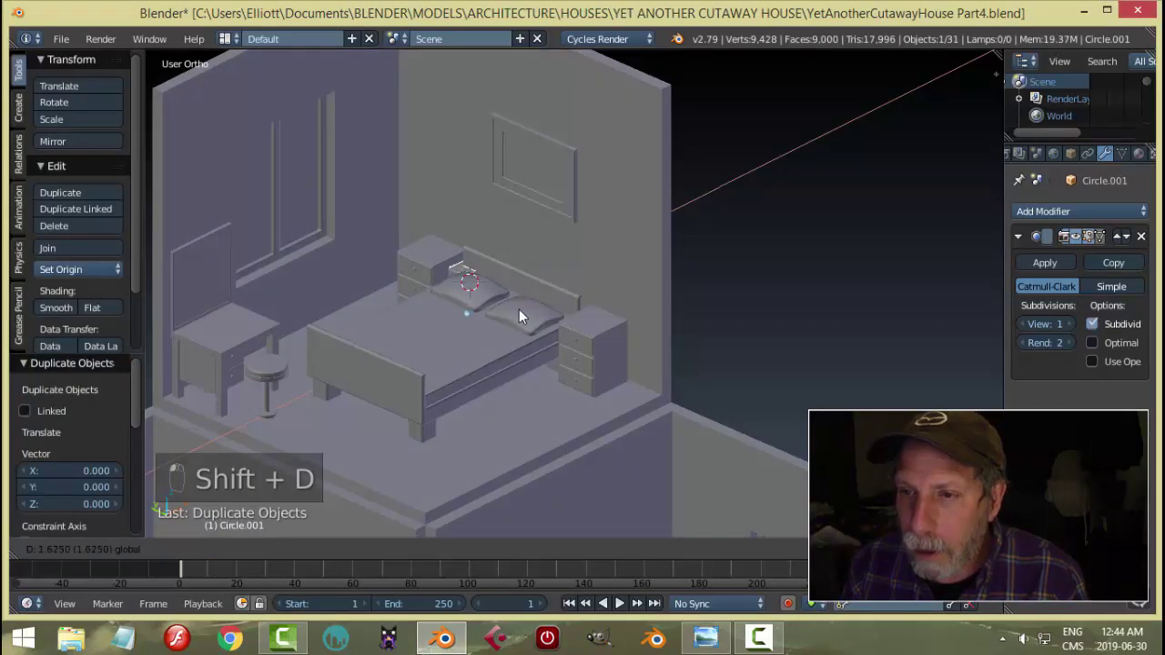
left_click_drag(463, 263, 424, 243)
left_click_drag(425, 242, 401, 230)
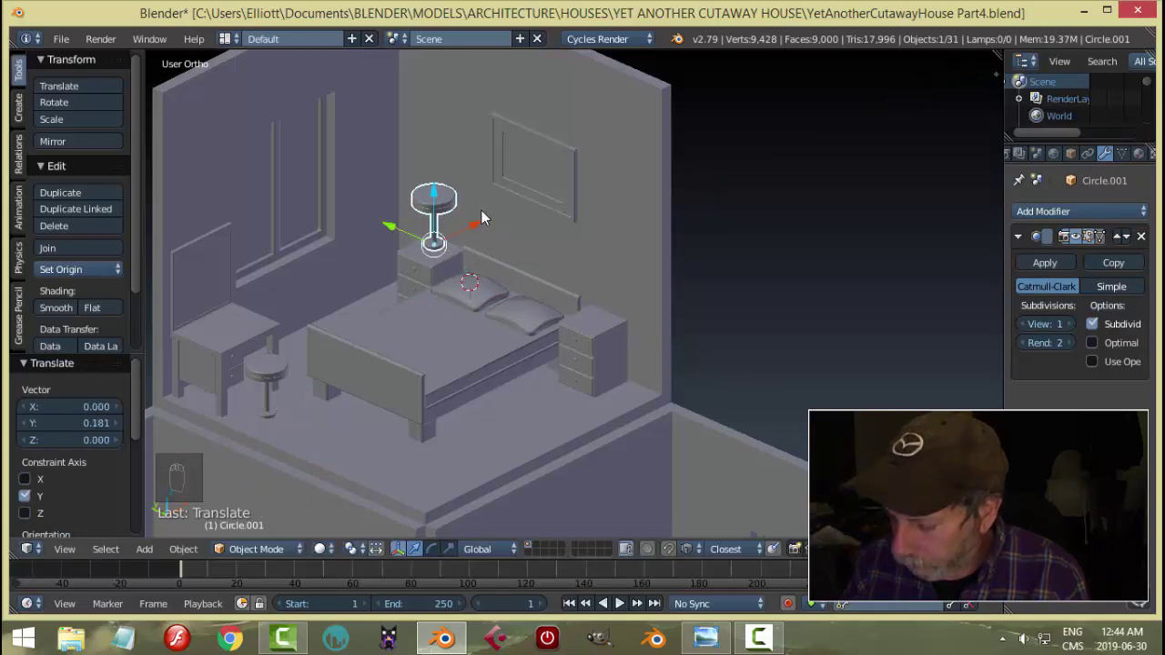
Lower the lamp copy vertically onto the nightstand and zoom in on its top disc
key("KP_Decimal")
left_click_drag(622, 317, 581, 346)
left_click_drag(582, 346, 579, 360)
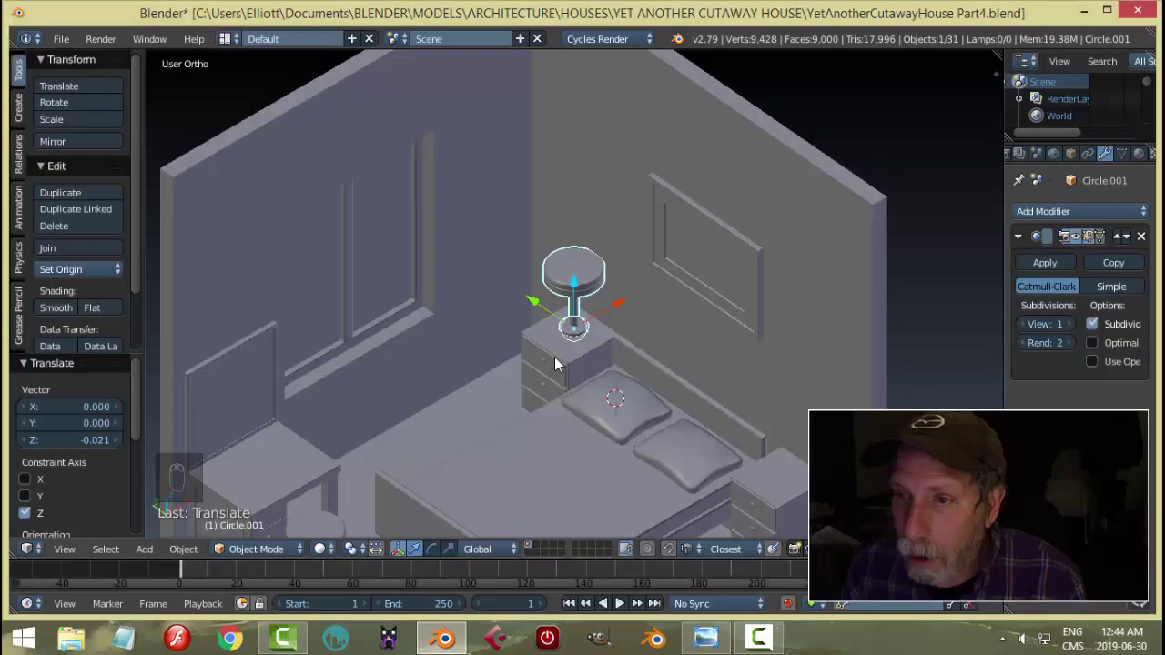
left_click_drag(601, 359, 612, 223)
Edit the lamp copy's mesh in see-through front view and box-select its top disc vertices
key("Tab")
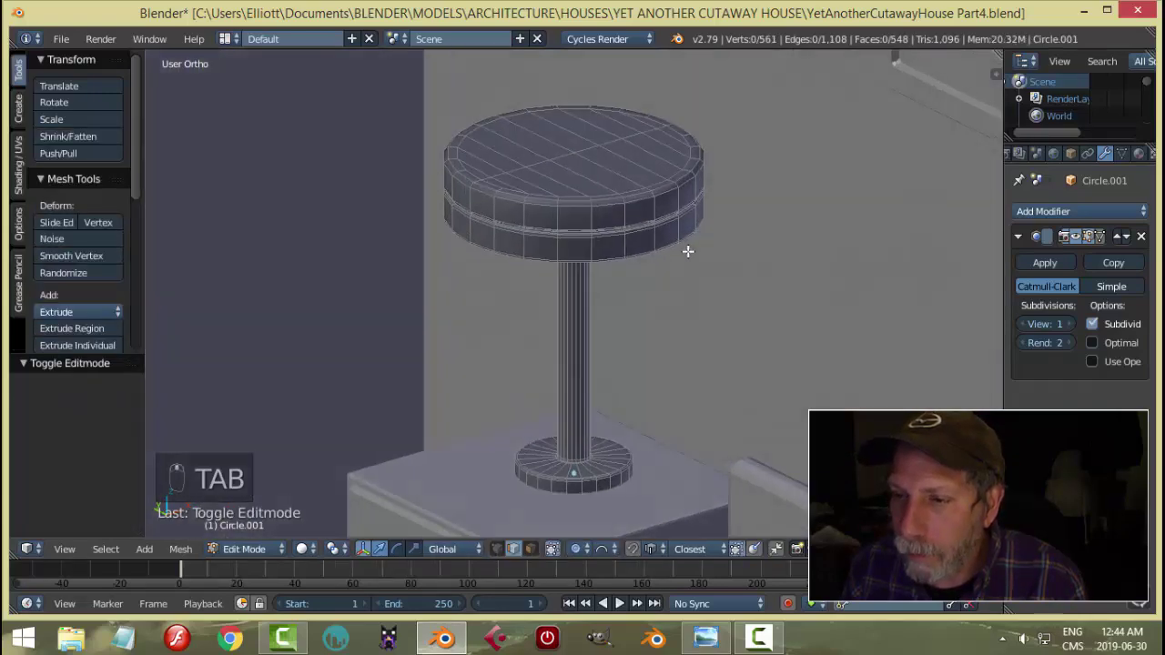
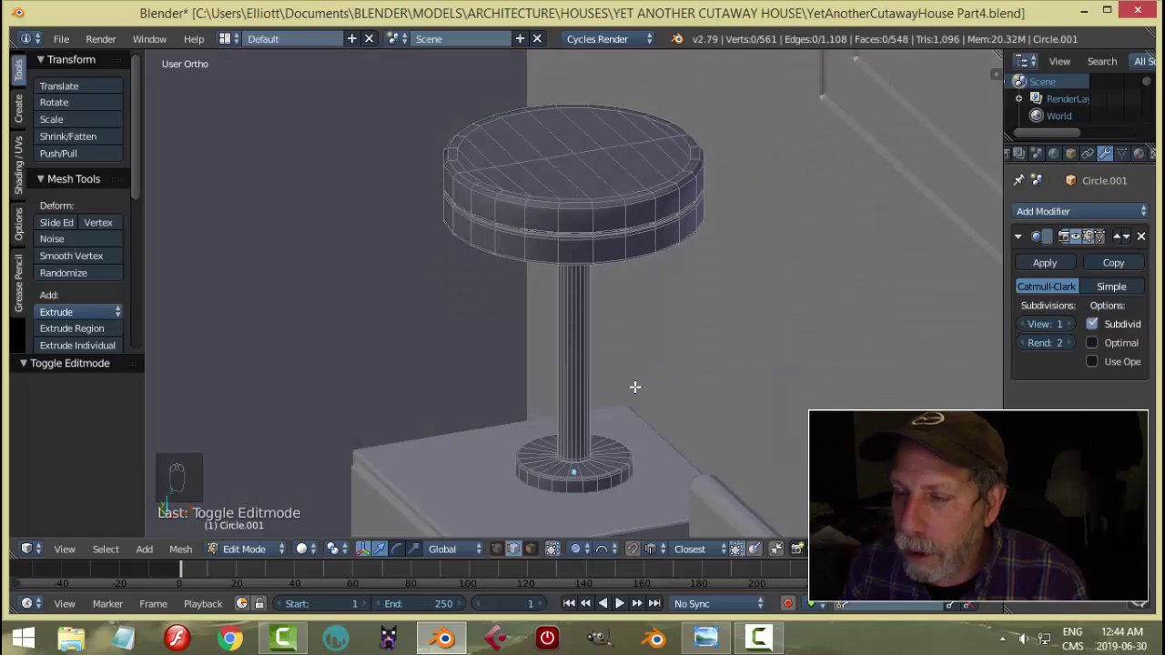
key("KP_1")
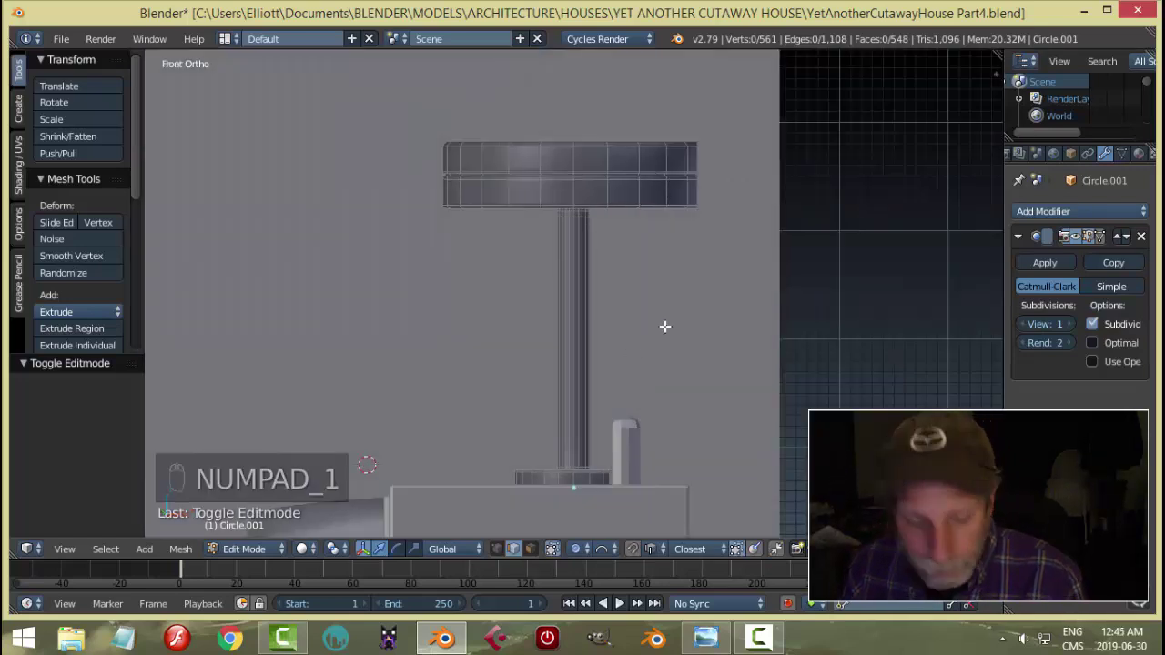
key("z")
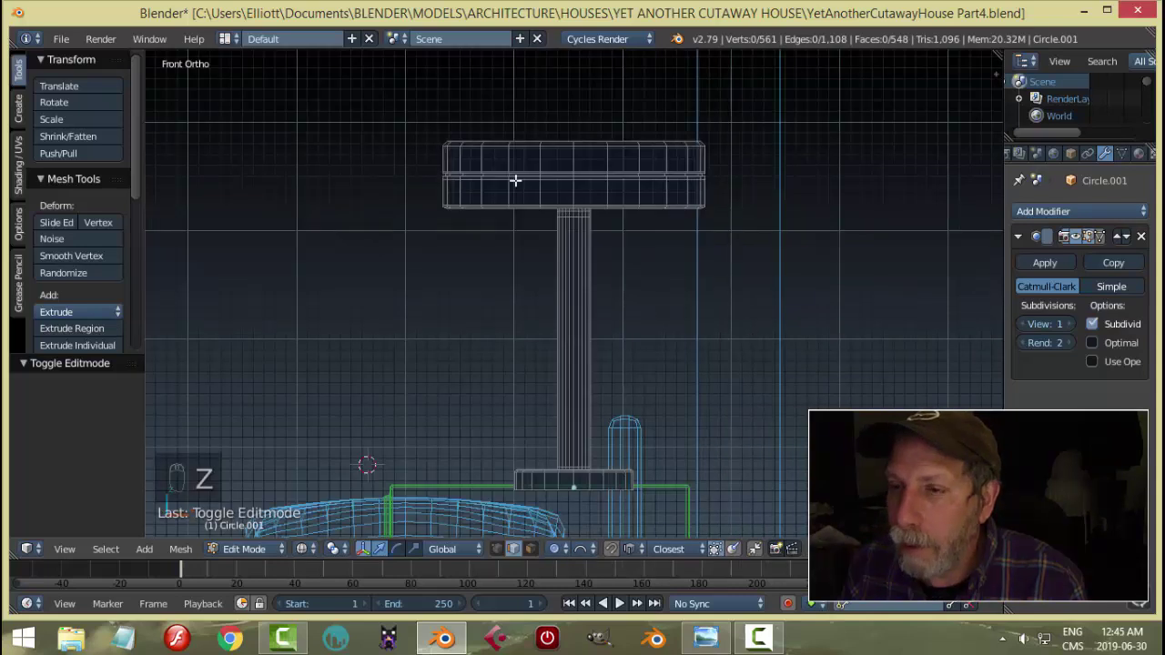
key("ctrl+Tab")
key("b")
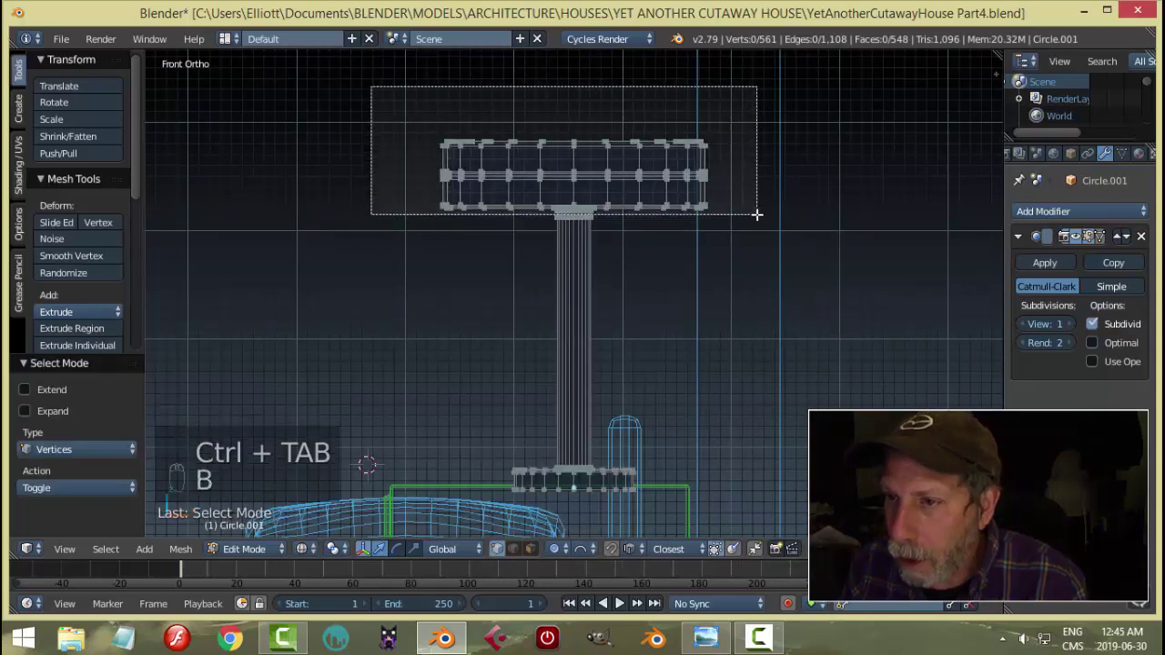
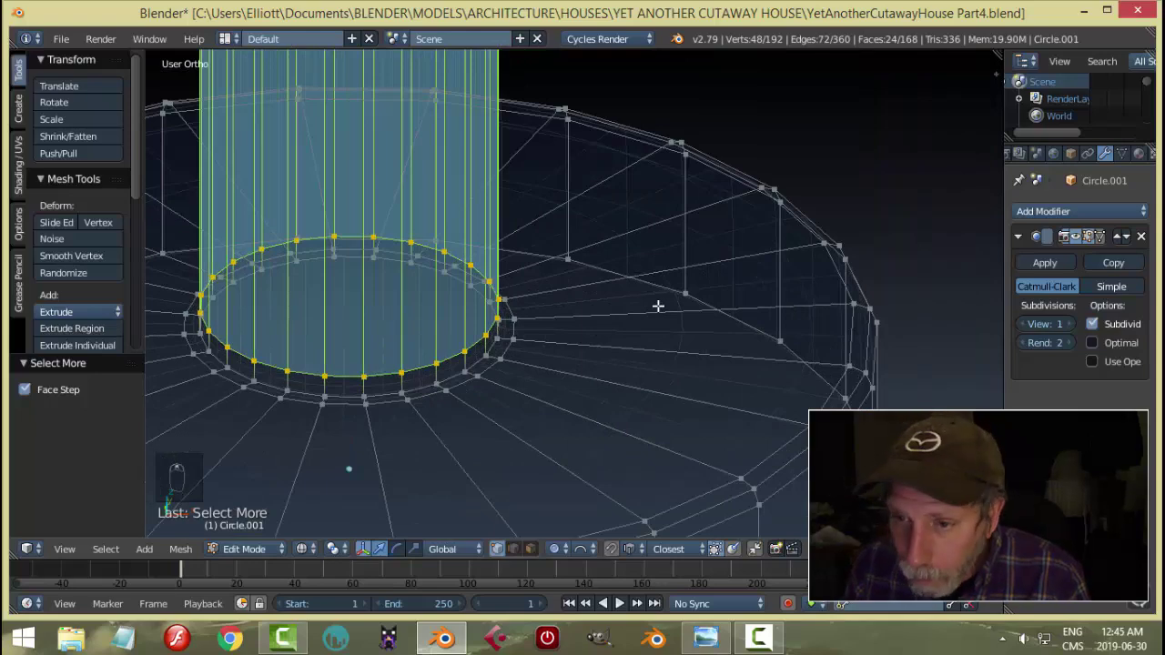
Grow the selection over the disc and shrink its vertex rings tightly around the stem
key("ctrl+KP_Add")
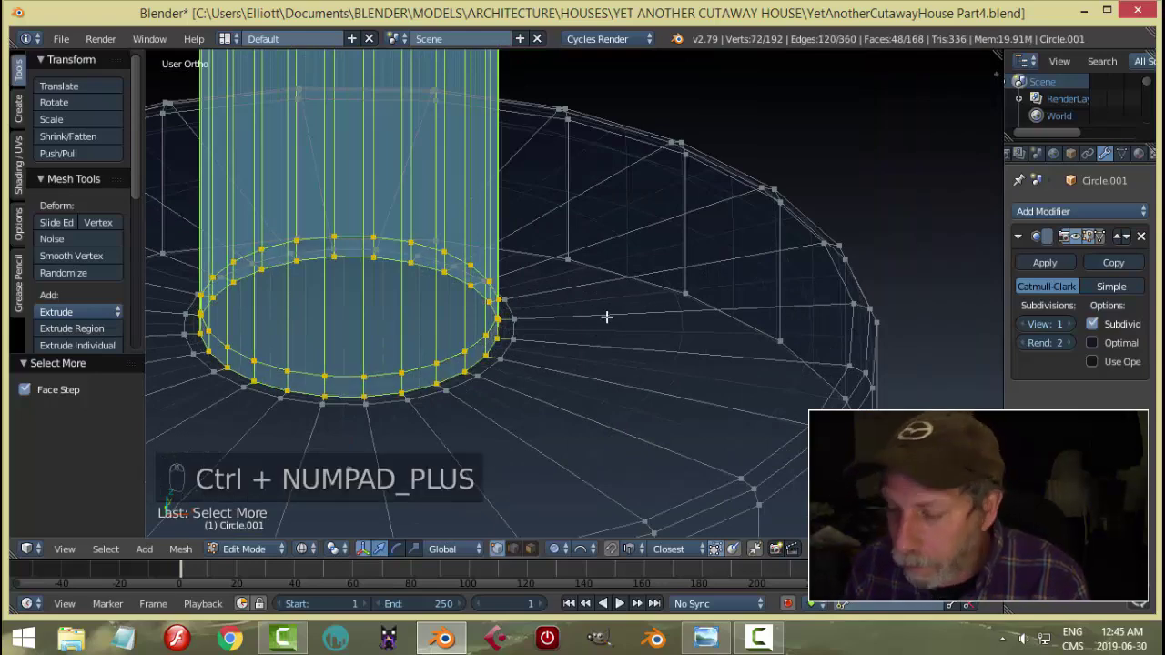
key("ctrl+KP_Add")
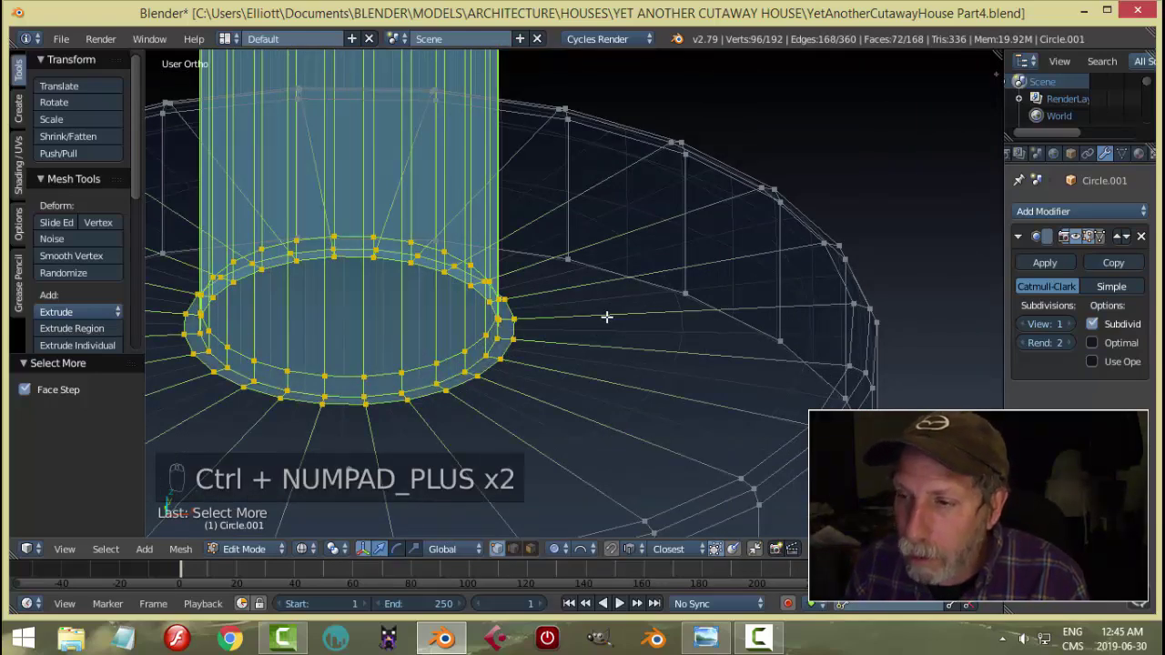
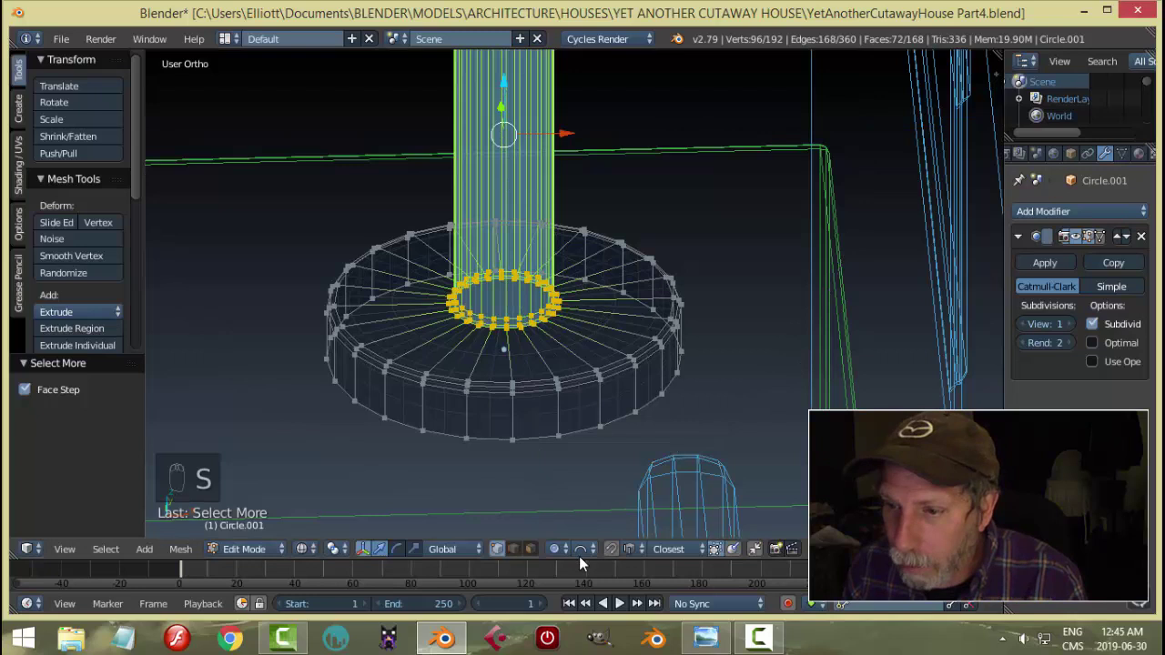
left_click(552, 553)
key("s")
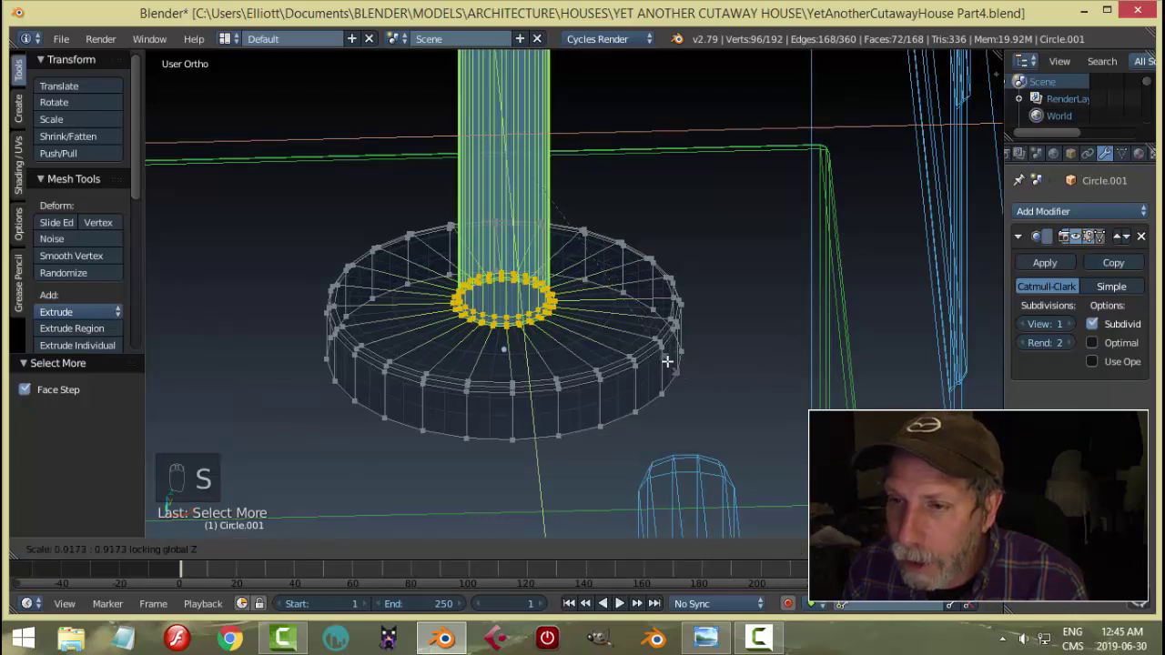
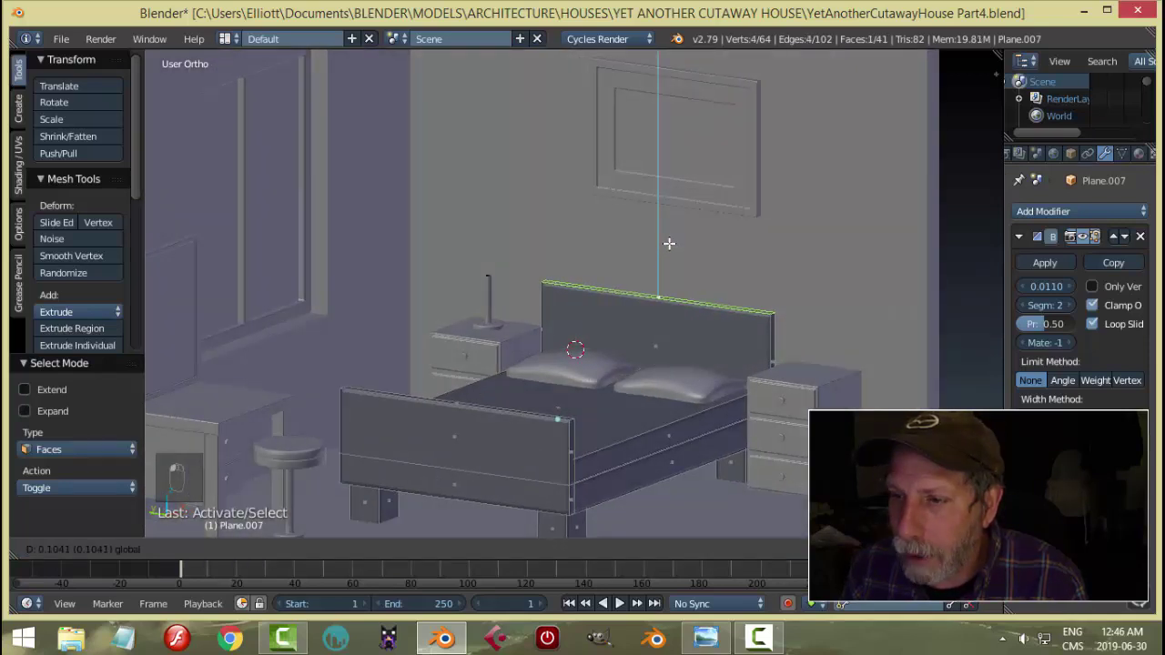
Confirm the raised headboard top edge, leave editing, and zoom in on the lamp stem
key("a")
key("Tab")
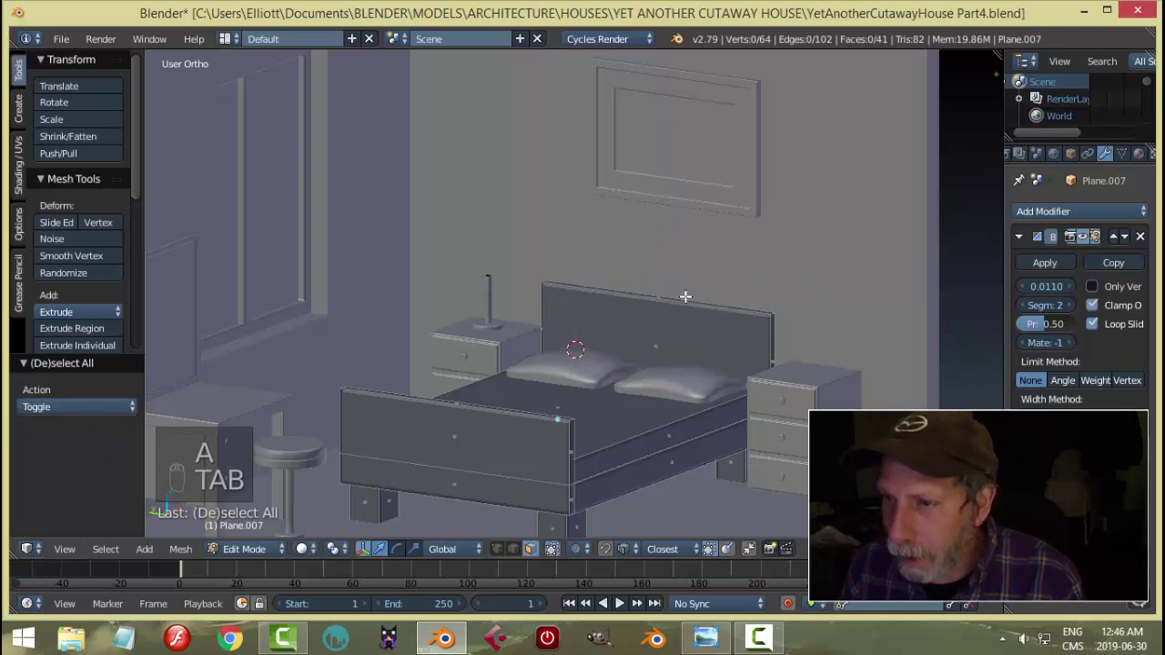
key("Tab")
left_click_drag(761, 290, 727, 299)
key("a")
left_click_drag(744, 284, 577, 305)
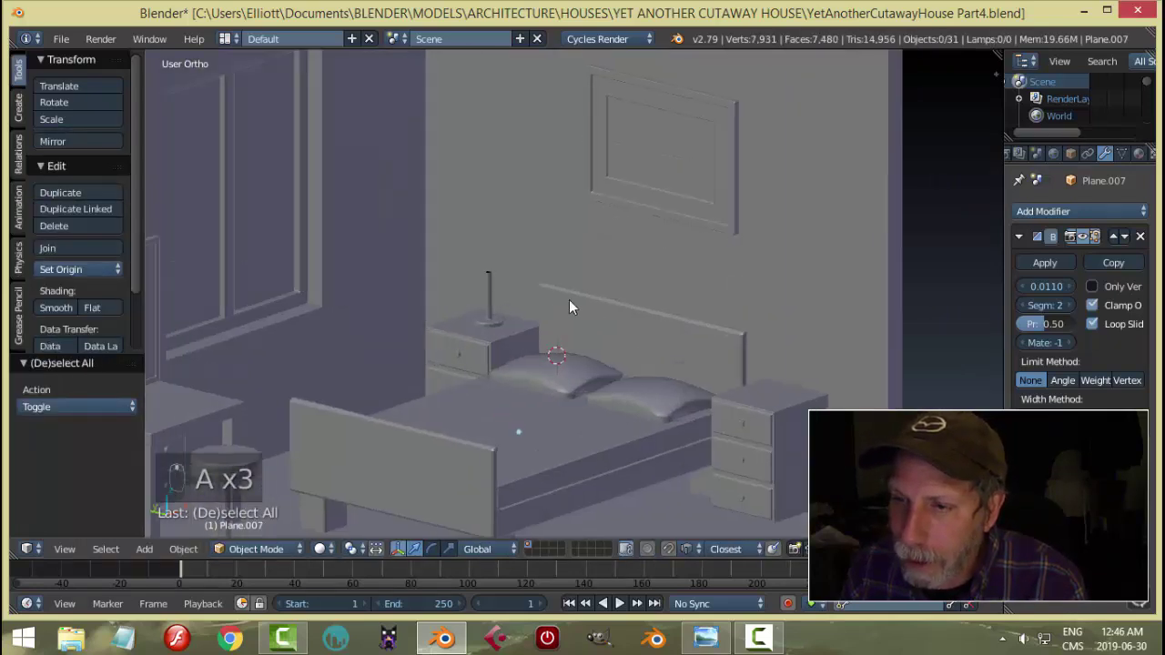
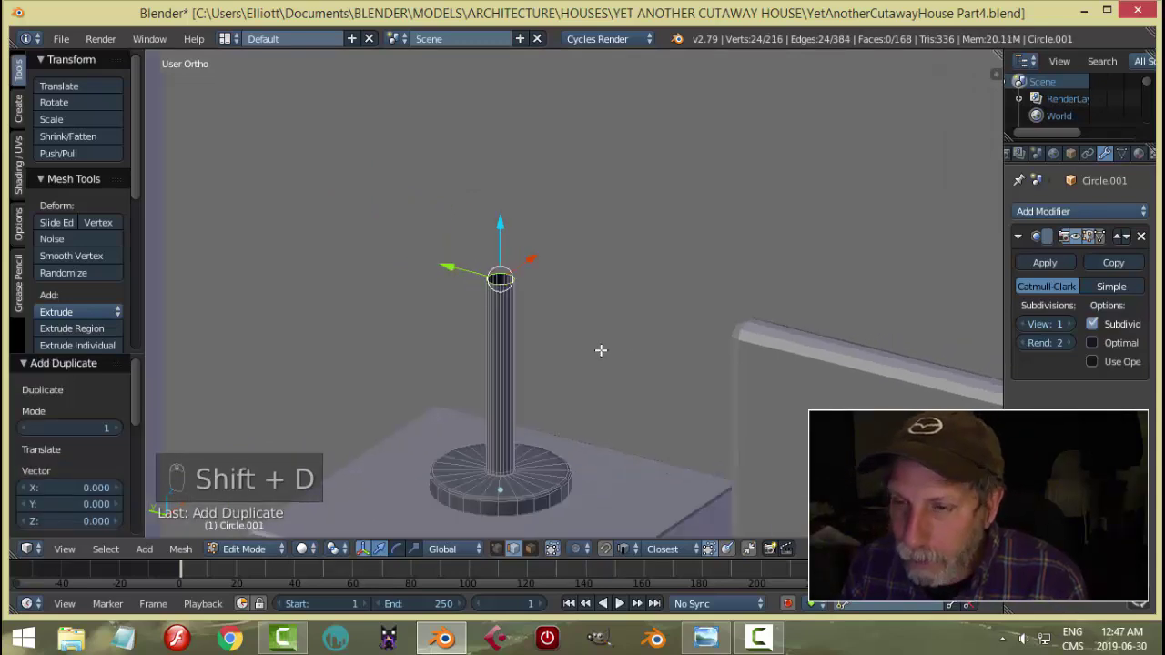
Scale the stem's top ring into a flared shade and orbit around it to check the shape
key("s")
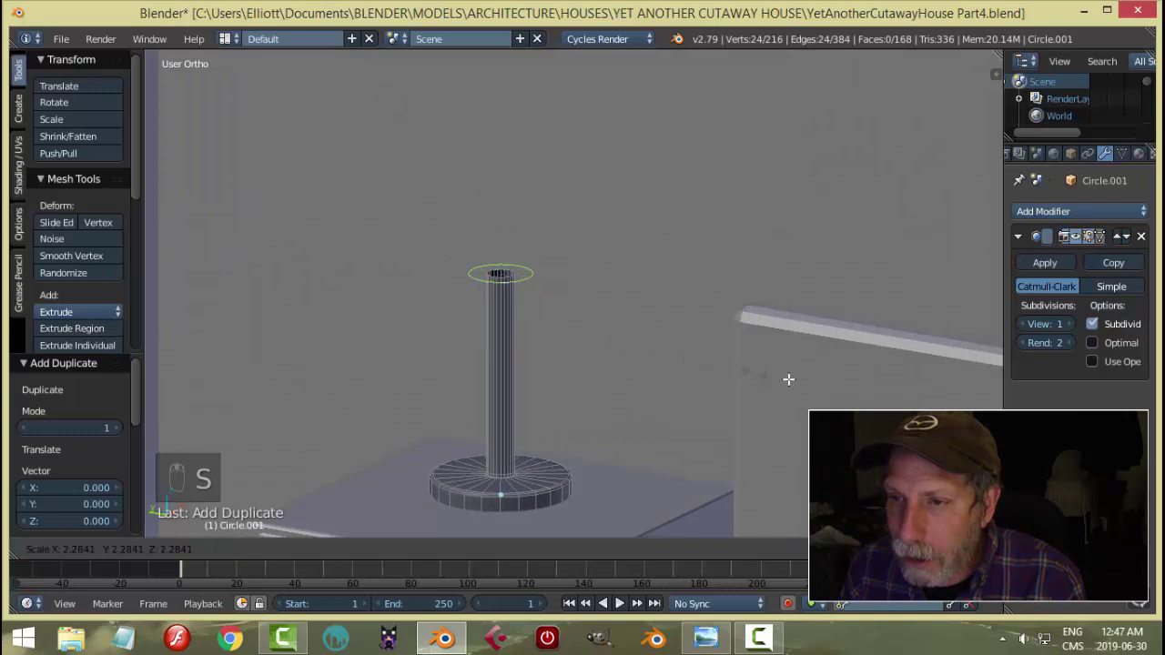
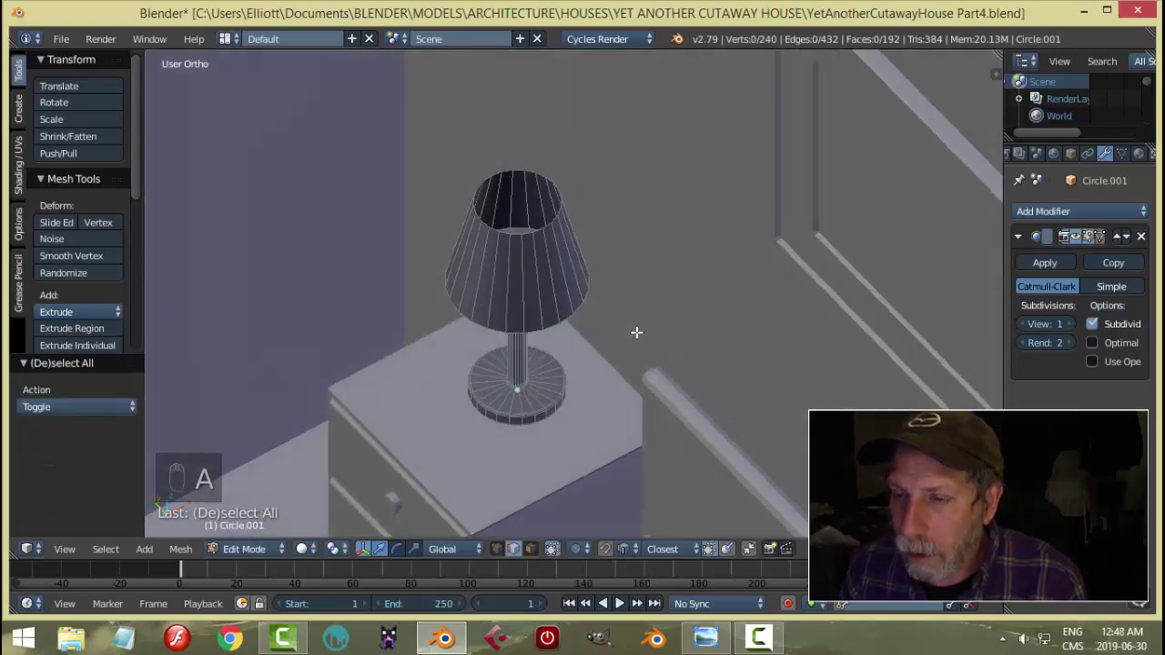
key("Tab")
left_click_drag(658, 316, 672, 290)
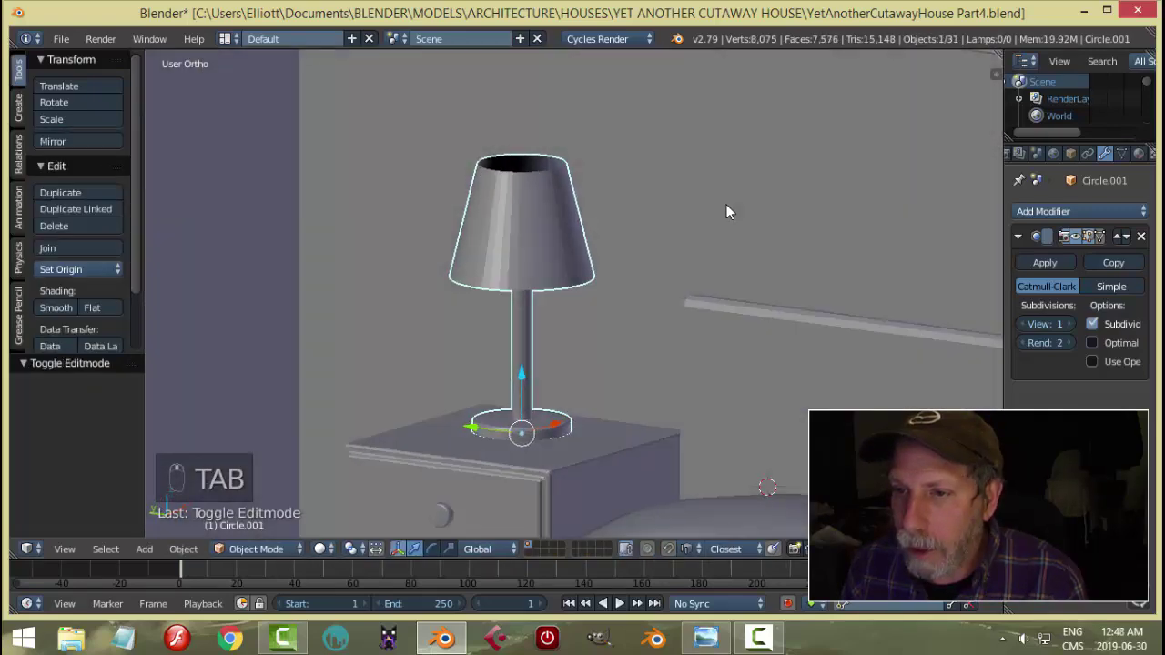
left_click_drag(740, 197, 608, 291)
left_click_drag(622, 269, 668, 212)
Select the whole lampshade in the lamp mesh and split it off as a separate object
middle_click(624, 285)
key("Tab")
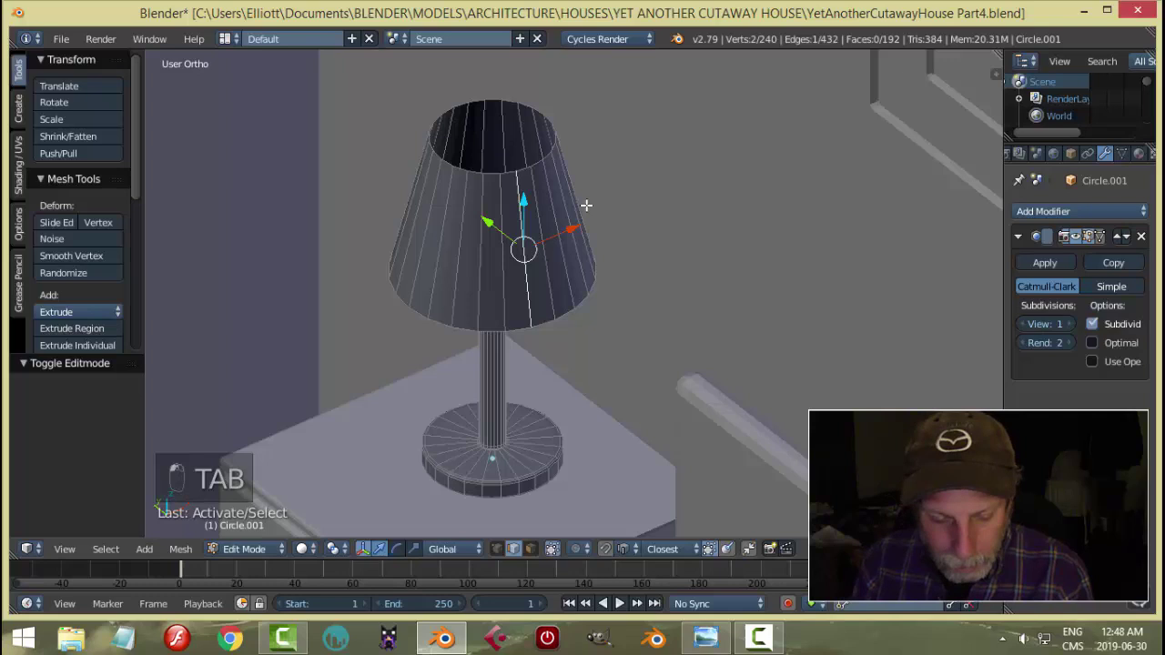
key("ctrl+l")
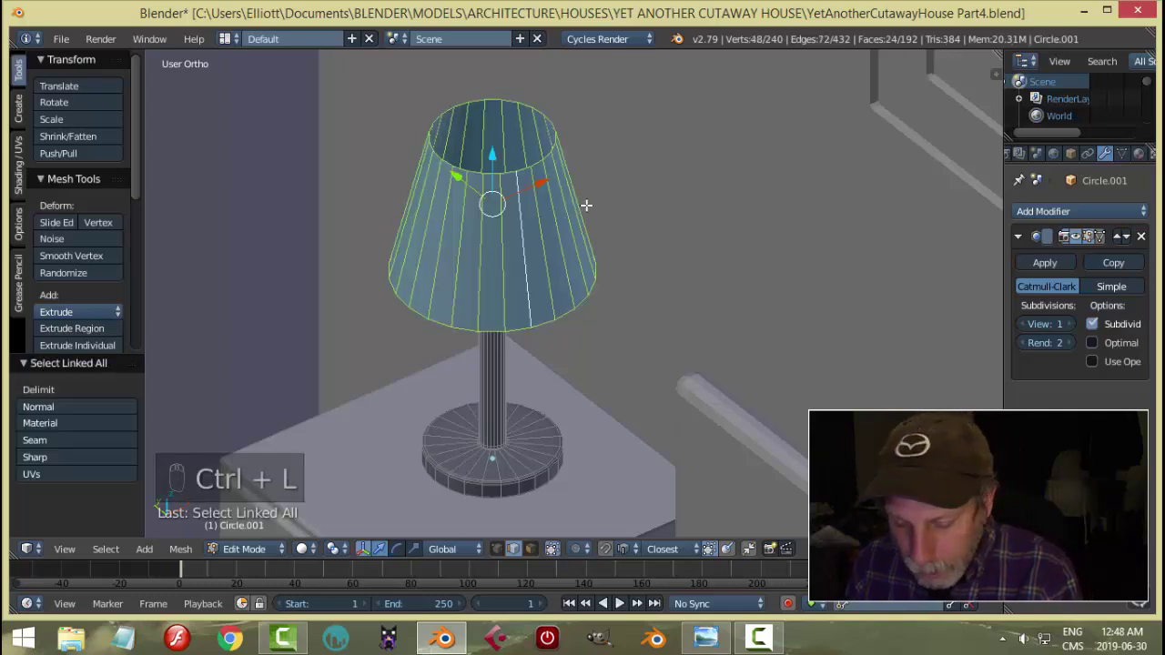
key("p")
key("Tab")
Set the shade's origin to its geometry and select all its vertices for editing
left_click_drag(522, 211, 551, 265)
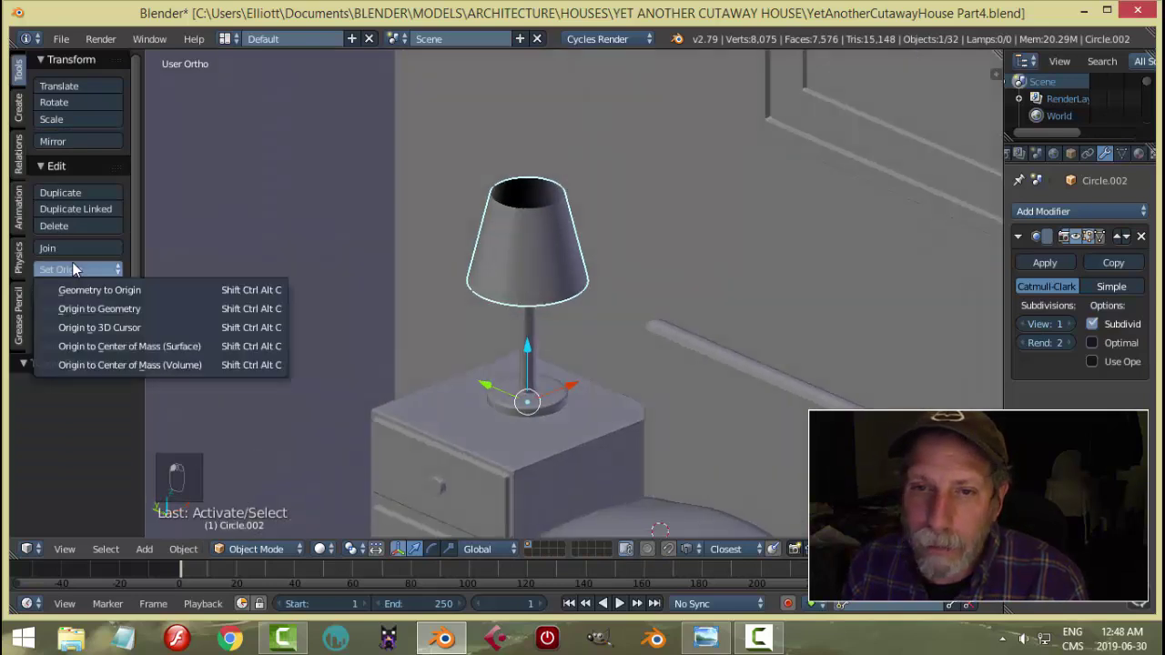
left_click_drag(585, 273, 629, 261)
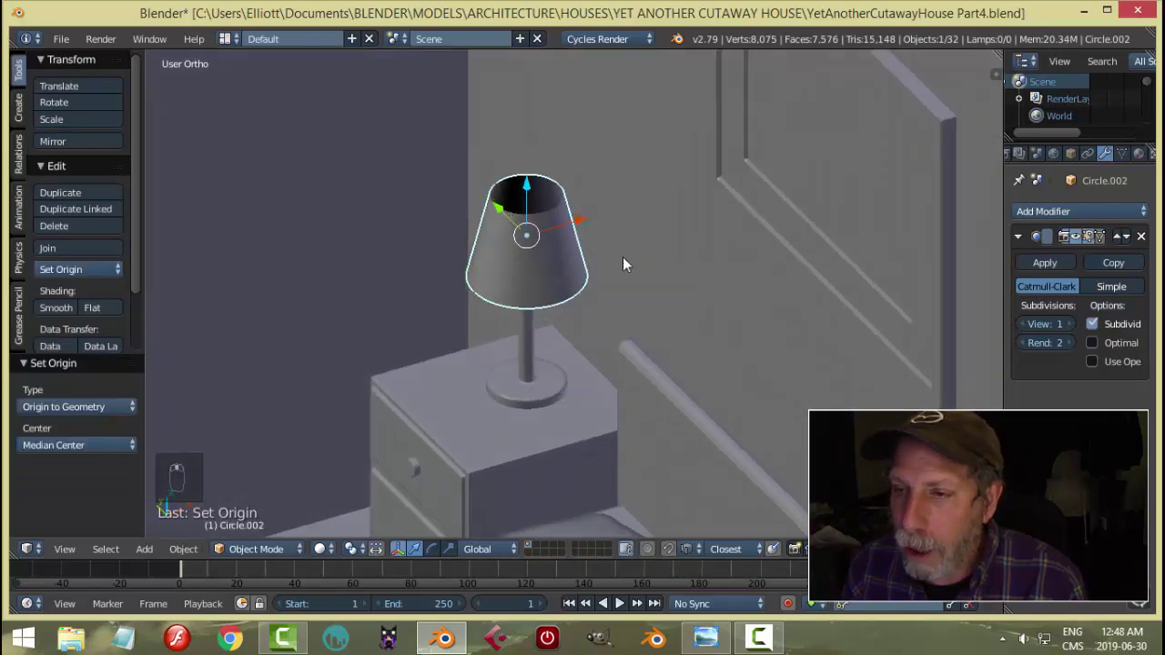
key("Tab")
key("a")
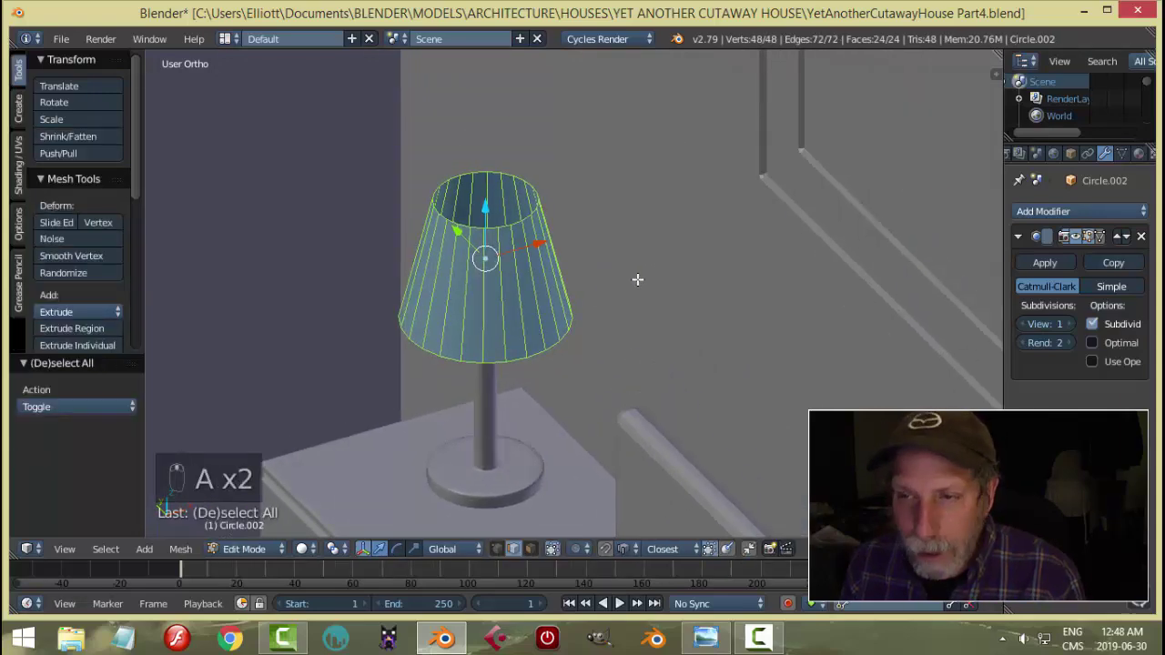
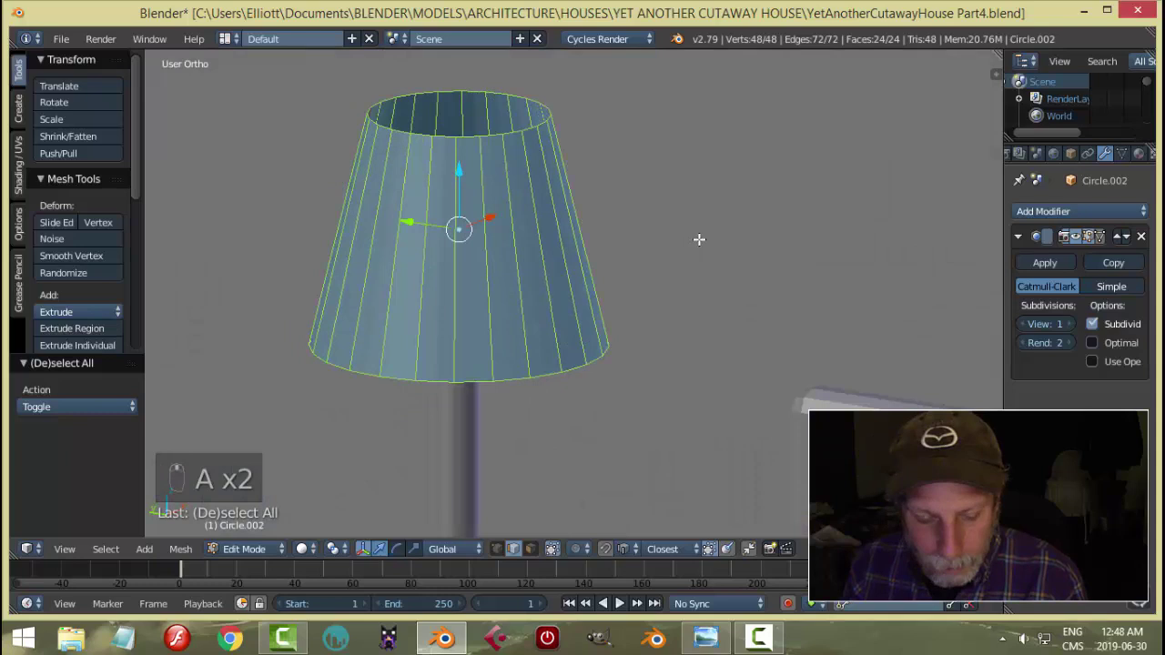
Duplicate the shade surface and offset it with Shrink/Fatten to give the wall thickness
key("e")
key("s")
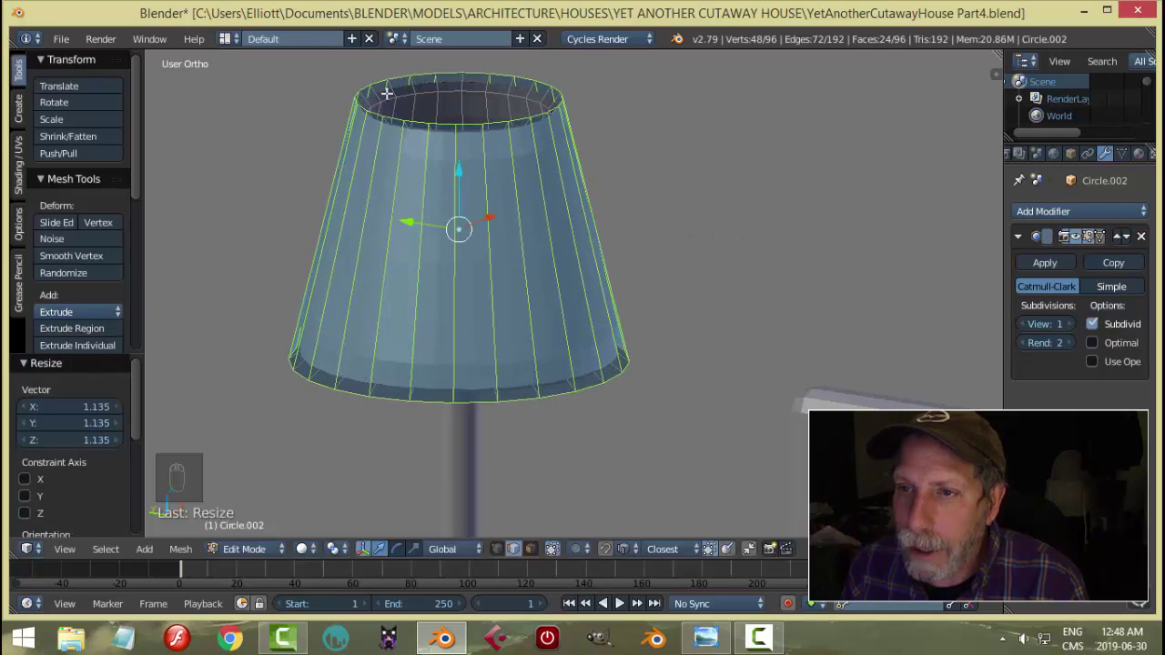
key("ctrl+z")
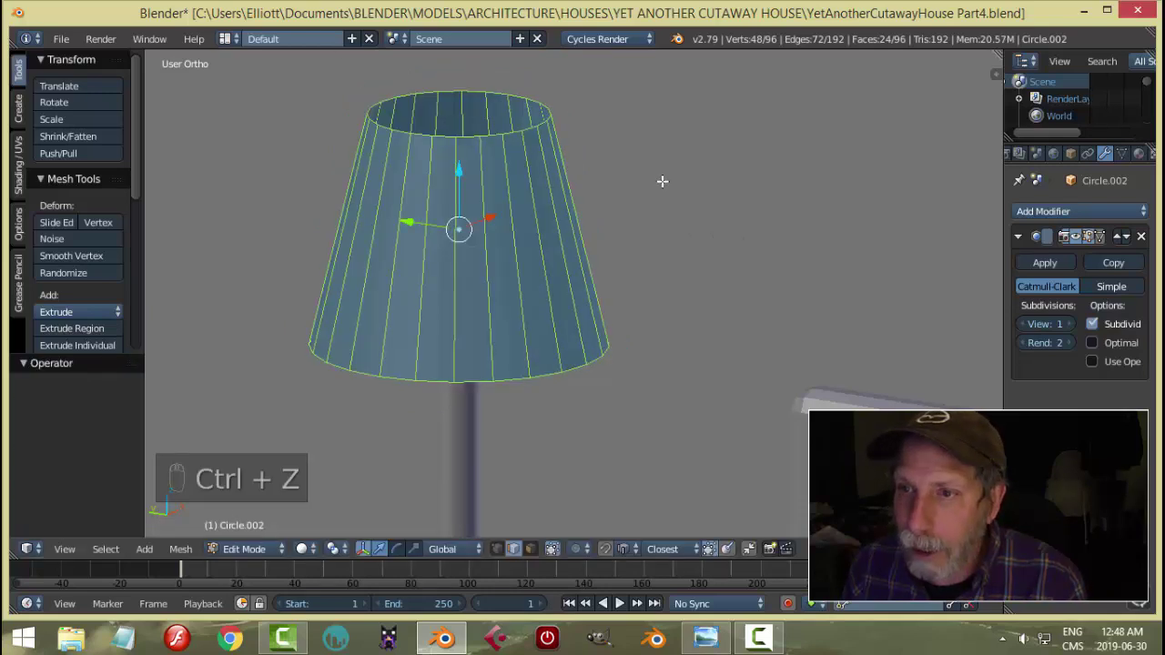
key("alt+s")
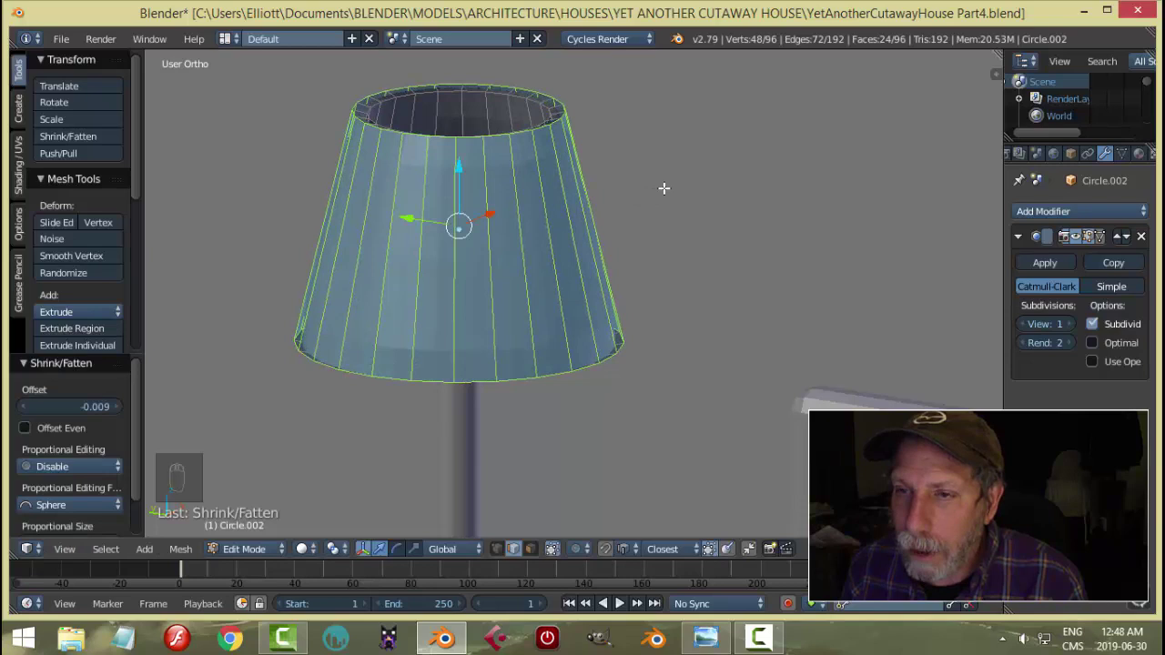
key("alt+s")
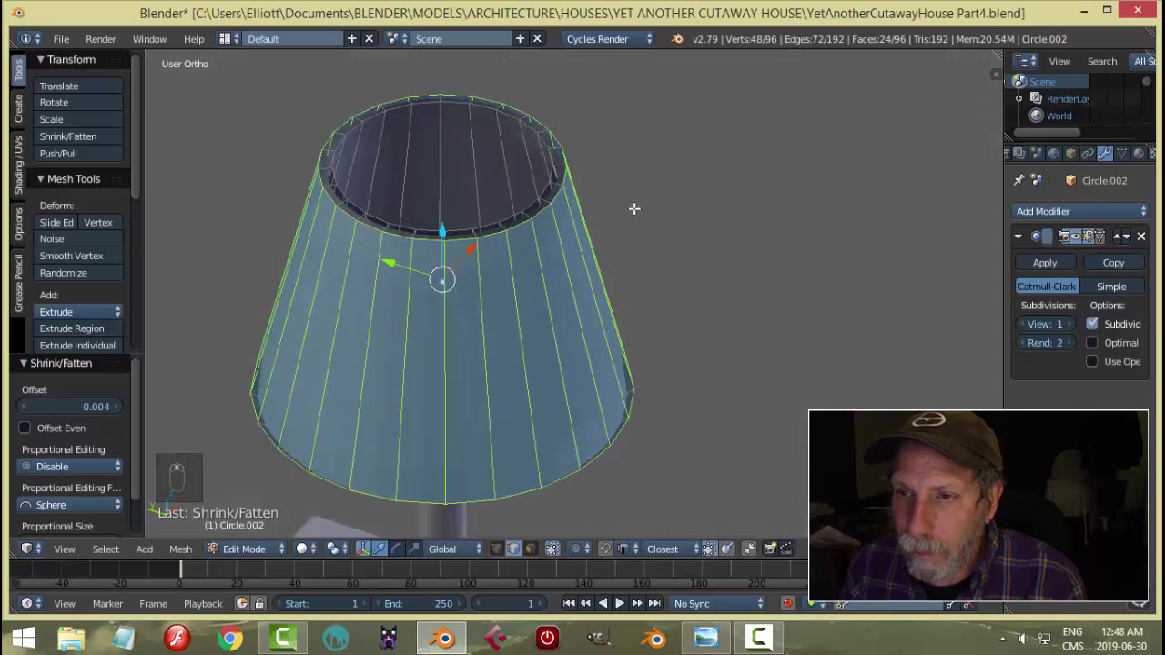
Delete the faces capping the top opening and recalculate normals for a hollow shade
key("a")
key("ctrl+Tab")
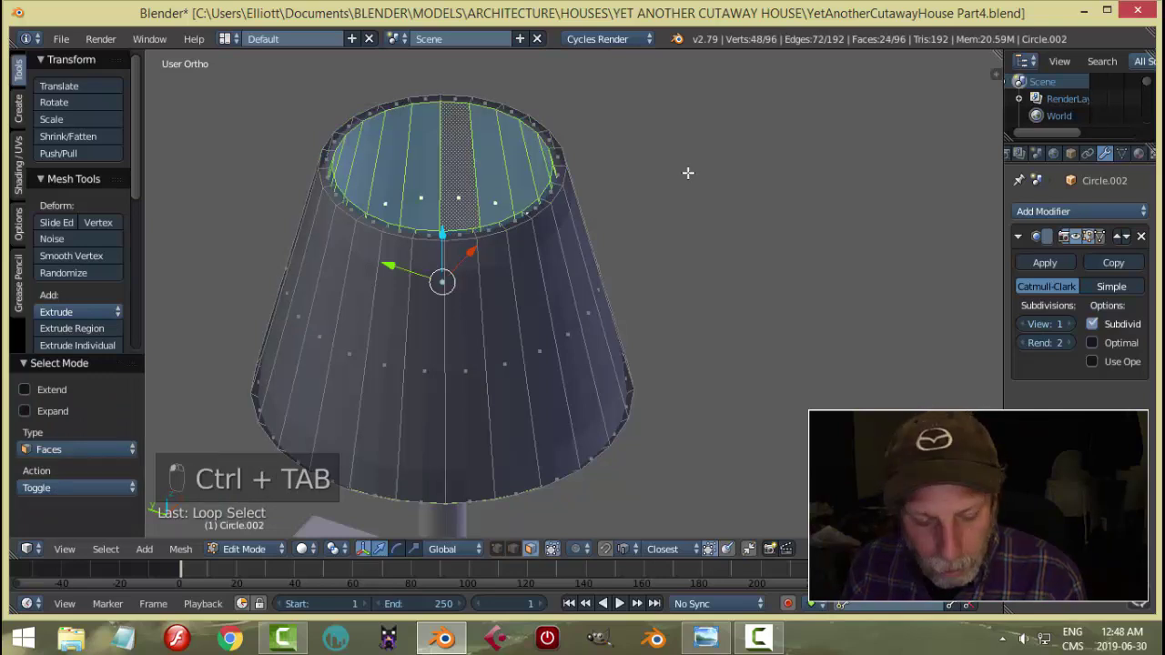
key("alt+s")
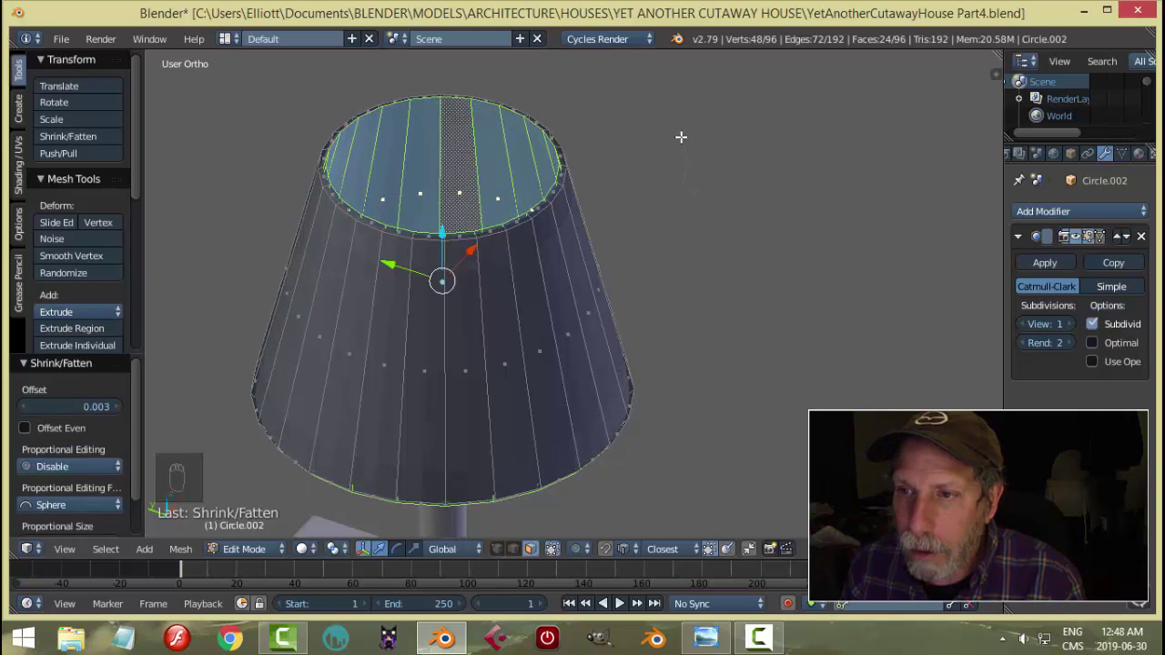
key("a")
key("a")
key("ctrl+n")
key("Tab")
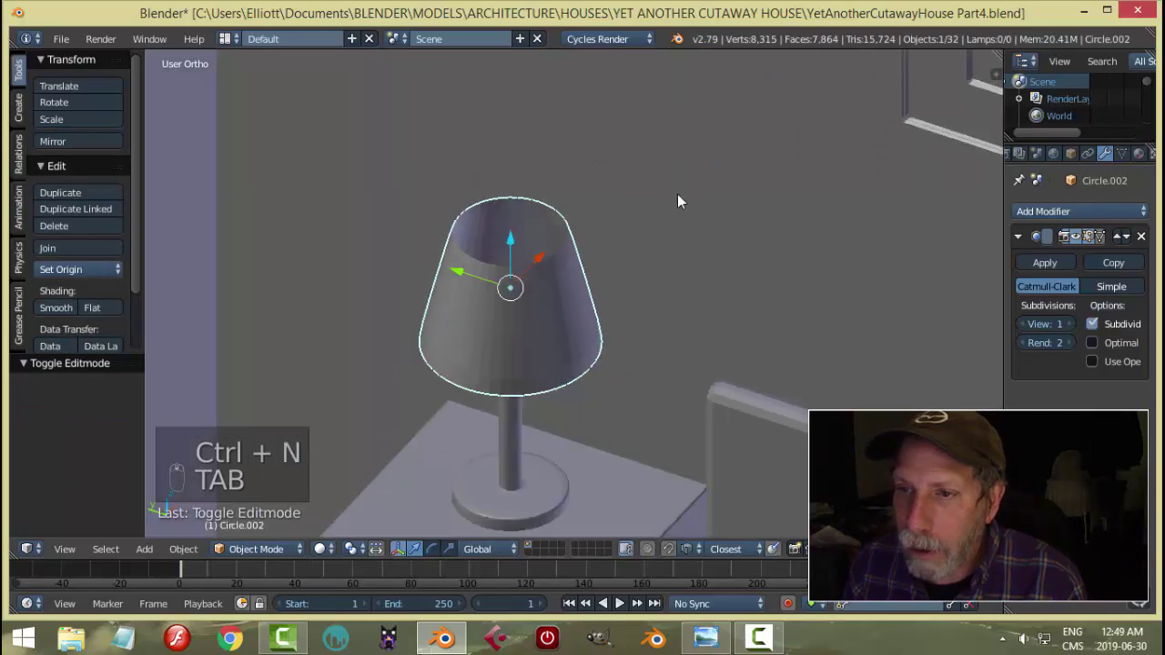
Add loop cuts around the shade's top rim to keep its edge crisp
key("Tab")
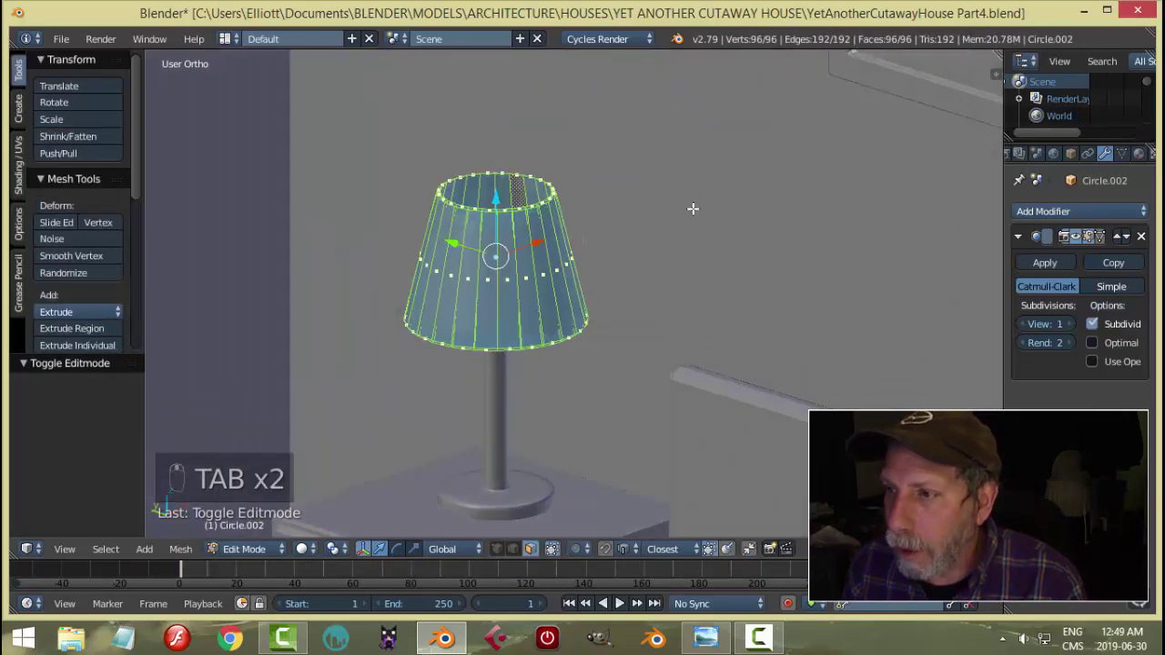
key("ctrl+r")
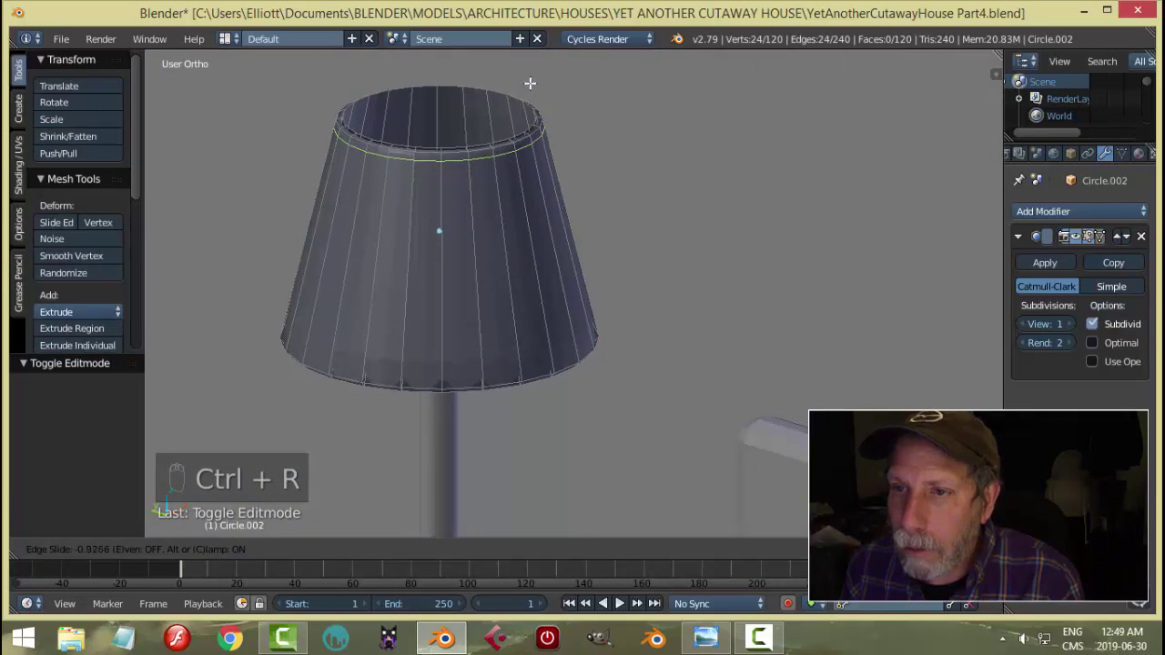
key("ctrl+r")
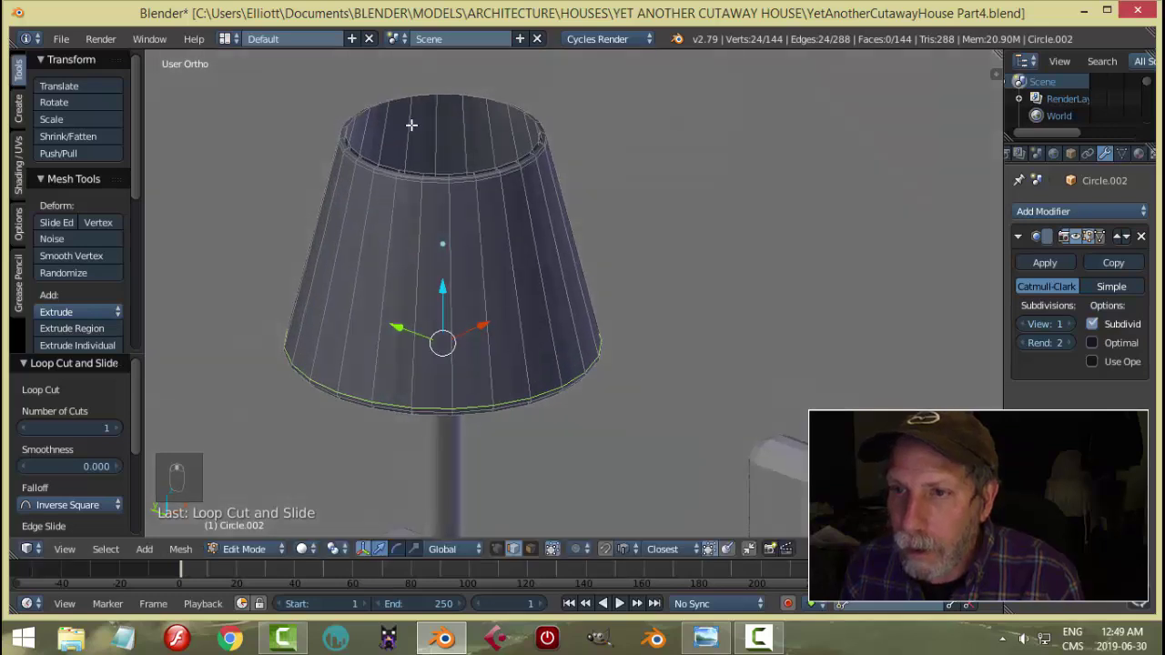
key("ctrl+r")
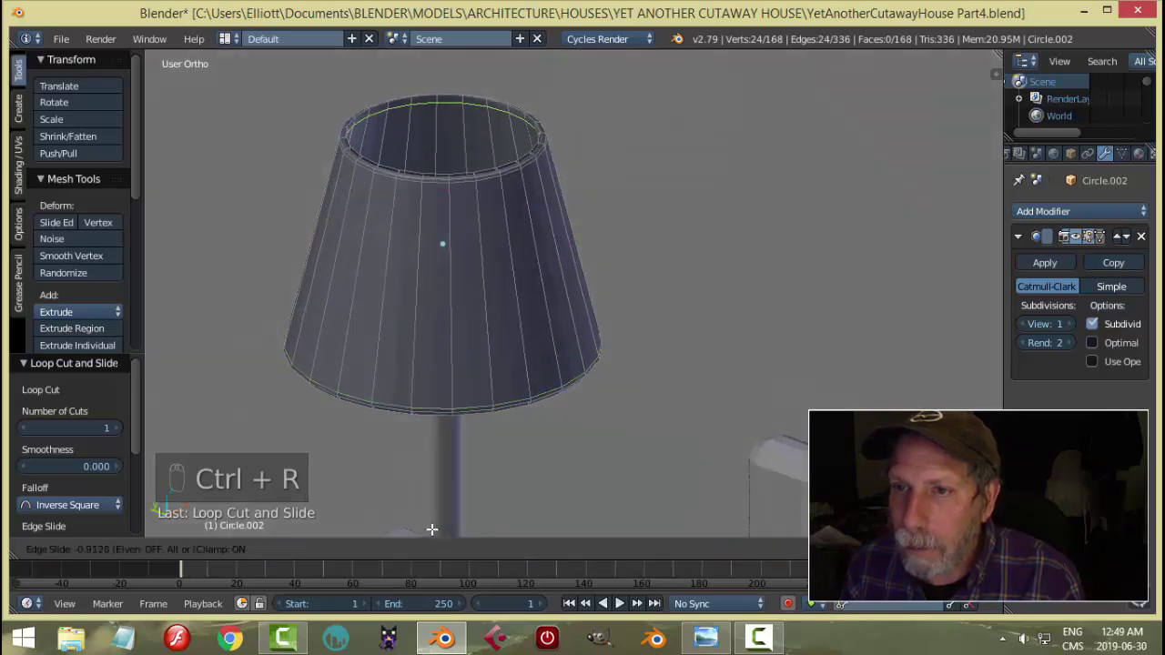
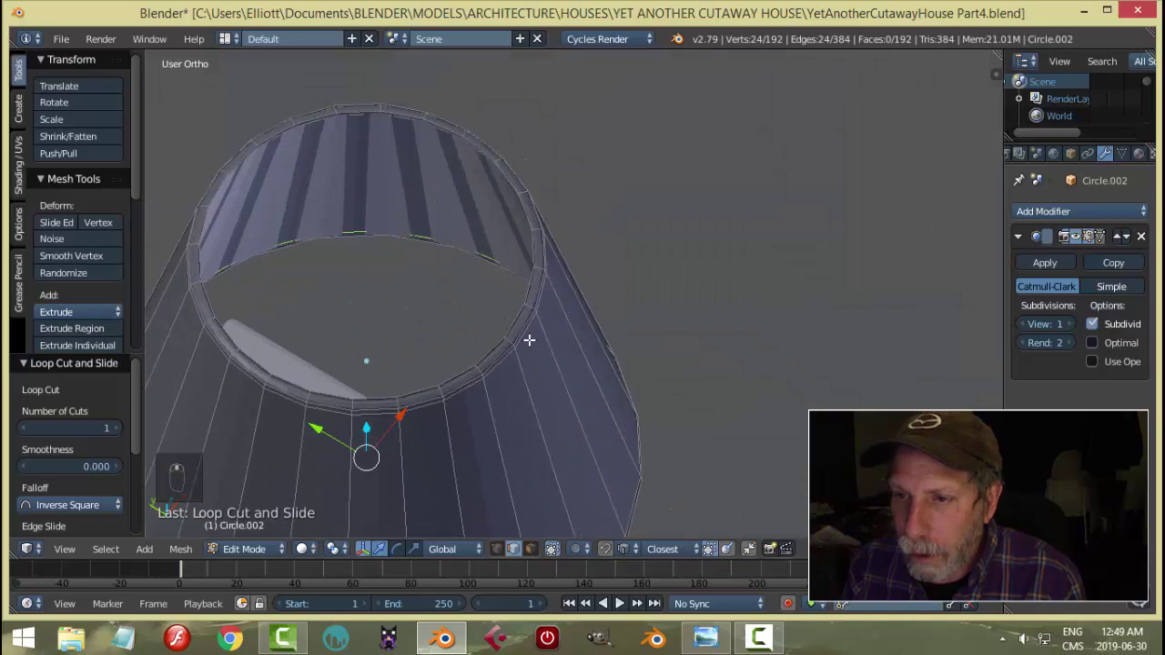
Add loop cuts inside the top rim and near the bottom rim, then check the smoothed shade
key("ctrl+r")
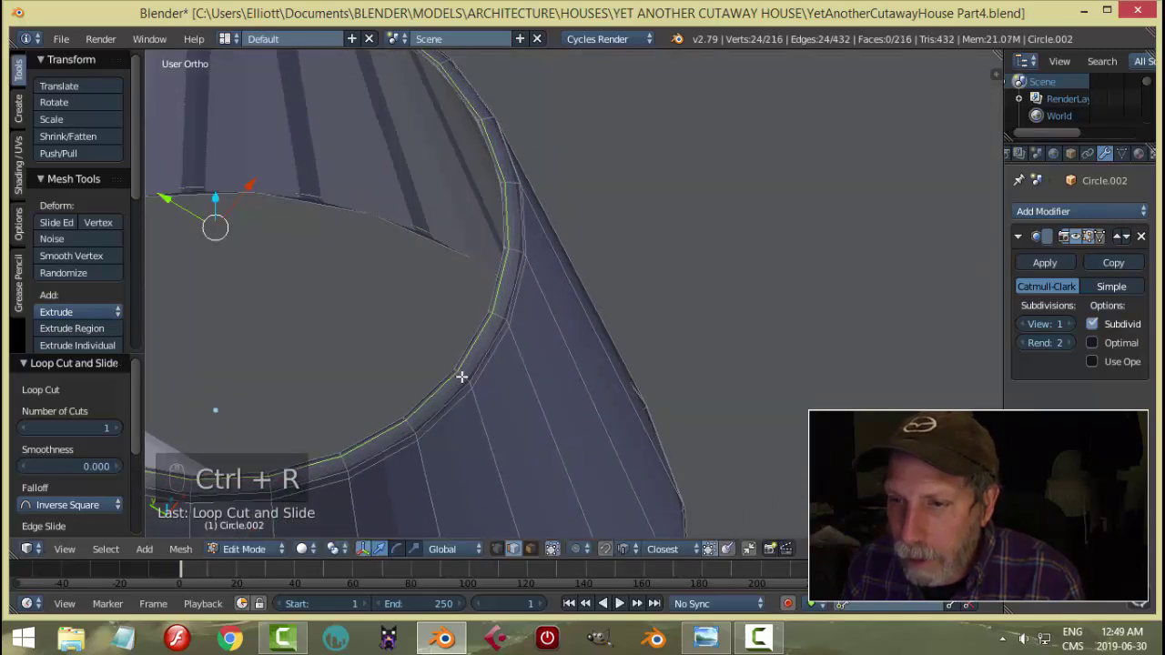
key("ctrl+r")
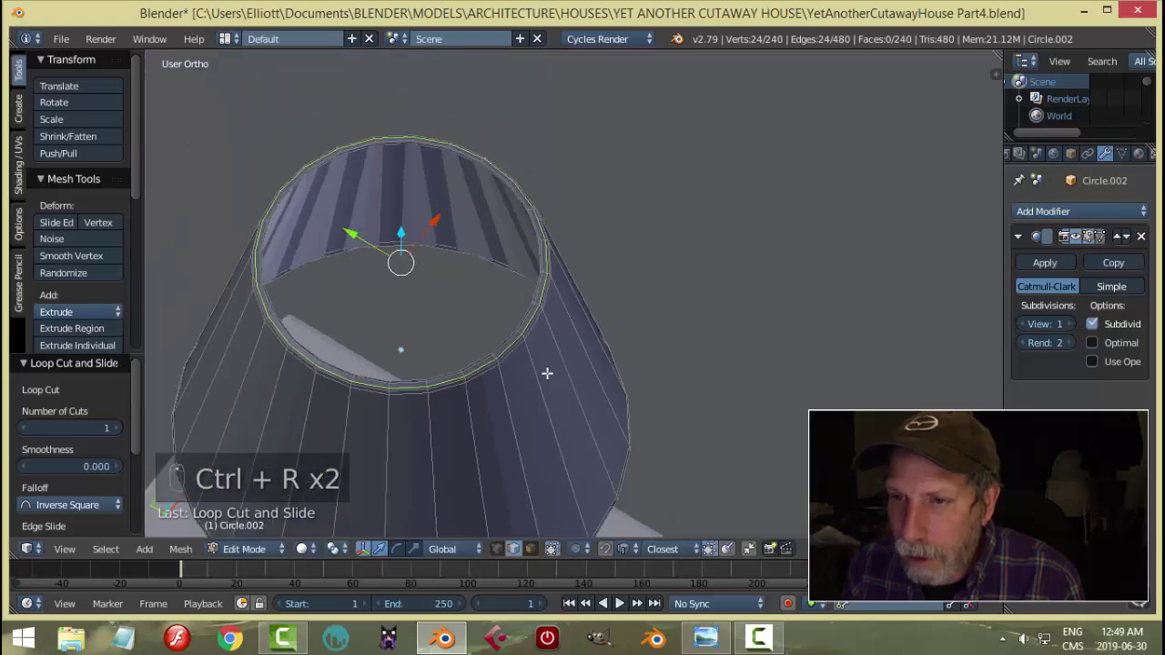
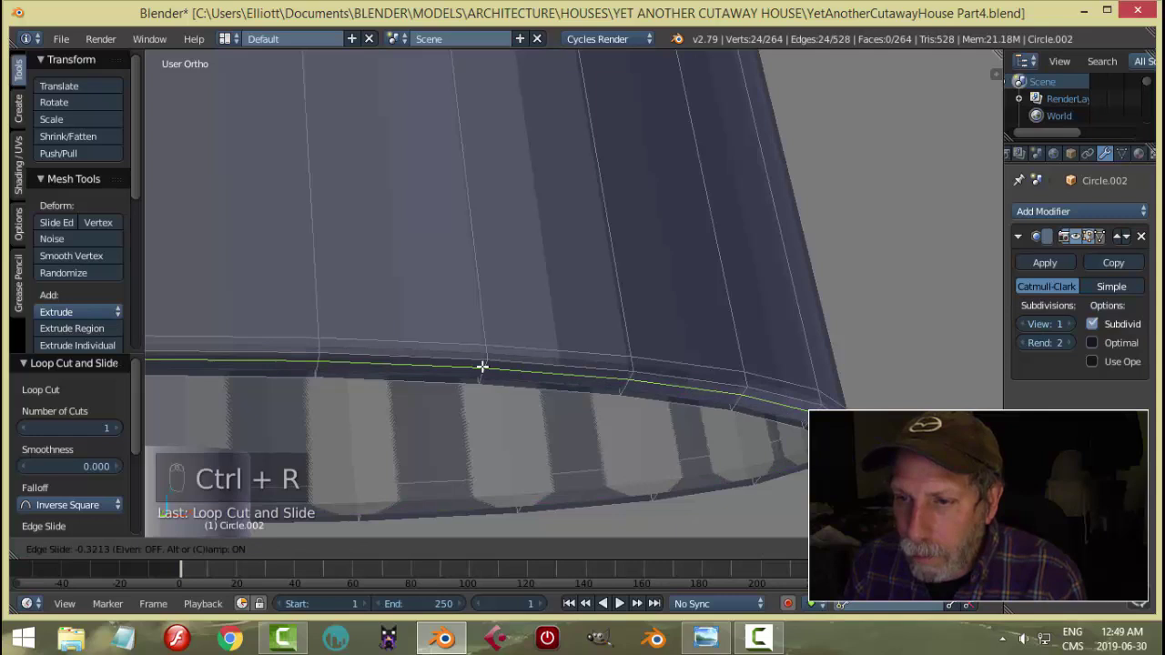
key("ctrl+r")
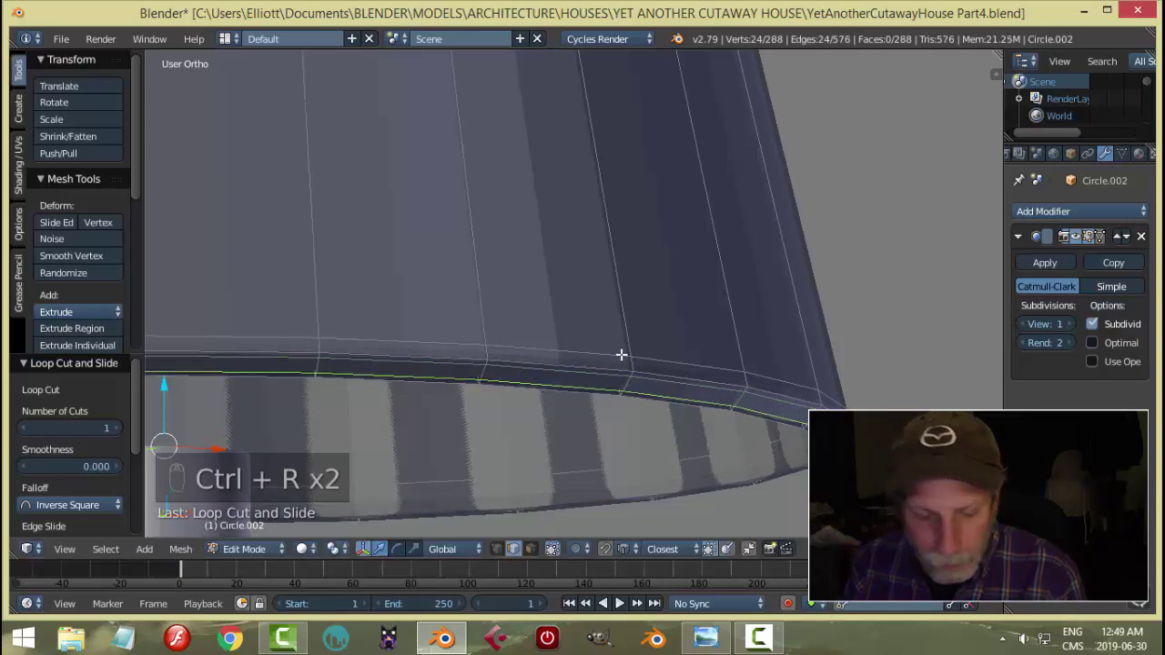
key("a")
key("Tab")
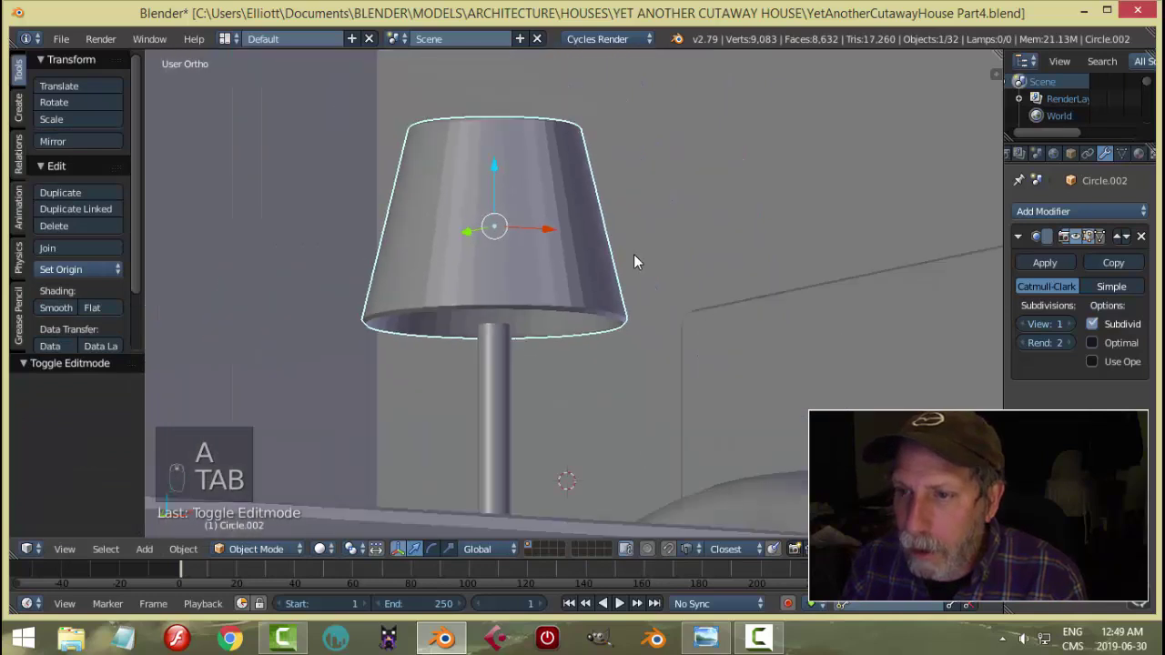
left_click(532, 196)
left_click_drag(531, 218, 147, 344)
left_click(64, 314)
key("a")
middle_click(575, 350)
middle_click(595, 318)
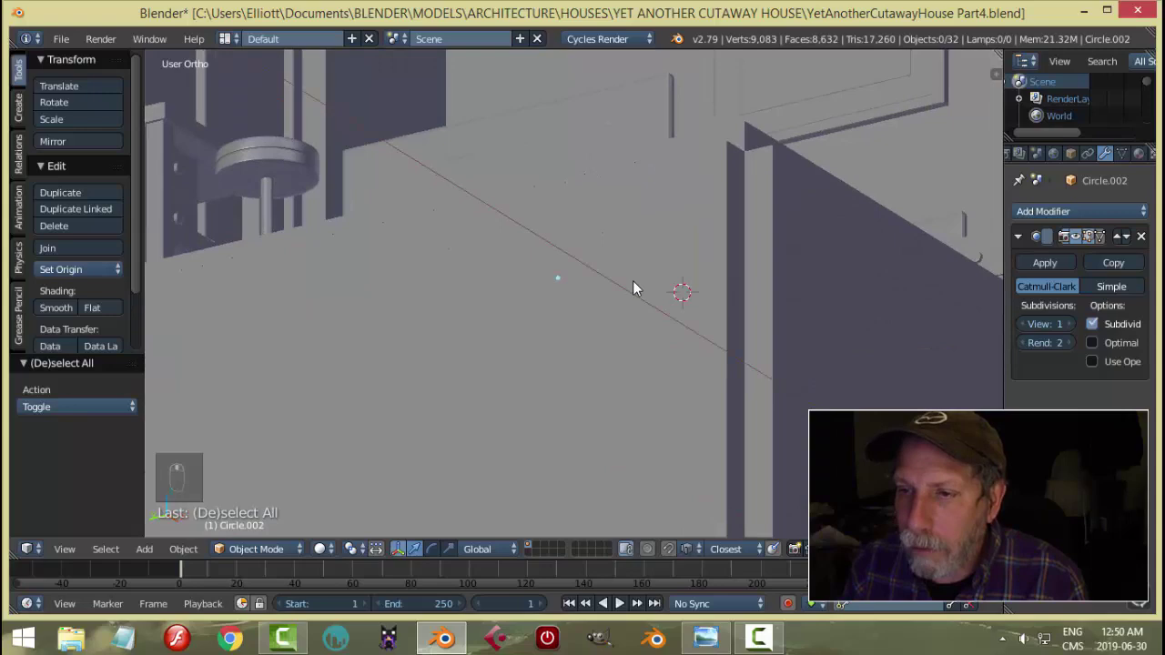
left_click_drag(635, 377, 624, 370)
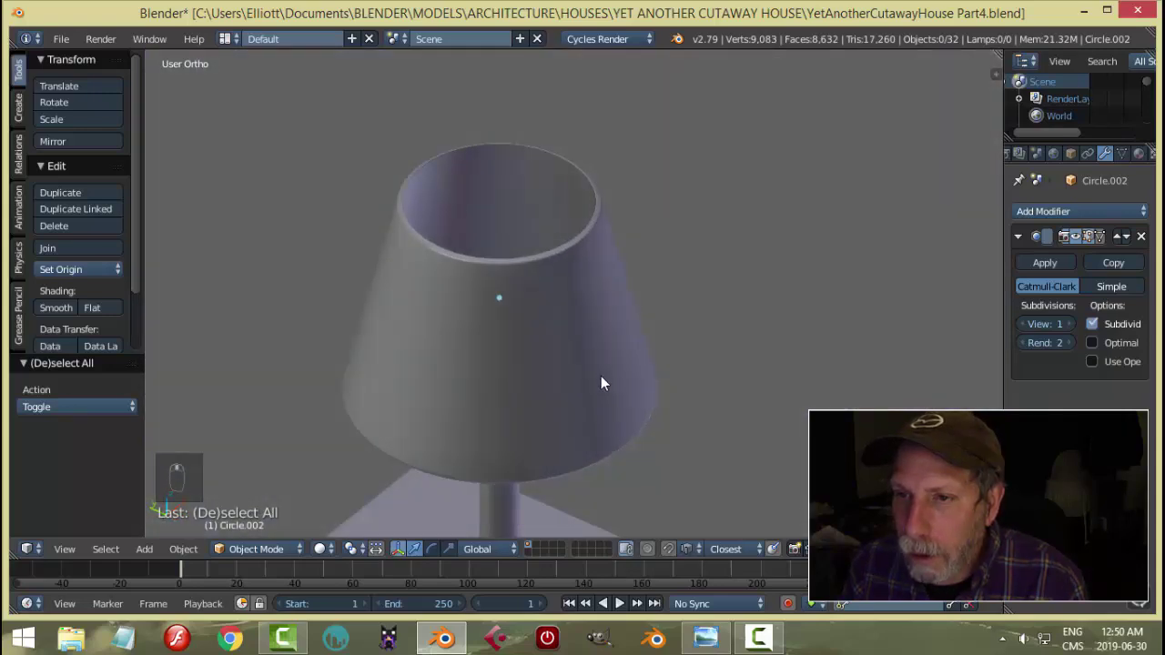
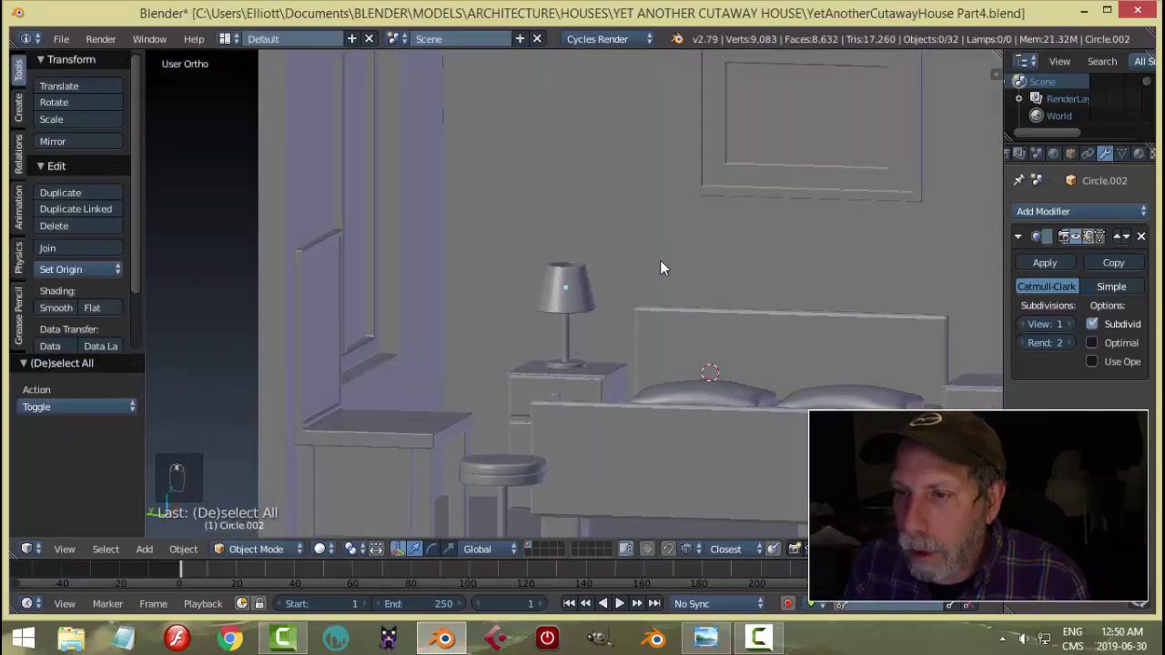
Duplicate the lamp and slide the copy along one axis onto the right nightstand
left_click_drag(690, 267, 580, 293)
left_click_drag(580, 293, 646, 327)
left_click_drag(646, 327, 693, 308)
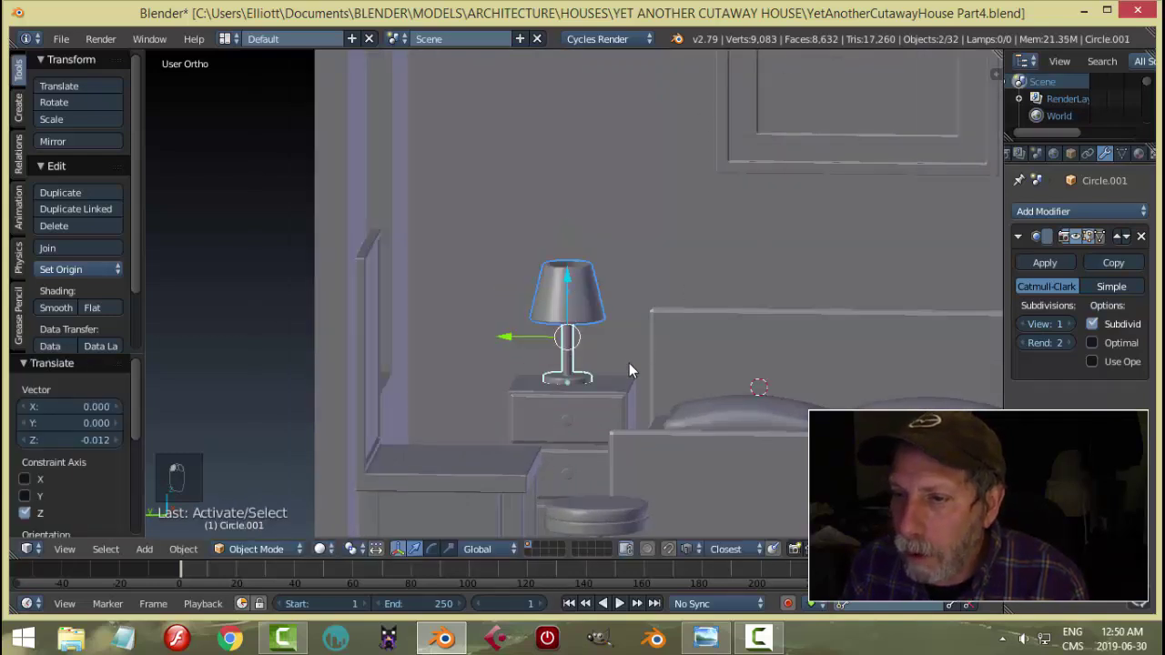
left_click_drag(634, 372, 582, 371)
key("ctrl+g")
key("shift+d")
left_click_drag(458, 330, 682, 363)
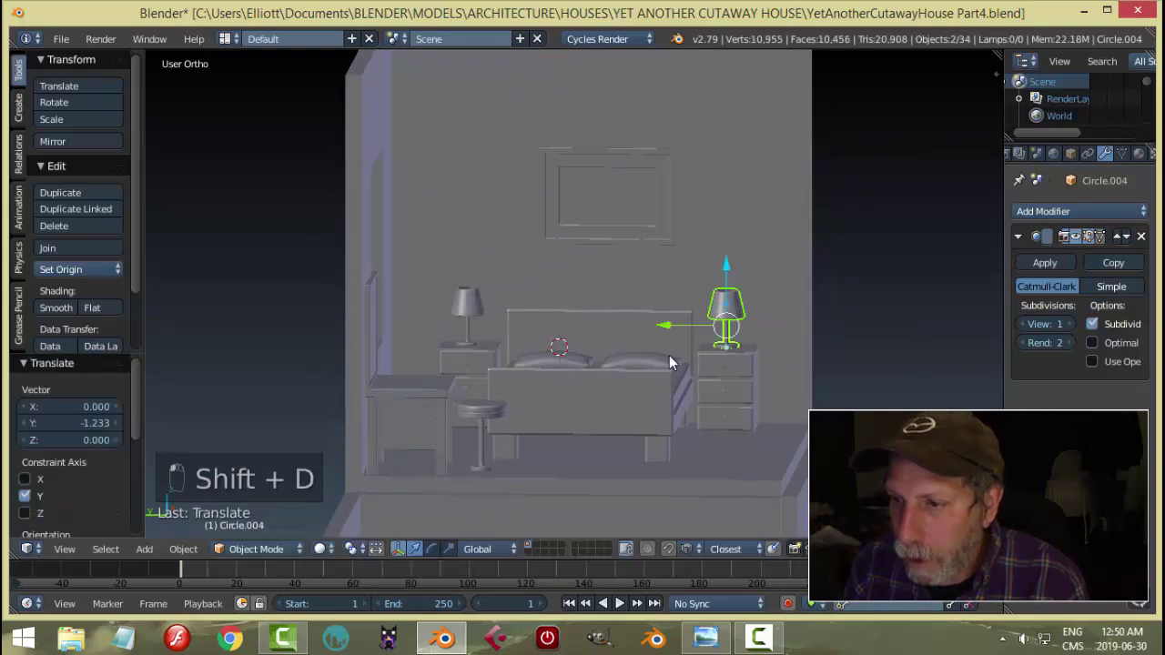
Save the blend file and frame the bed, pillows and both nightstand lamps
key("a")
middle_click(698, 401)
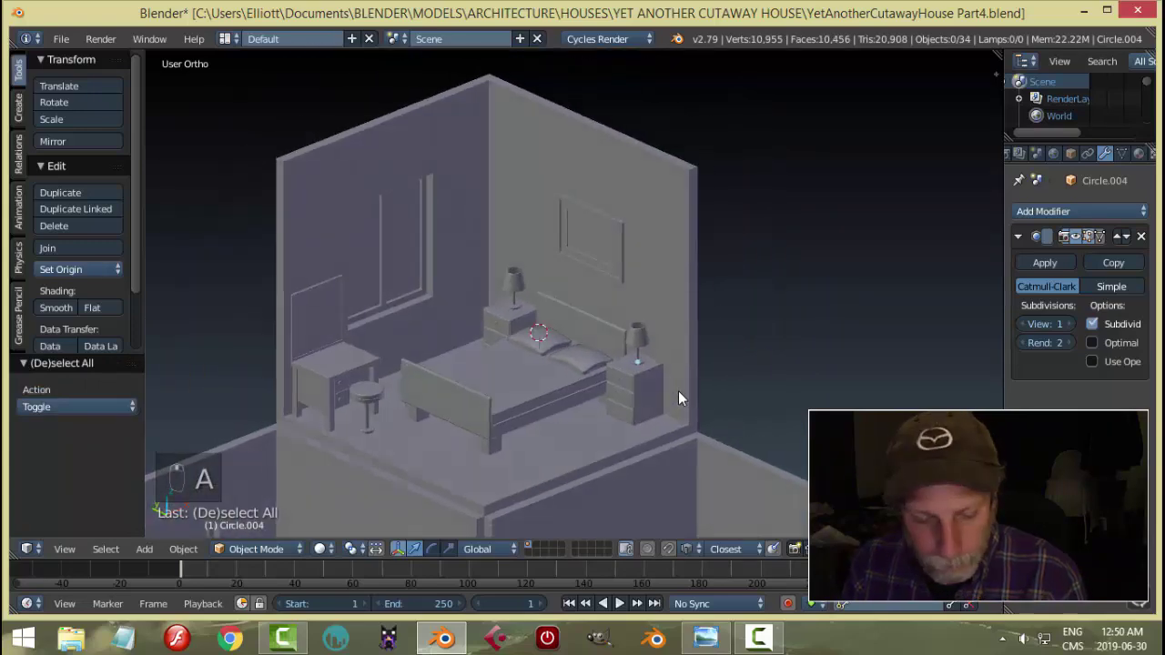
key("ctrl+s")
middle_click(711, 298)
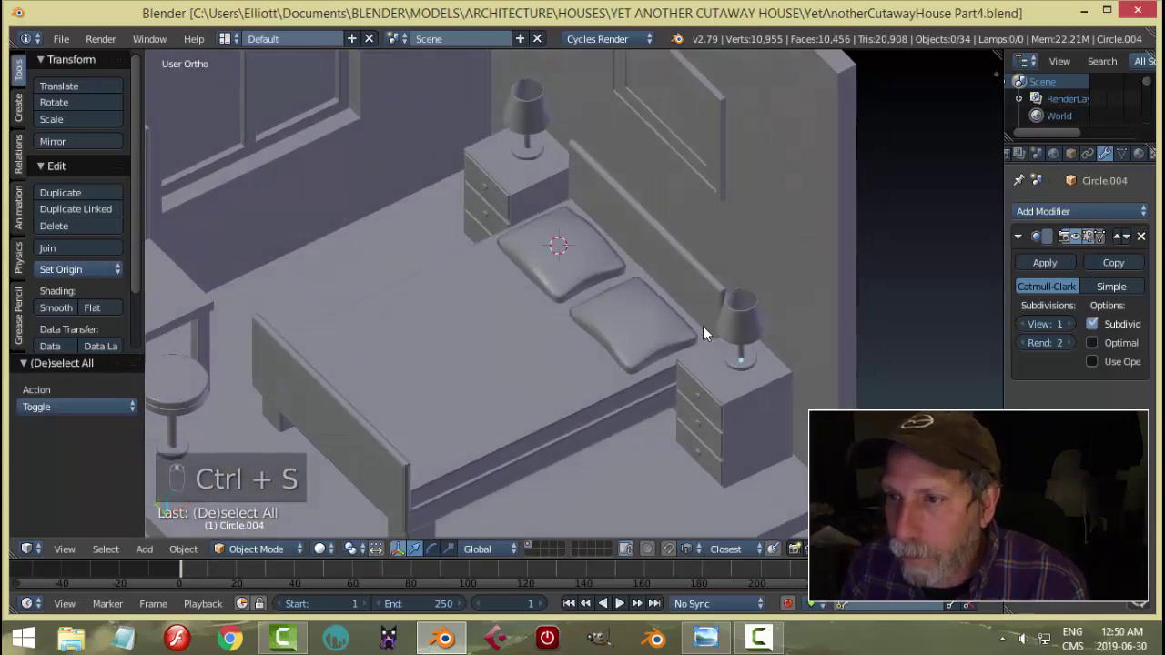
middle_click(749, 319)
left_click_drag(759, 313, 716, 341)
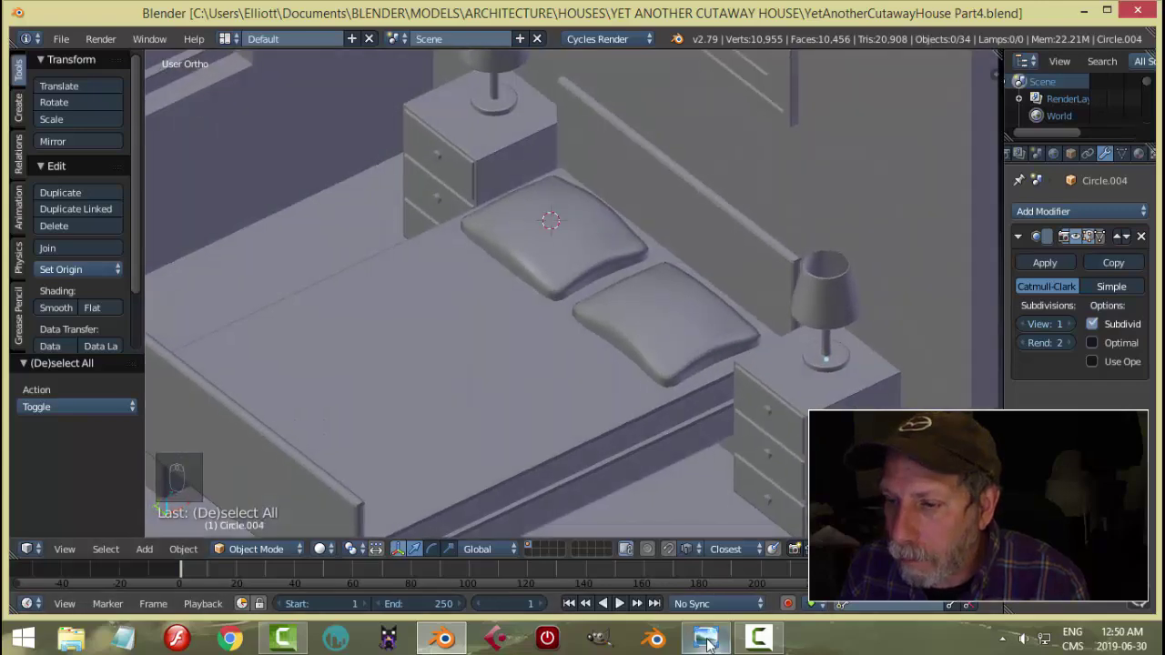